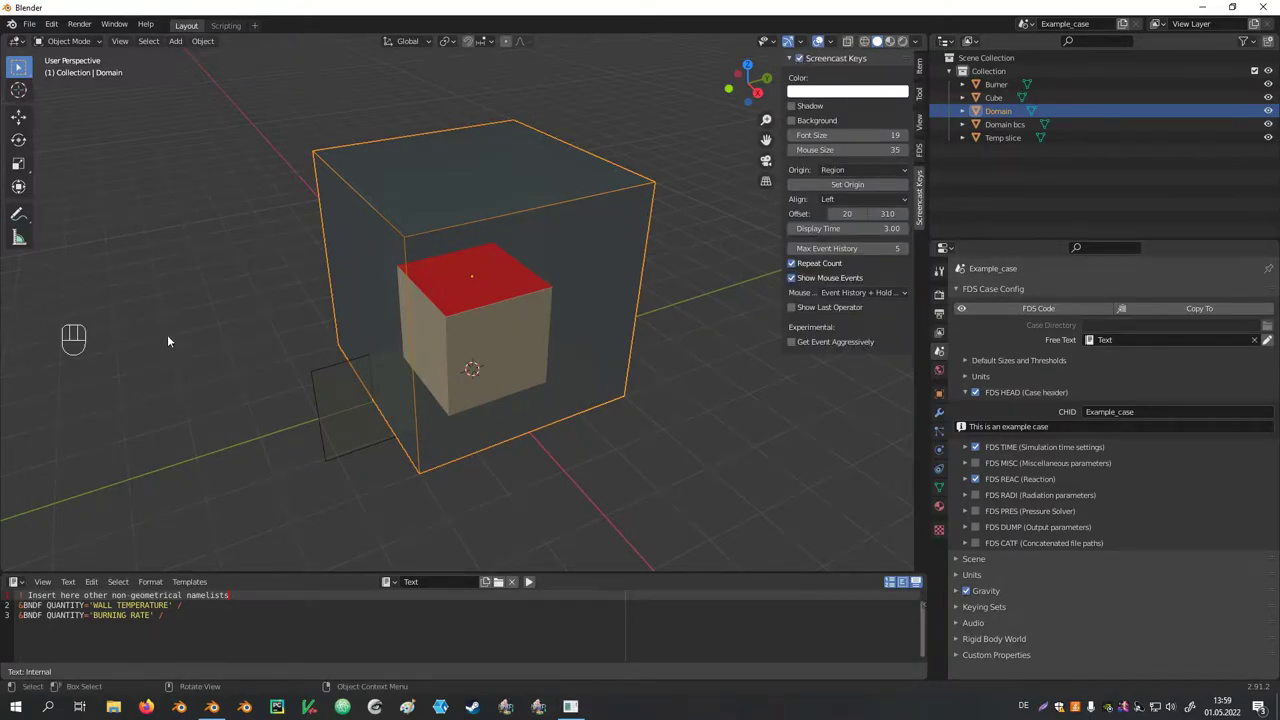
Clear the scene by selecting and deleting all the old example objects
left_click_drag(206, 336, 195, 349)
key("a")
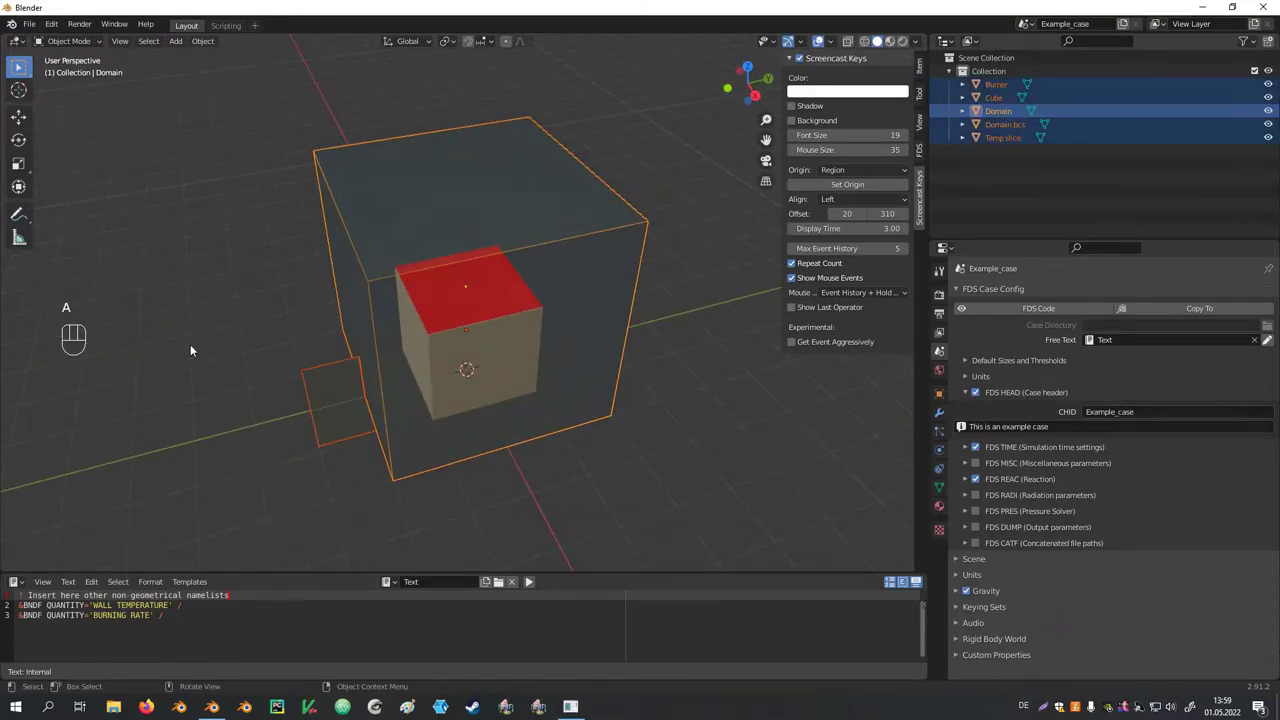
key("x")
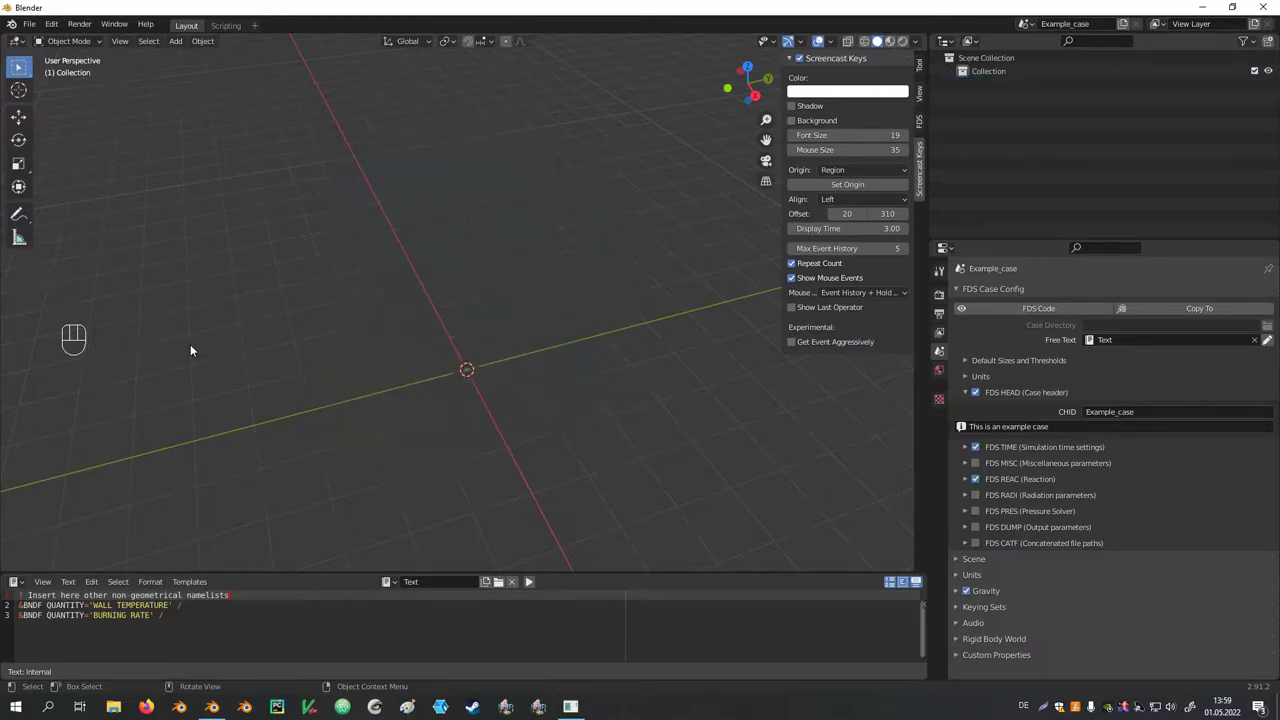
Add a new cube, rename it Domain and move it to a new Domain collection
key("shift+a")
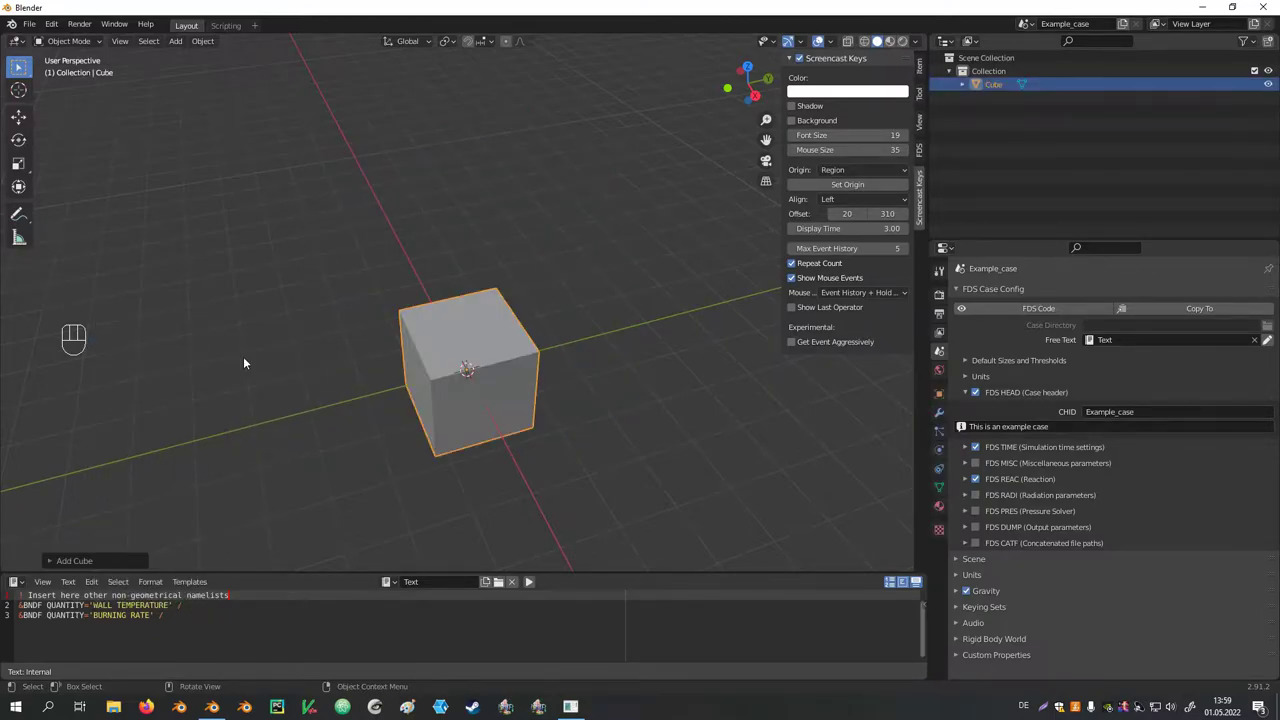
key("F2")
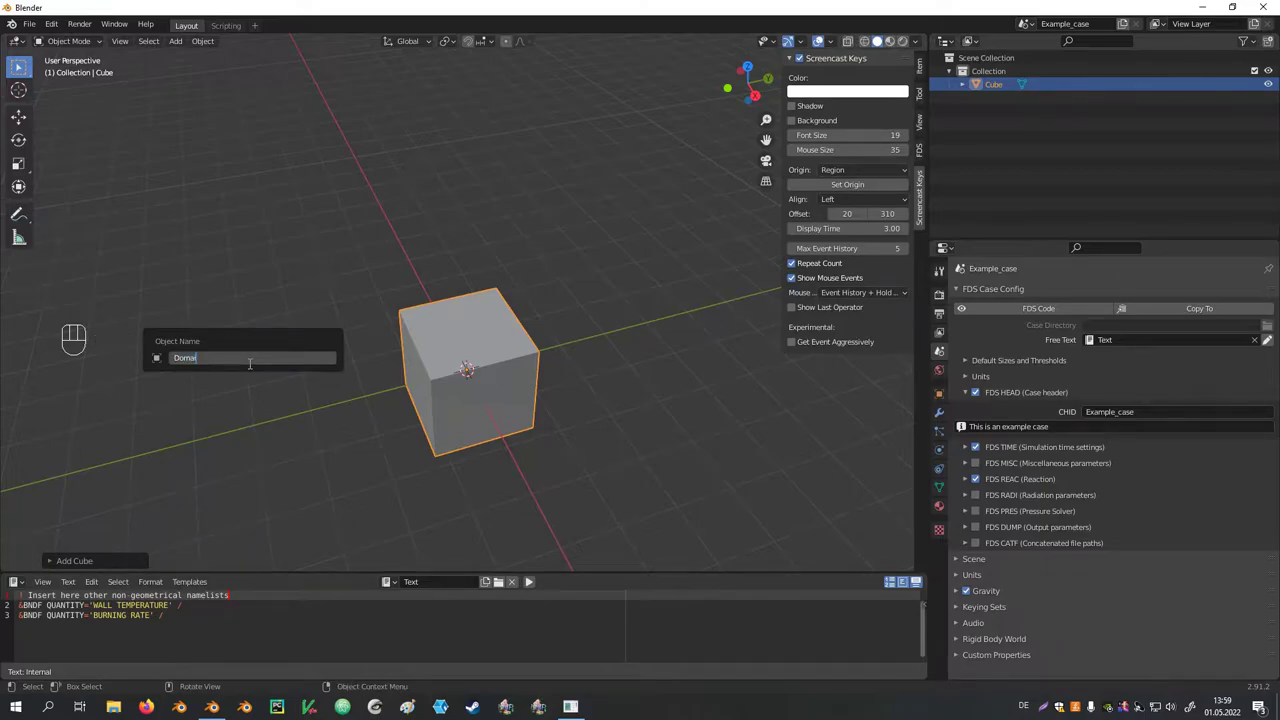
key("m")
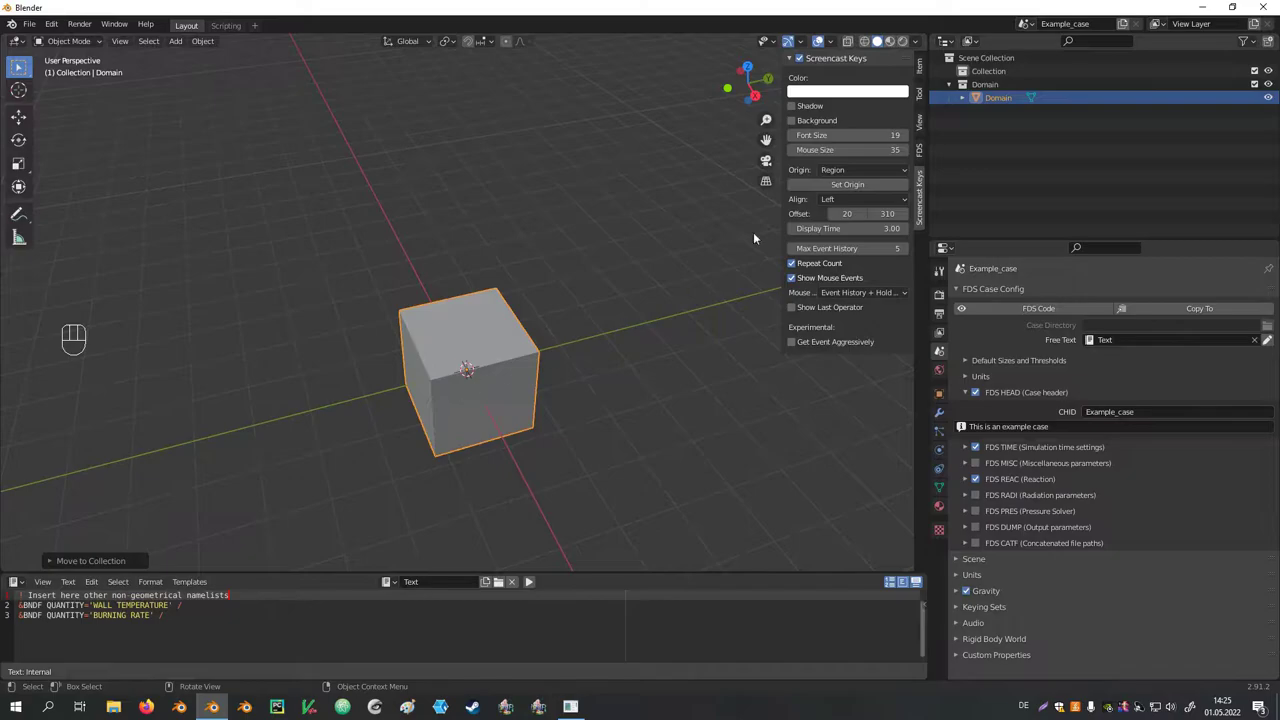
Show the sidebar Item values and scale the Domain cube toward 2 × 4 × 2 m
left_click(924, 74)
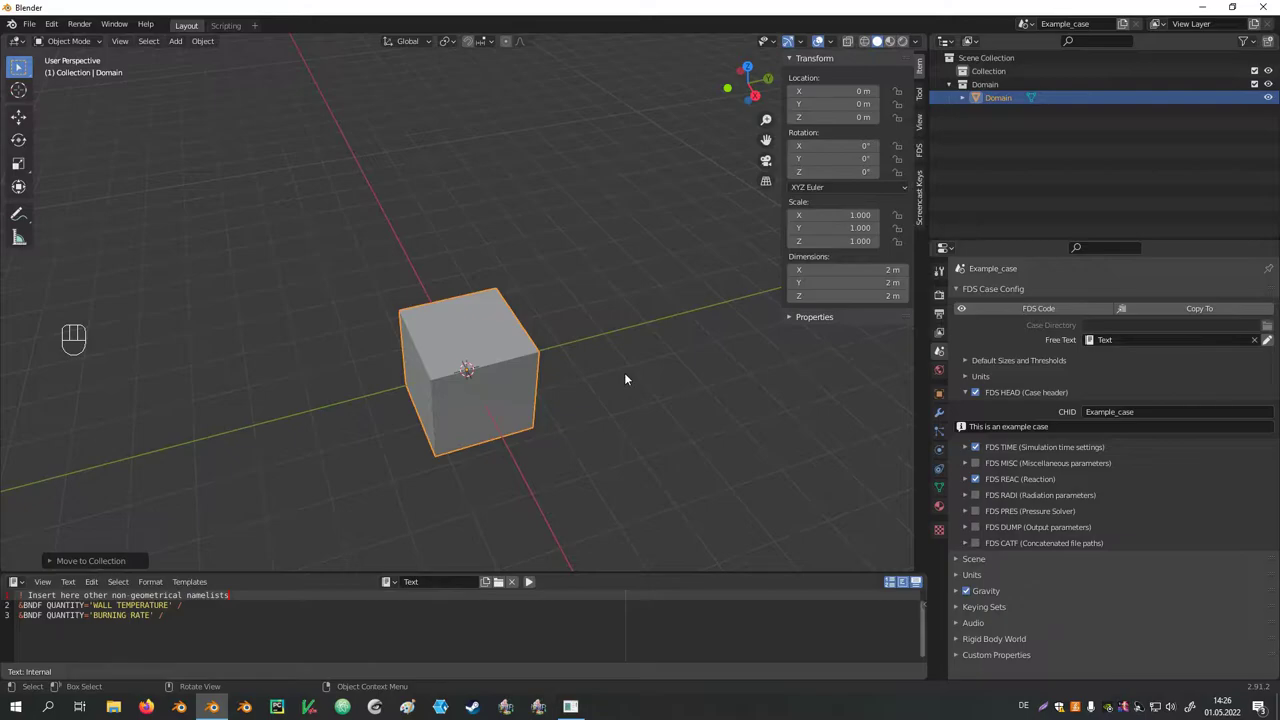
key("s")
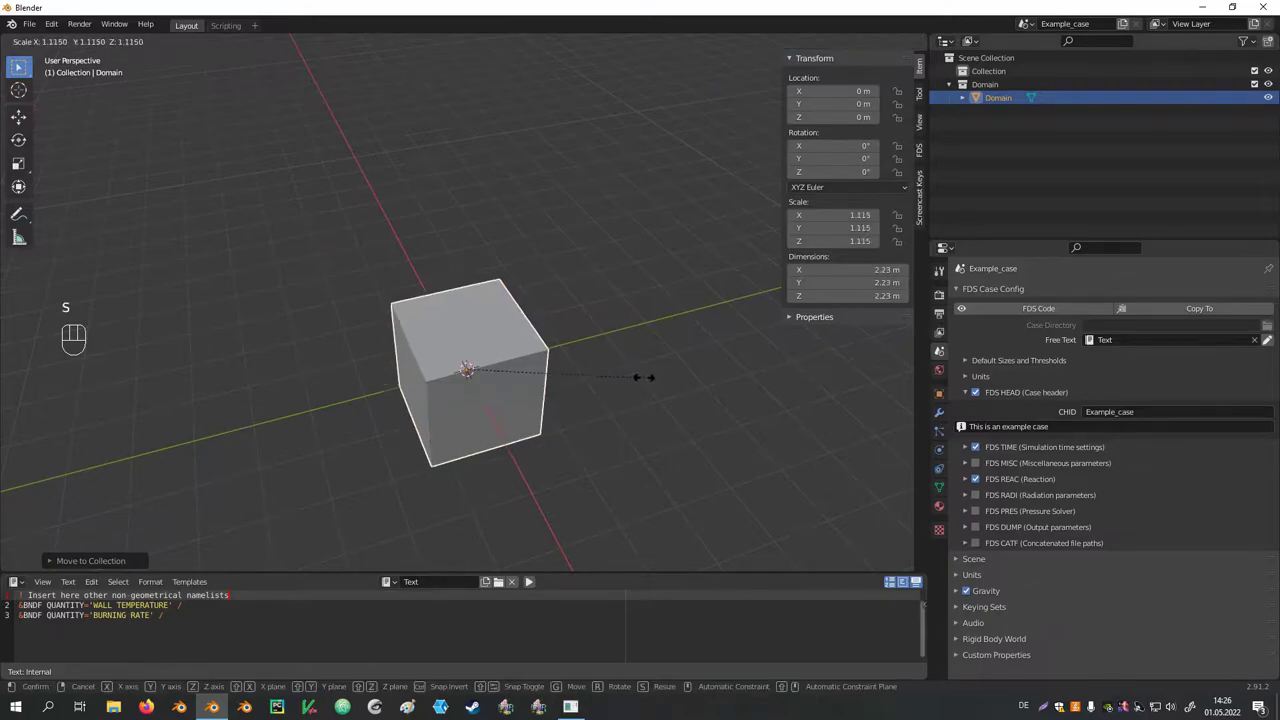
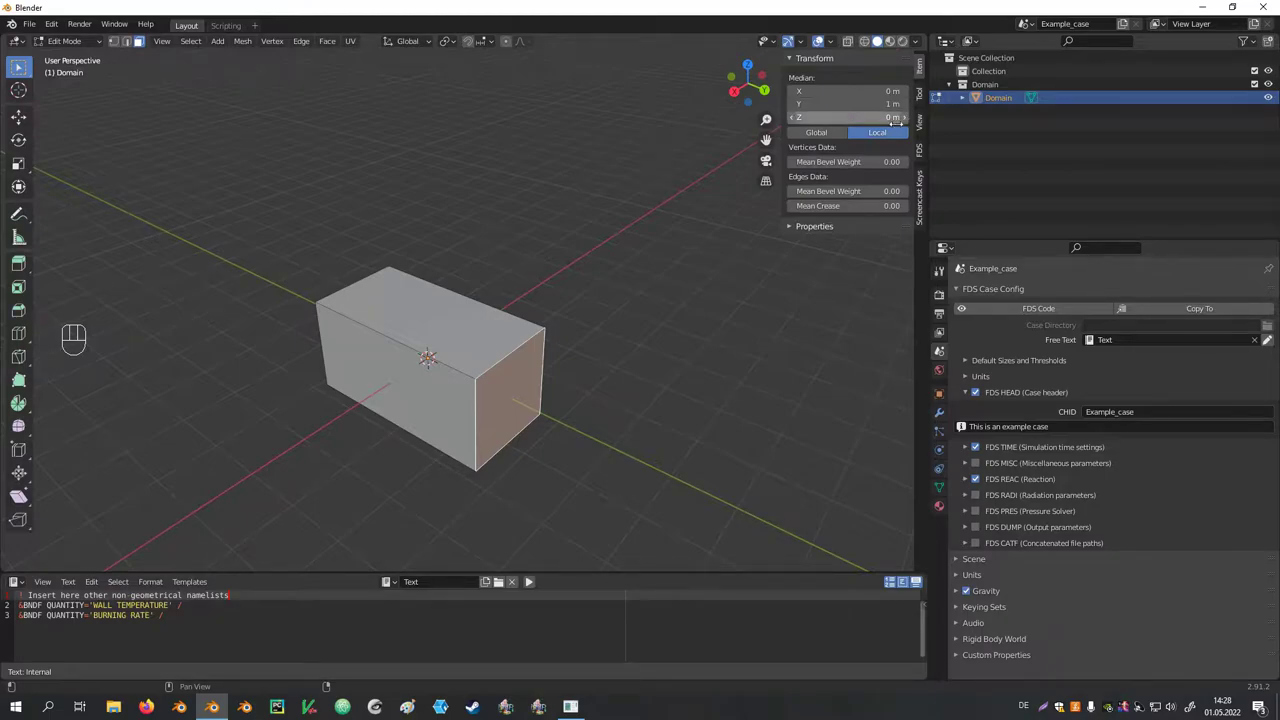
Apply the Domain's 2 × 4 × 2 m scale so its scale reads 1, checking vertex medians in Edit Mode
left_click(824, 135)
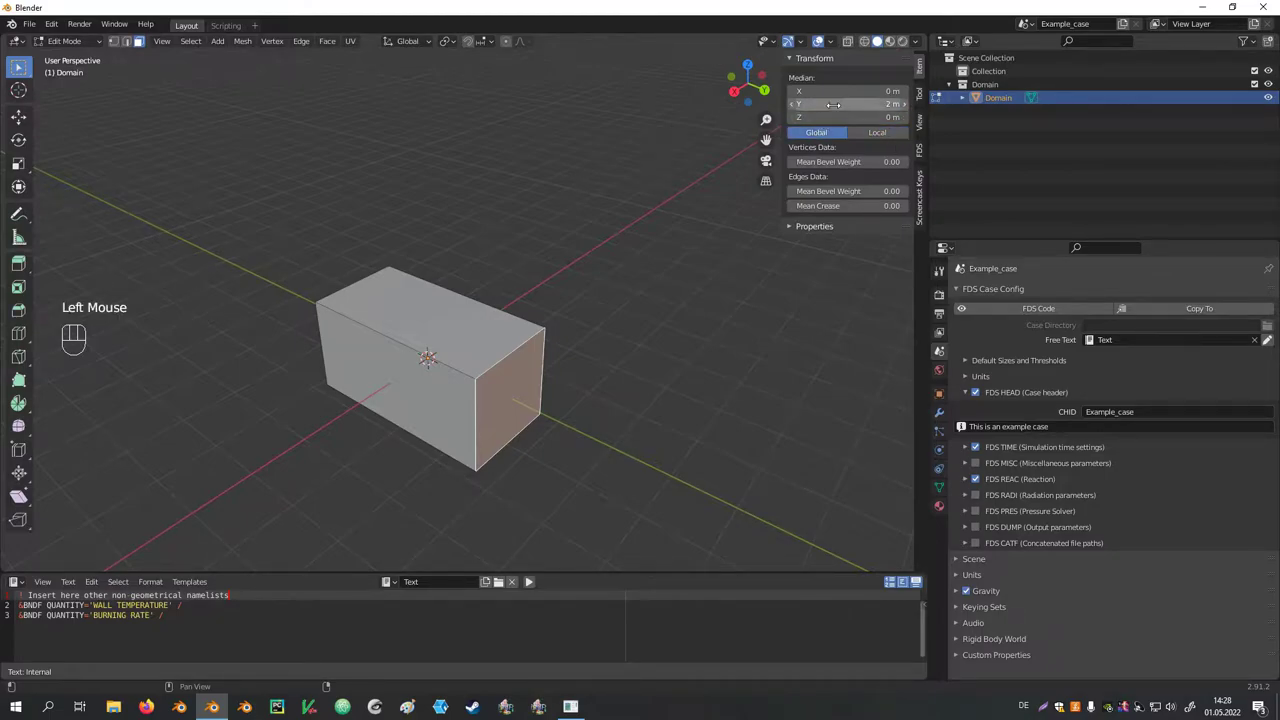
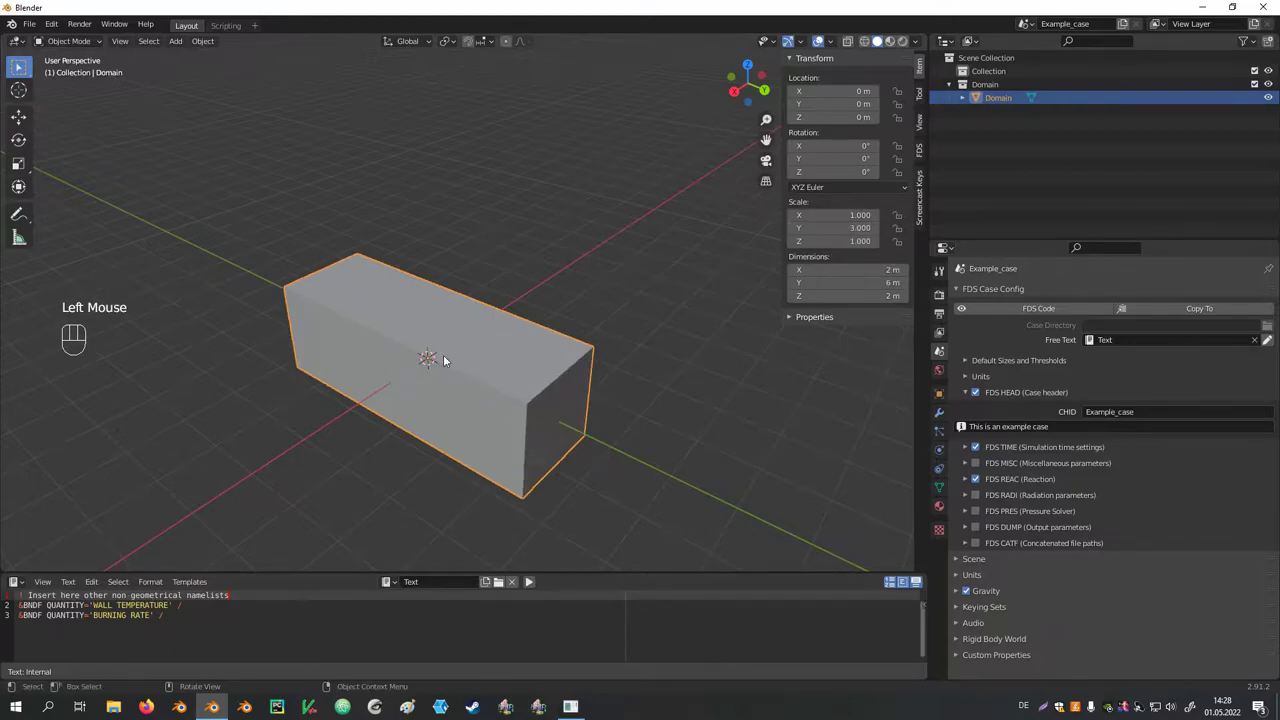
key("Tab")
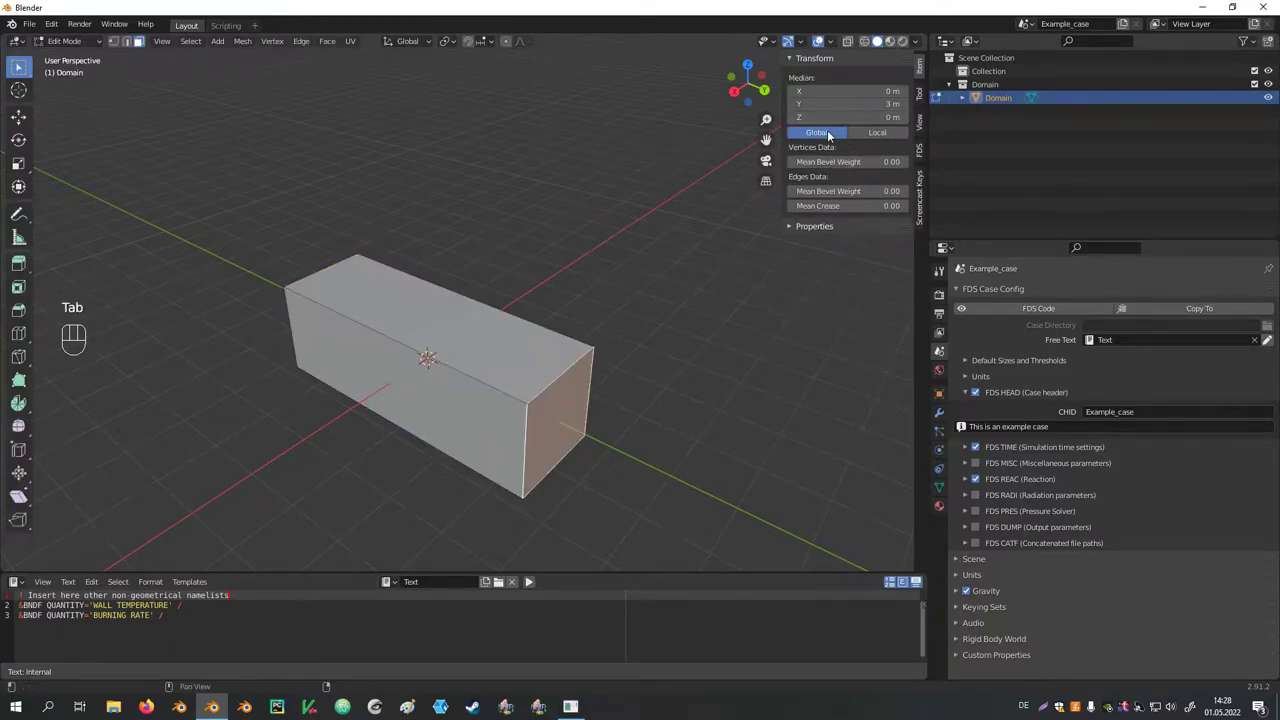
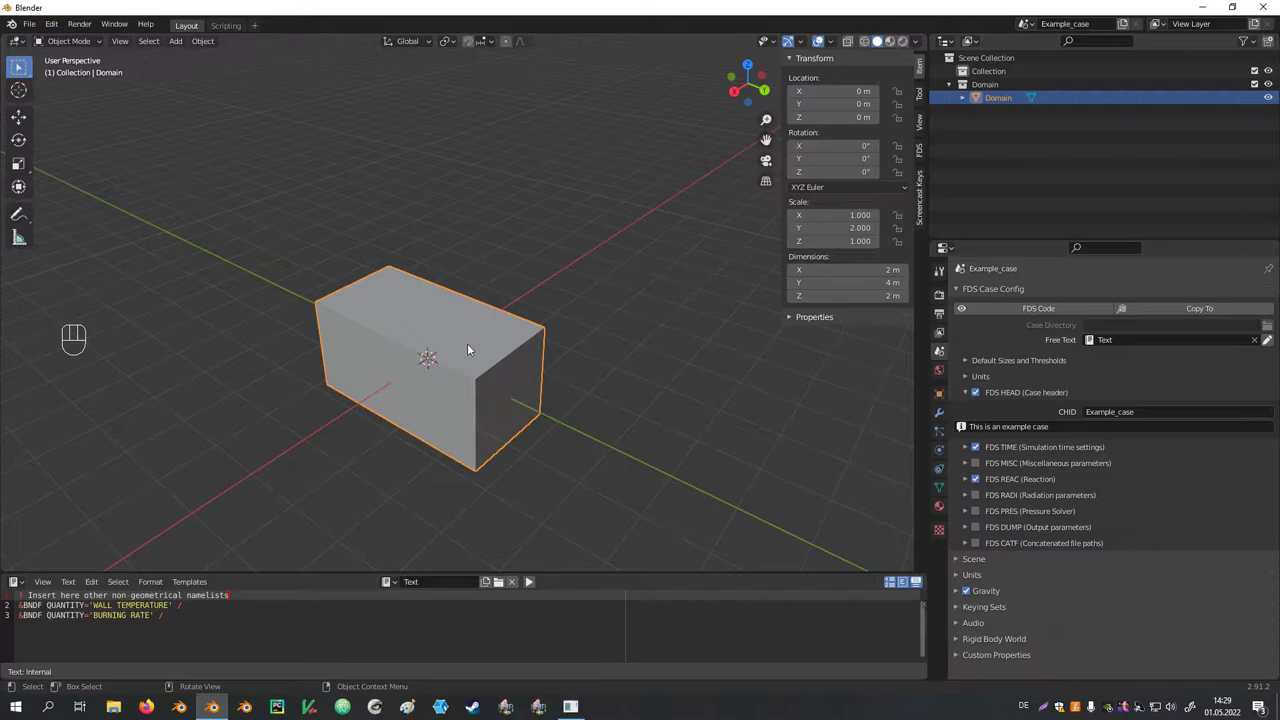
key("ctrl+a")
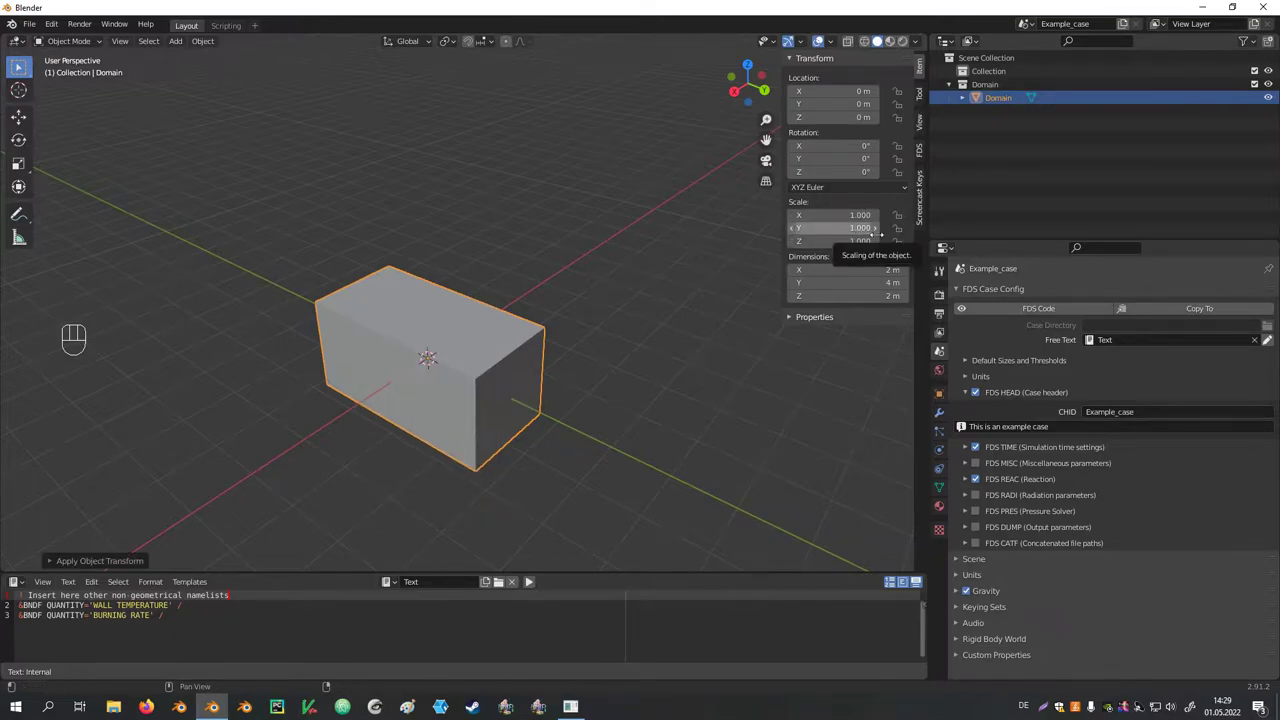
key("Tab")
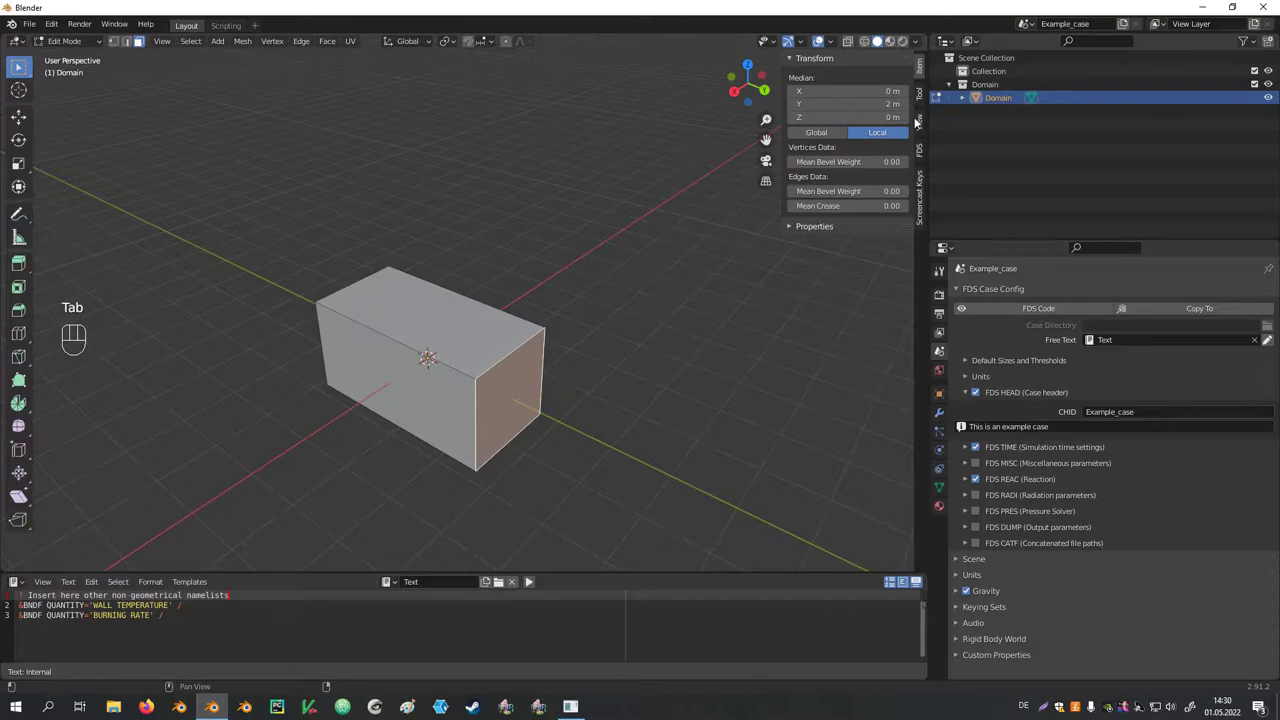
left_click(836, 138)
left_click(888, 132)
Scale the Domain mesh by 0.7 on X and Z to 1.4 × 4 × 1.4 m, checking the Global median
left_click(853, 134)
left_click(895, 132)
left_click(810, 136)
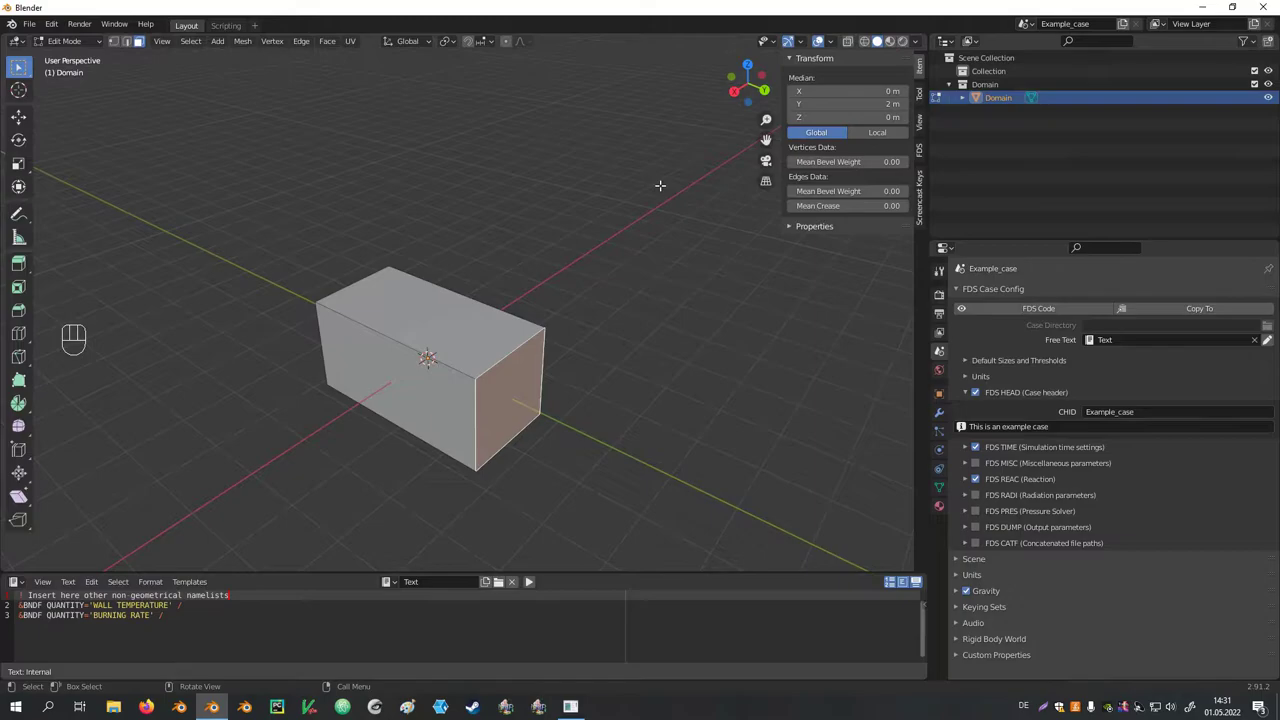
key("a")
key("s")
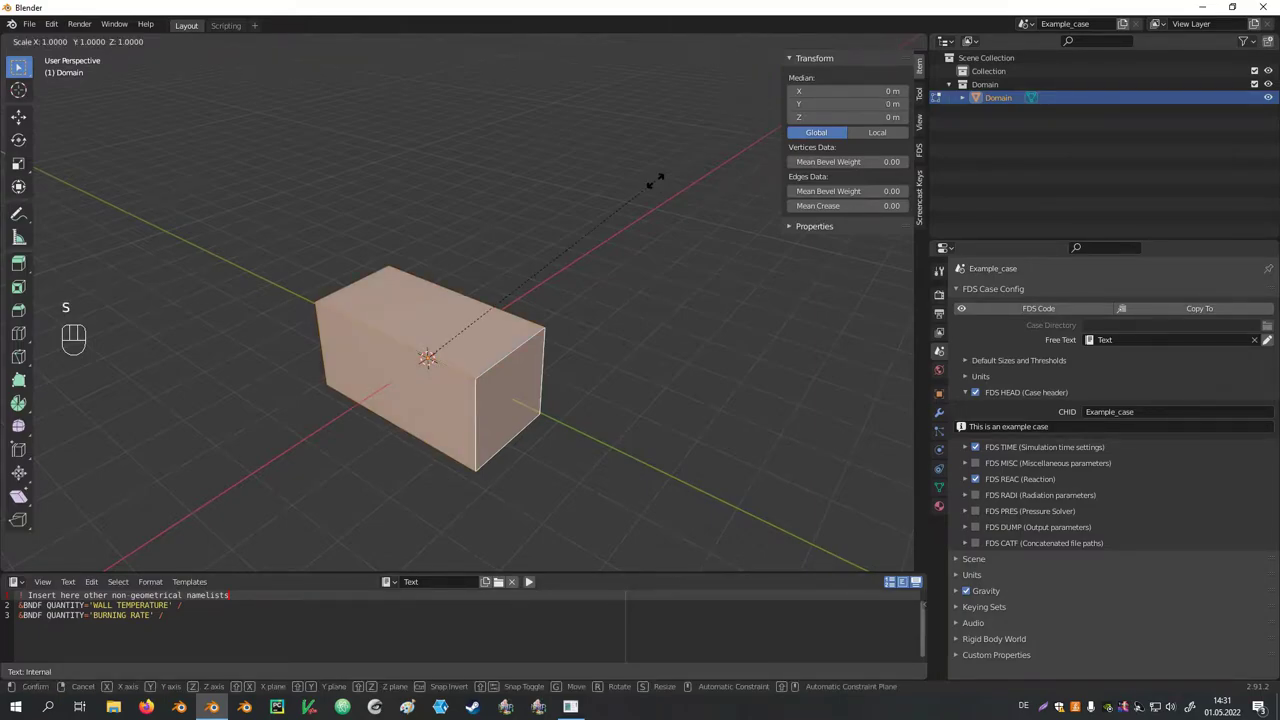
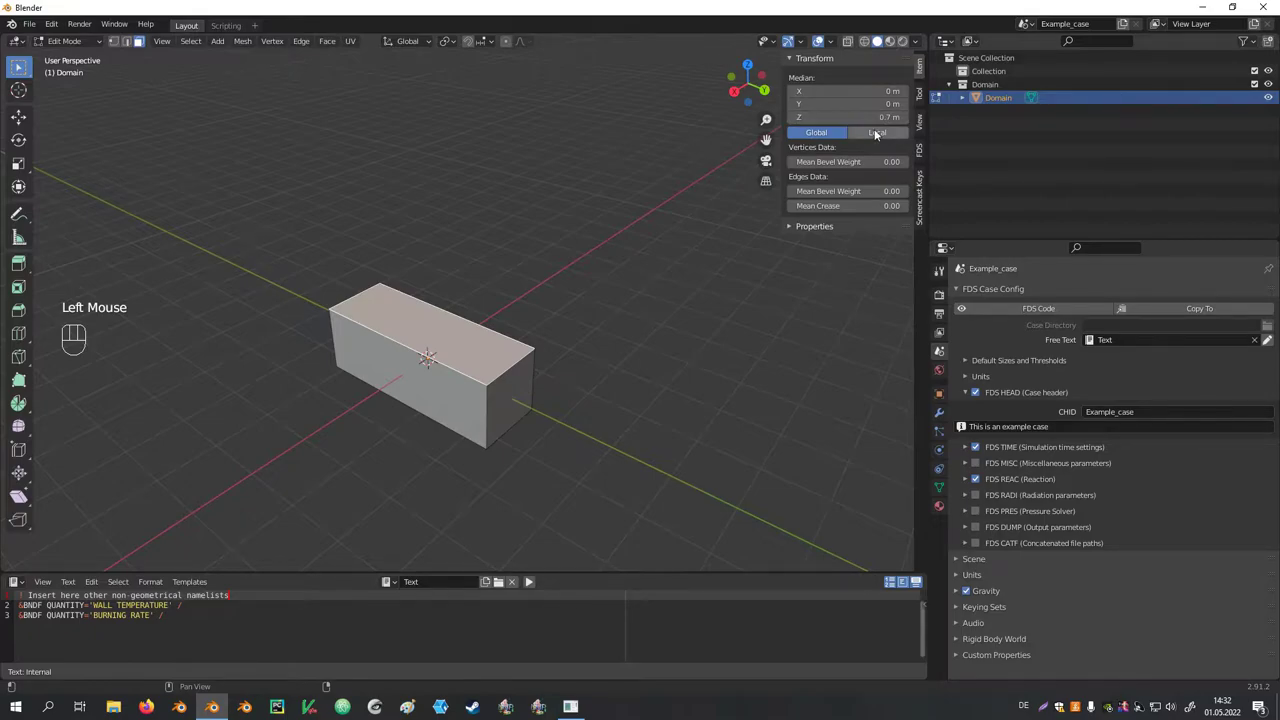
left_click(834, 136)
left_click(830, 136)
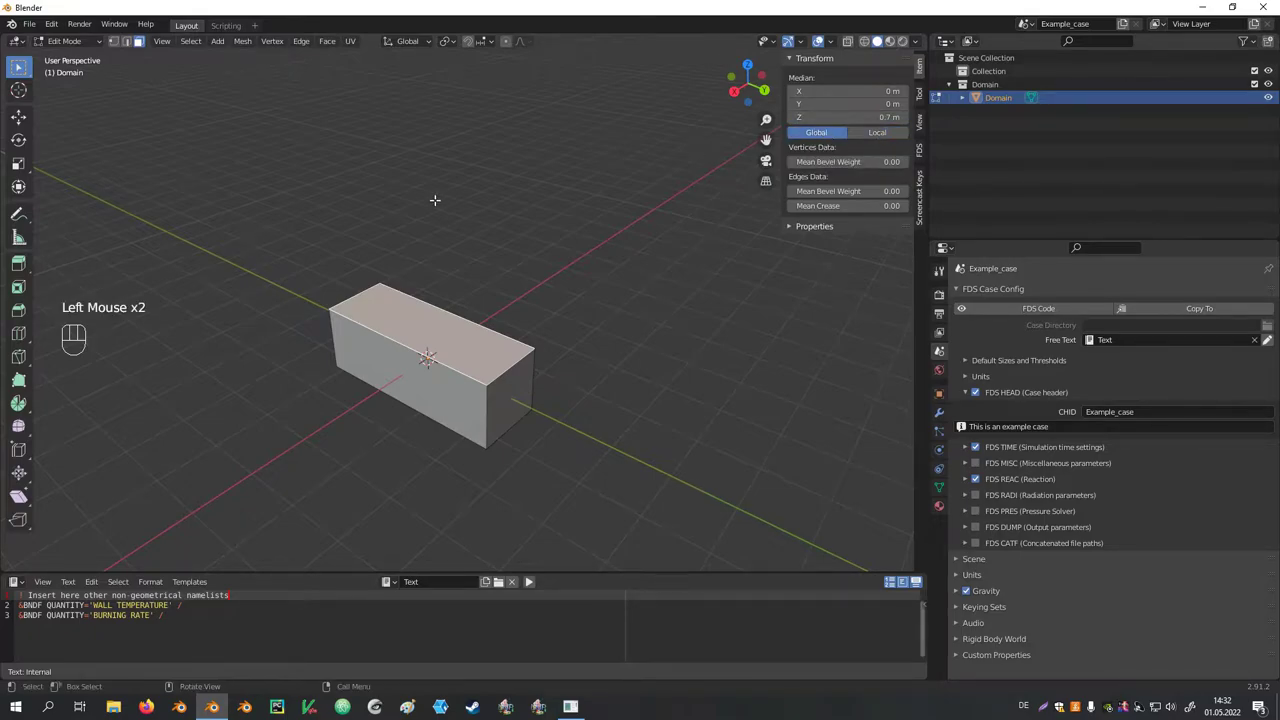
Set the Domain object's FDS namelist to MESH in the Object properties
key("Tab")
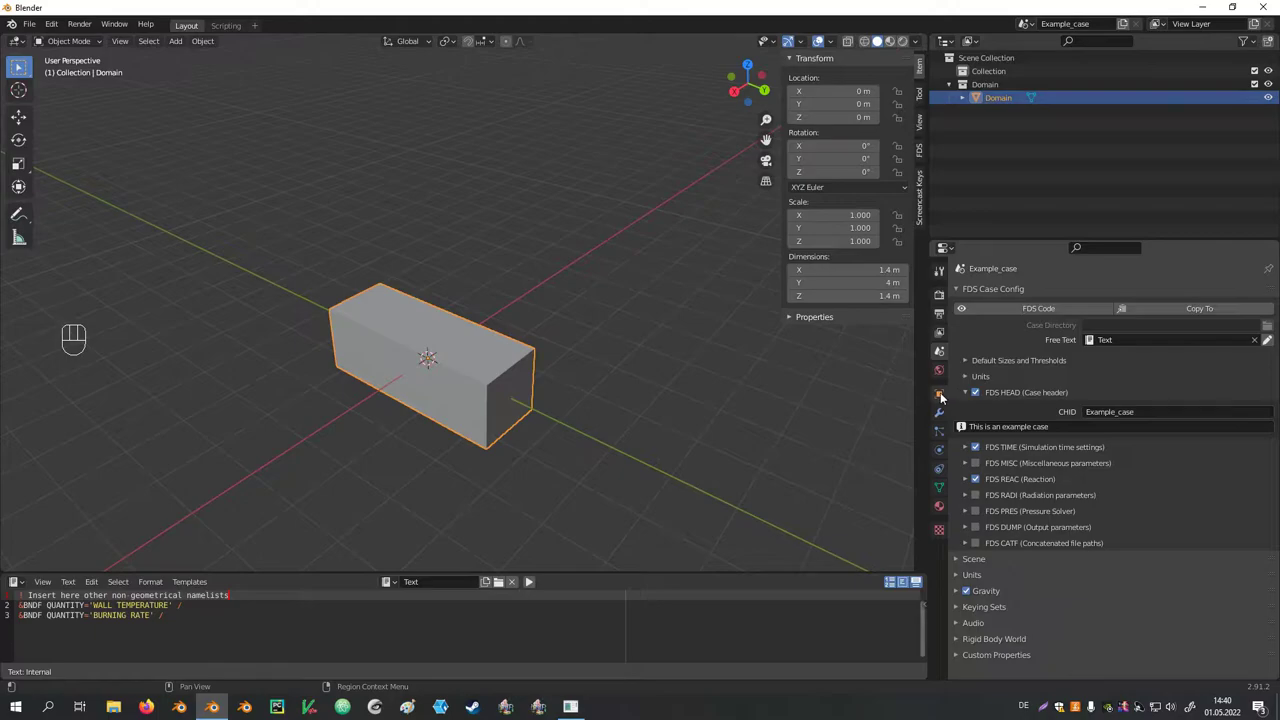
left_click(945, 397)
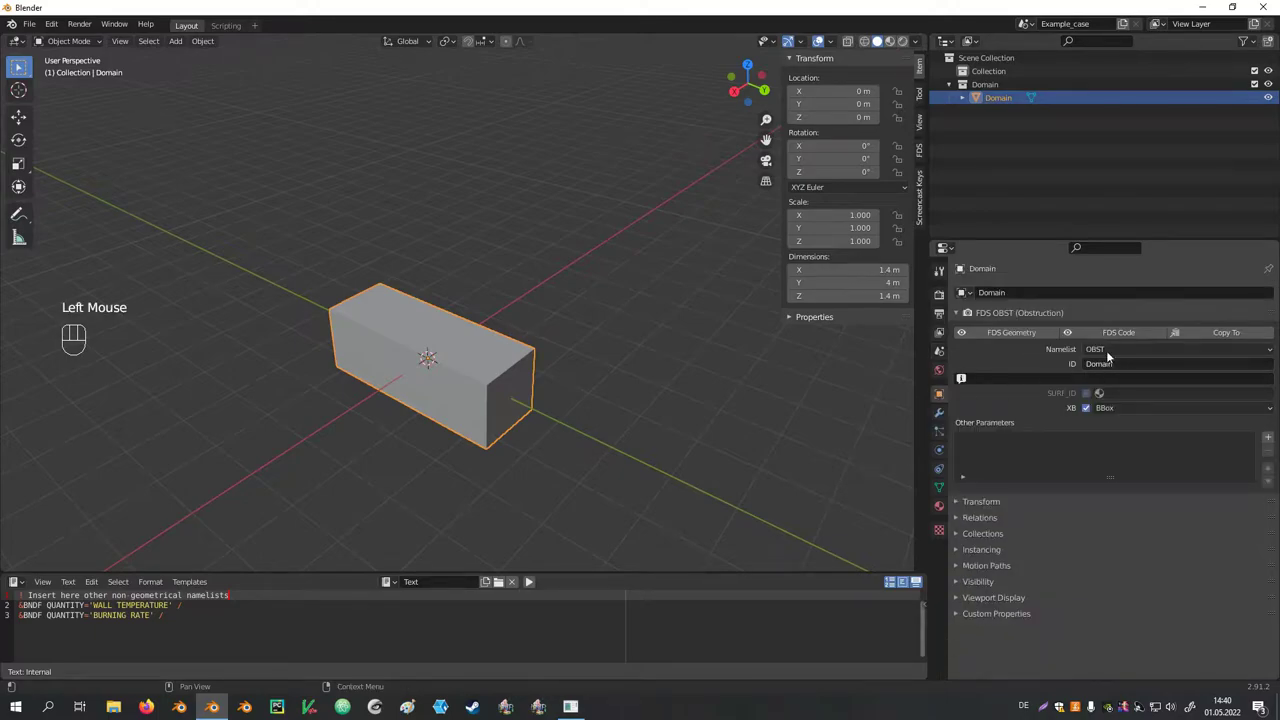
left_click_drag(1114, 353, 1135, 437)
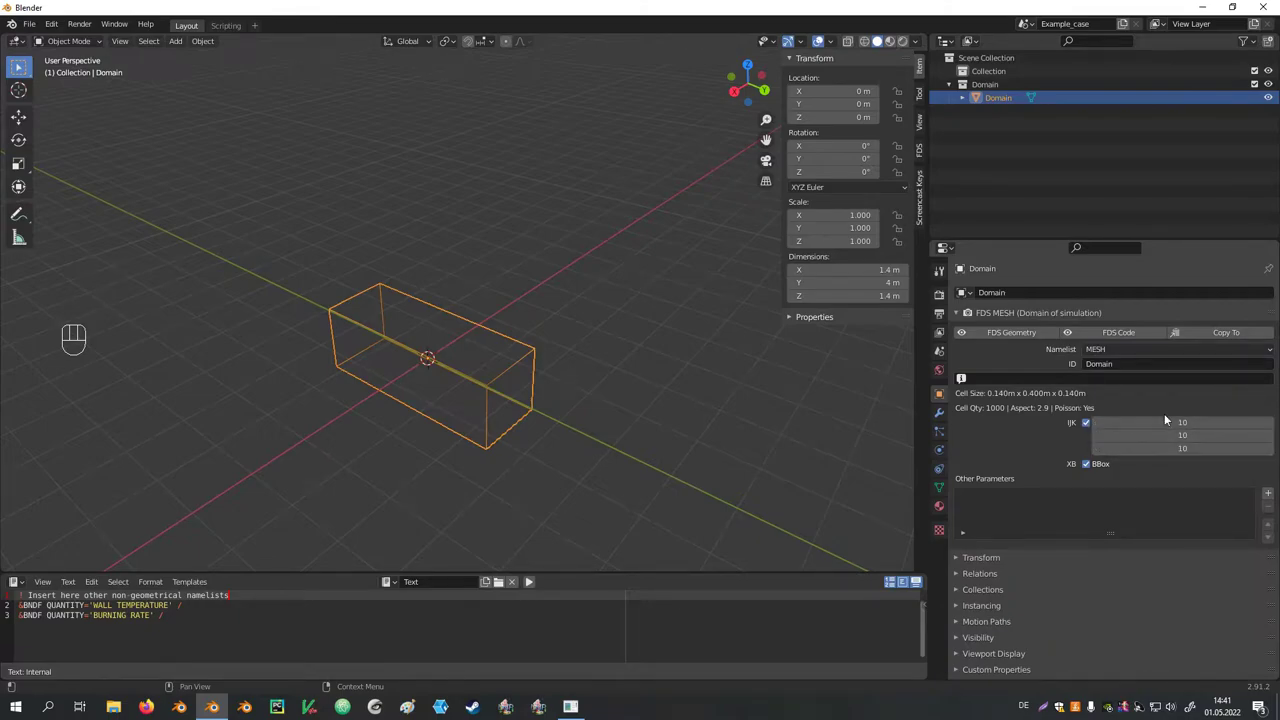
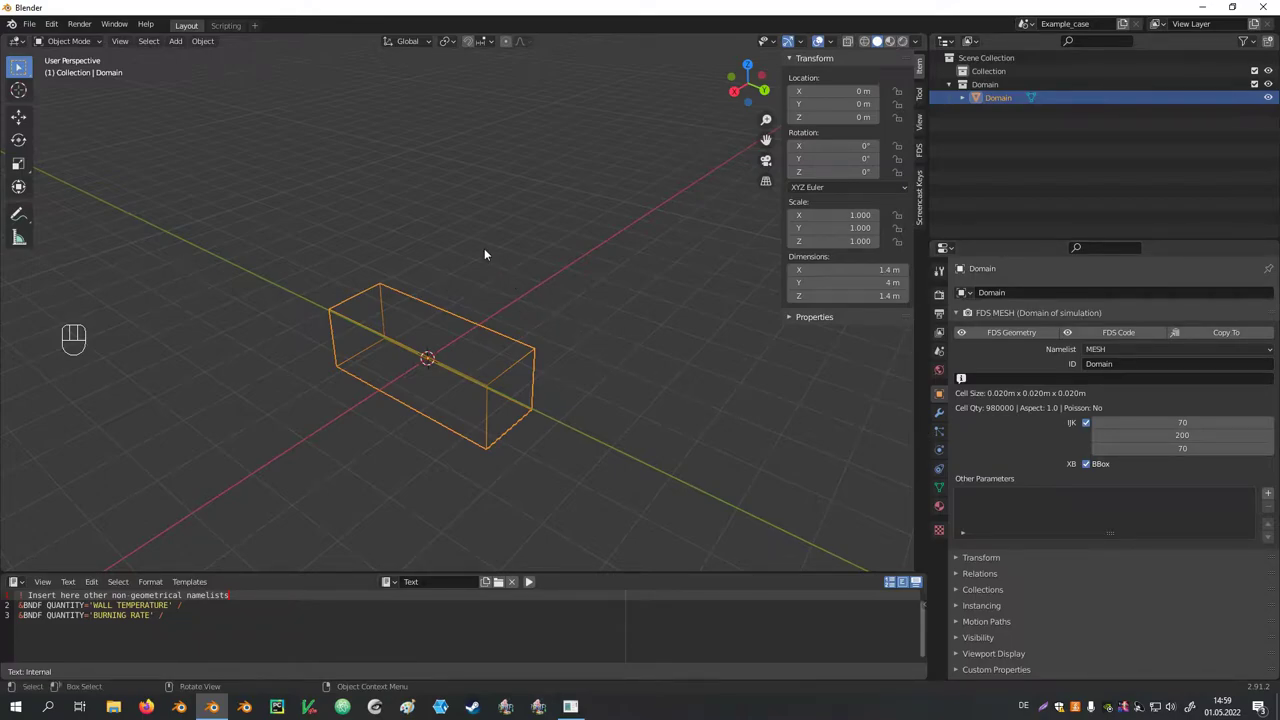
Place the 3D cursor at several spots around the scene
left_click(308, 216)
right_click(308, 216)
left_click(447, 215)
right_click(447, 215)
left_click(594, 222)
right_click(594, 222)
left_click(608, 269)
right_click(608, 269)
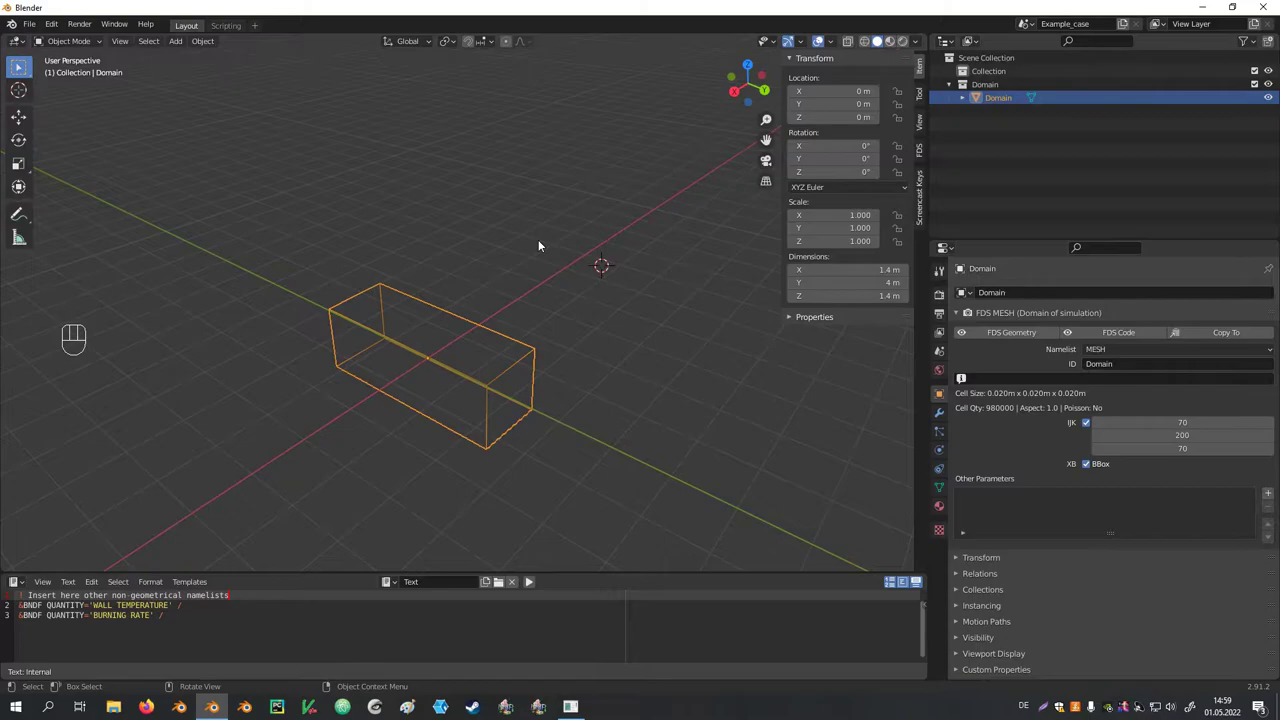
left_click(454, 226)
right_click(454, 226)
left_click(291, 191)
right_click(394, 170)
Snap the 3D cursor back to the world origin via the snapping menu
key("shift+s")
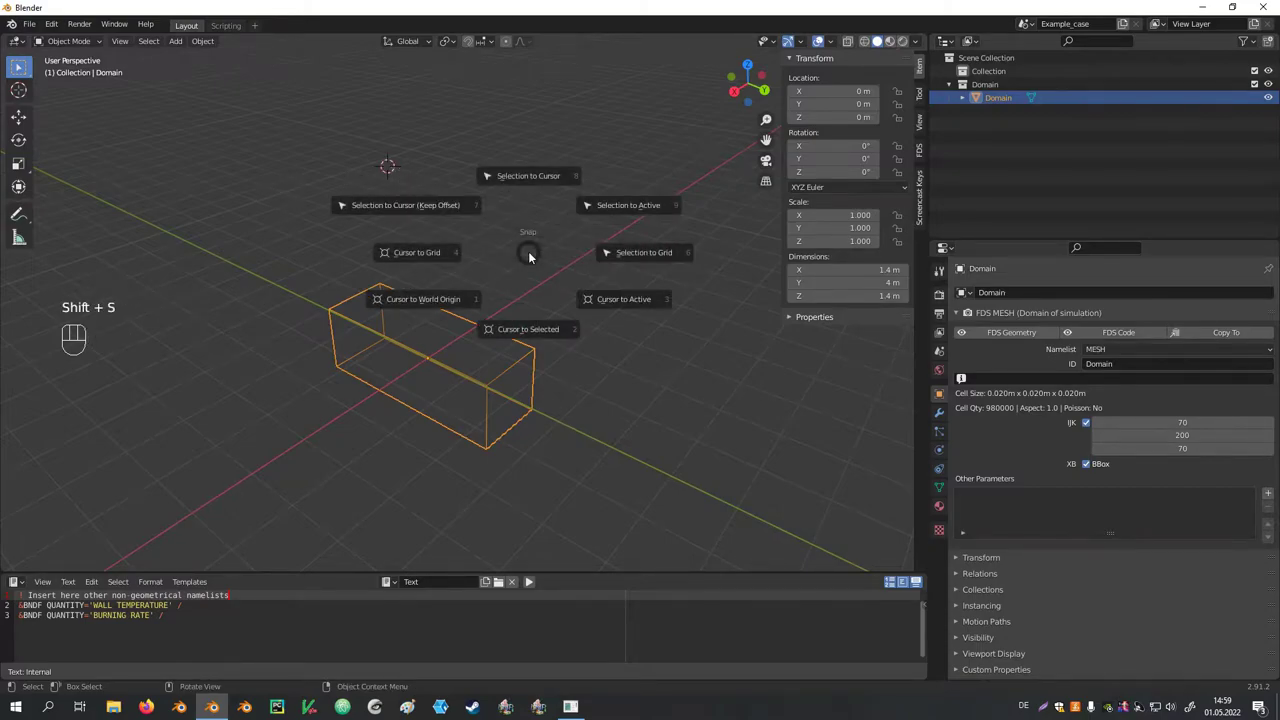
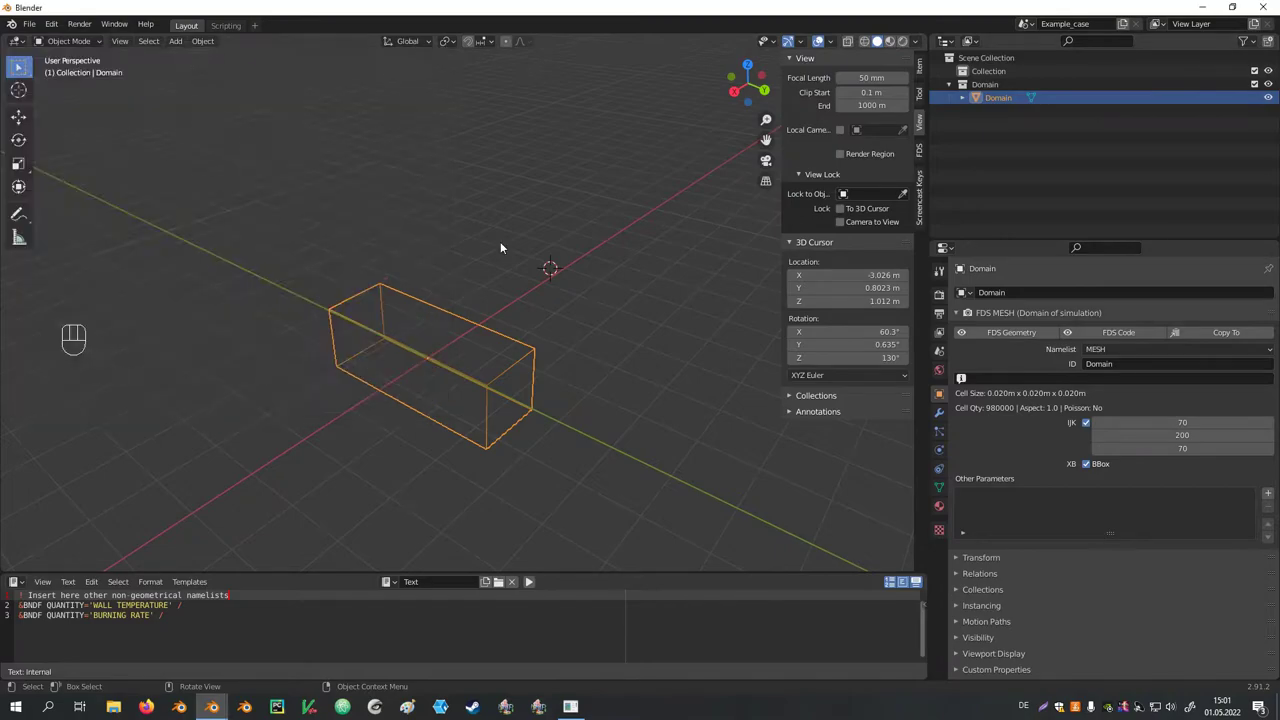
key("shift+s")
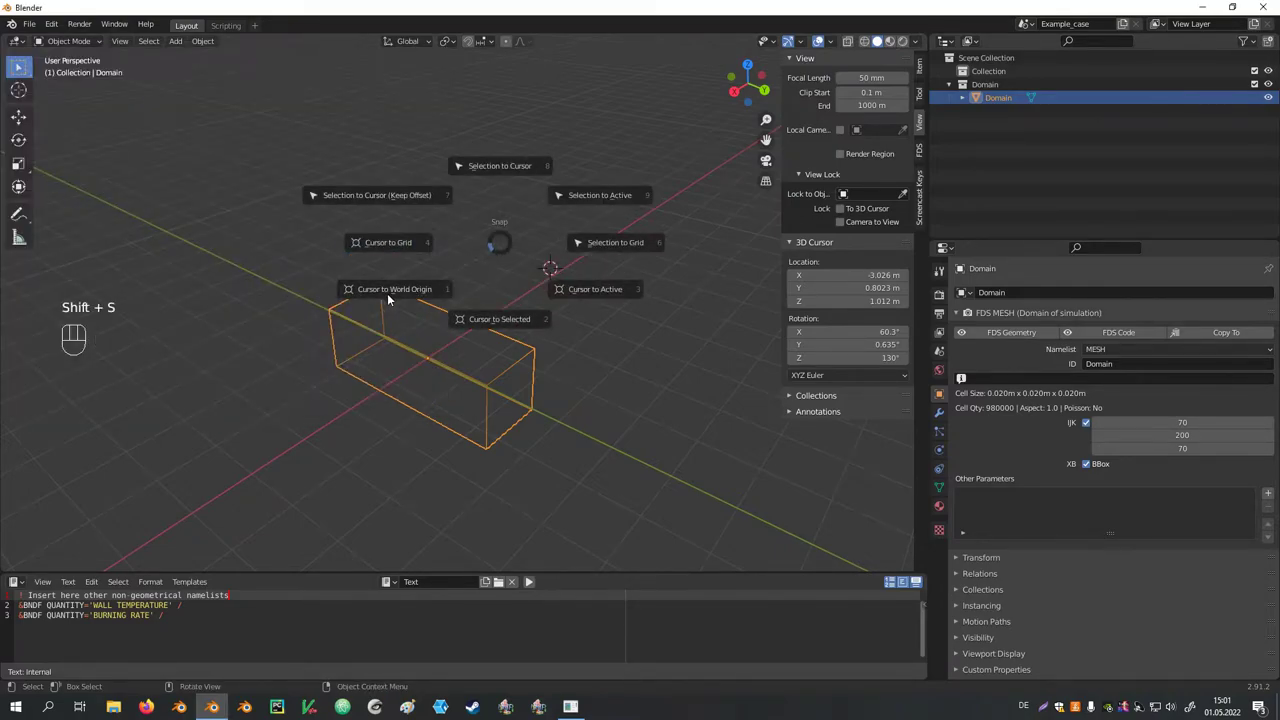
left_click_drag(469, 376, 444, 339)
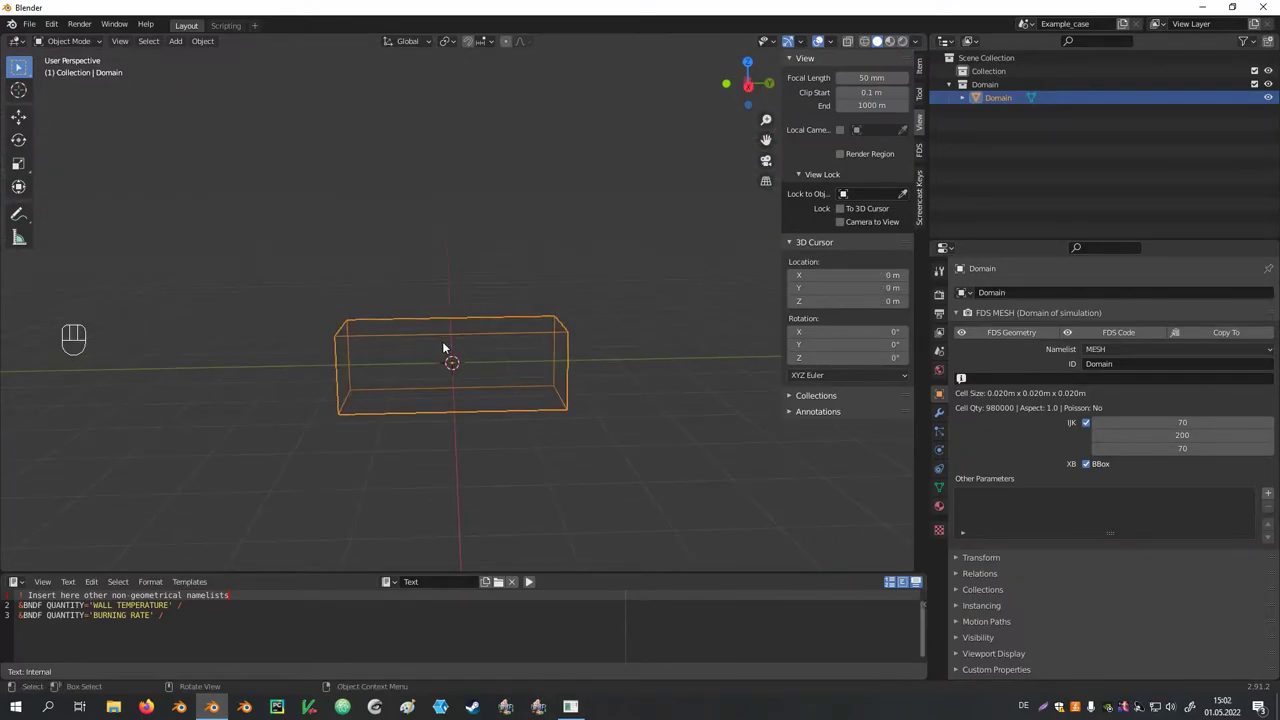
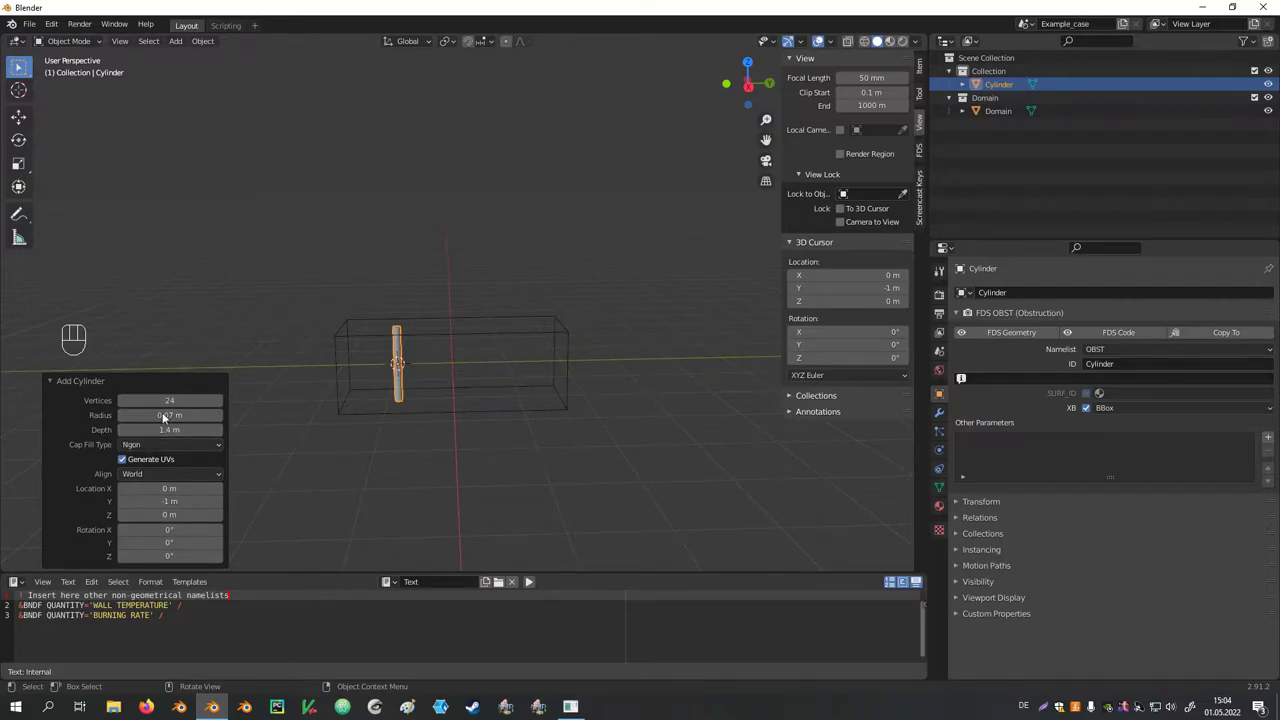
Rotate the 1.4 m Cylinder obstruction horizontal across the domain at Y −1 m
left_click(334, 432)
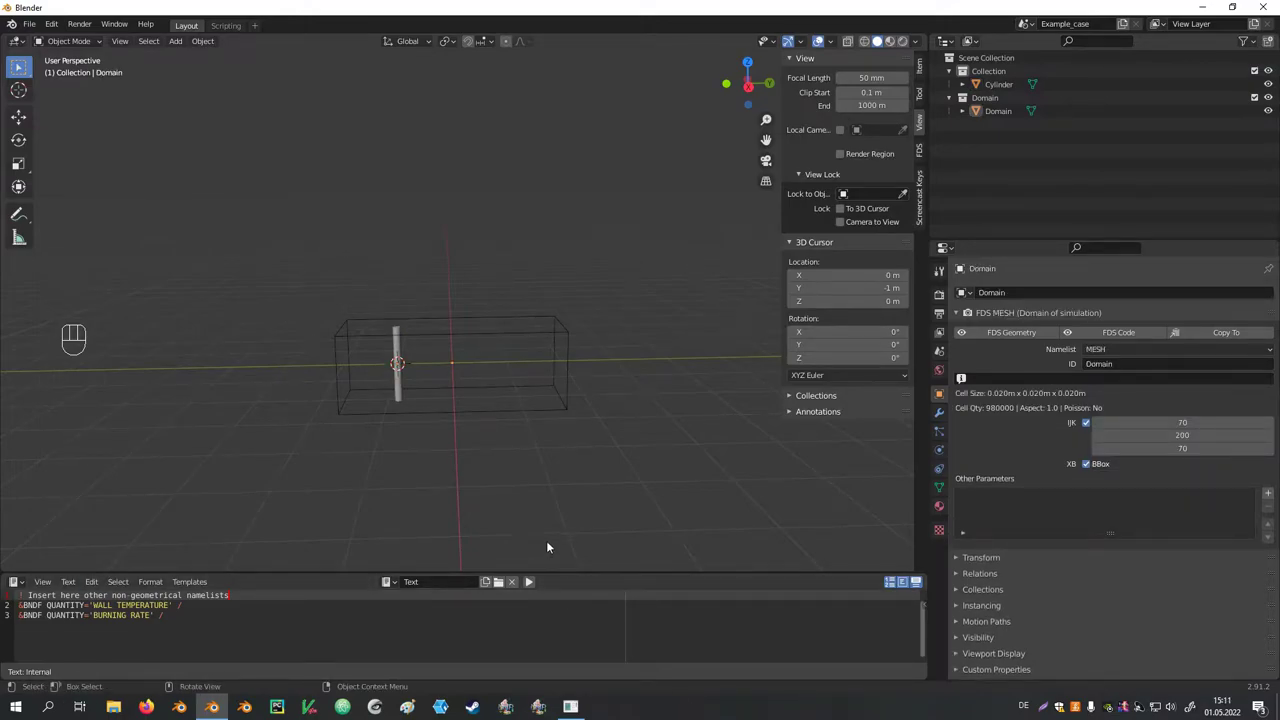
left_click(401, 351)
key("Tab")
key("a")
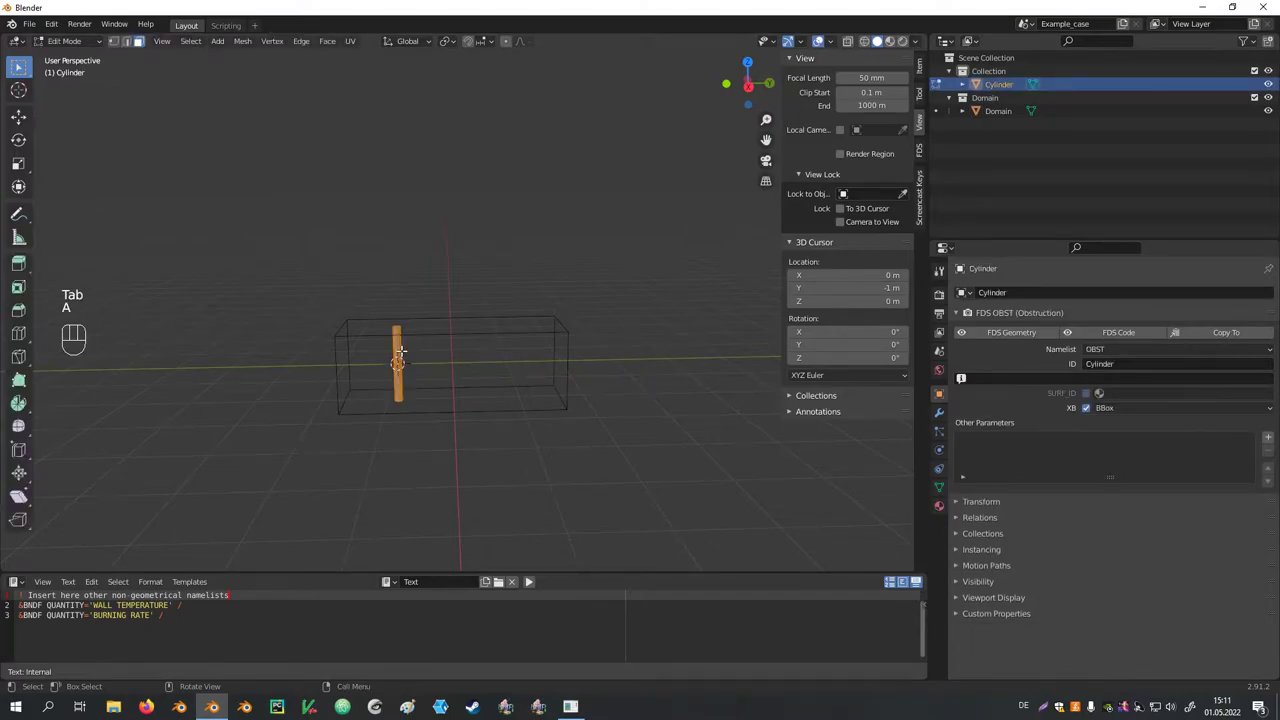
key("r")
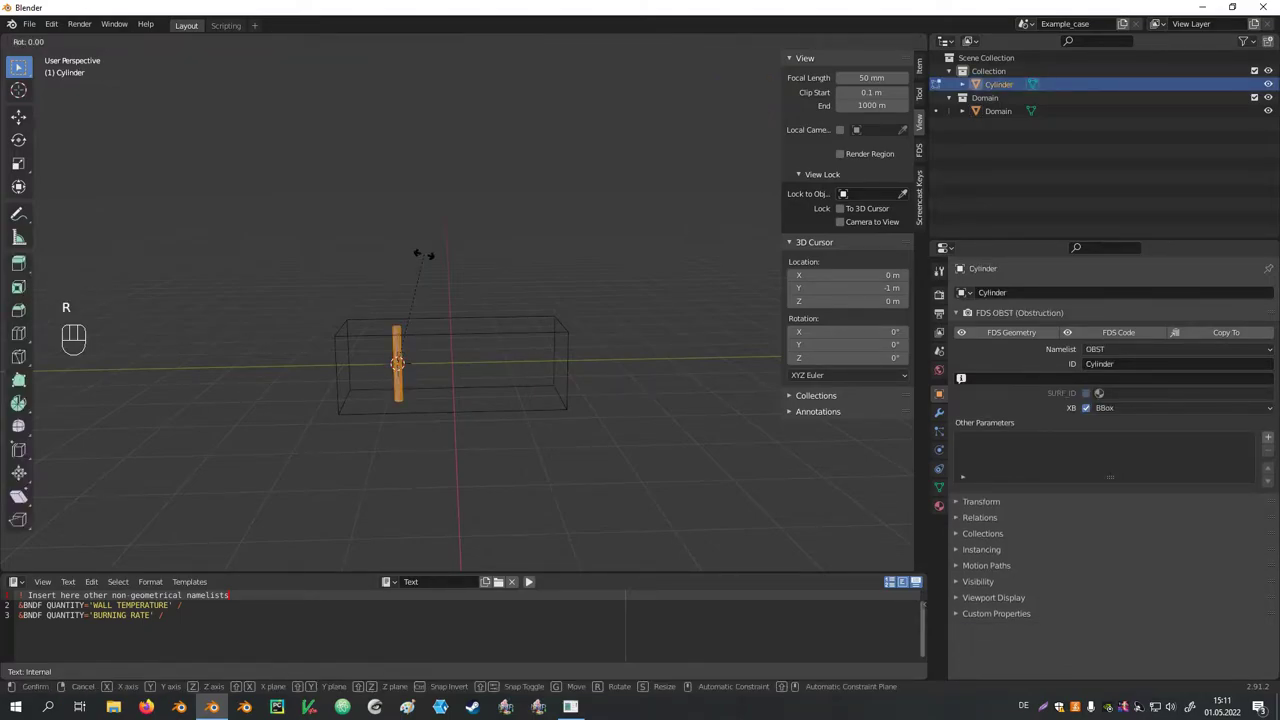
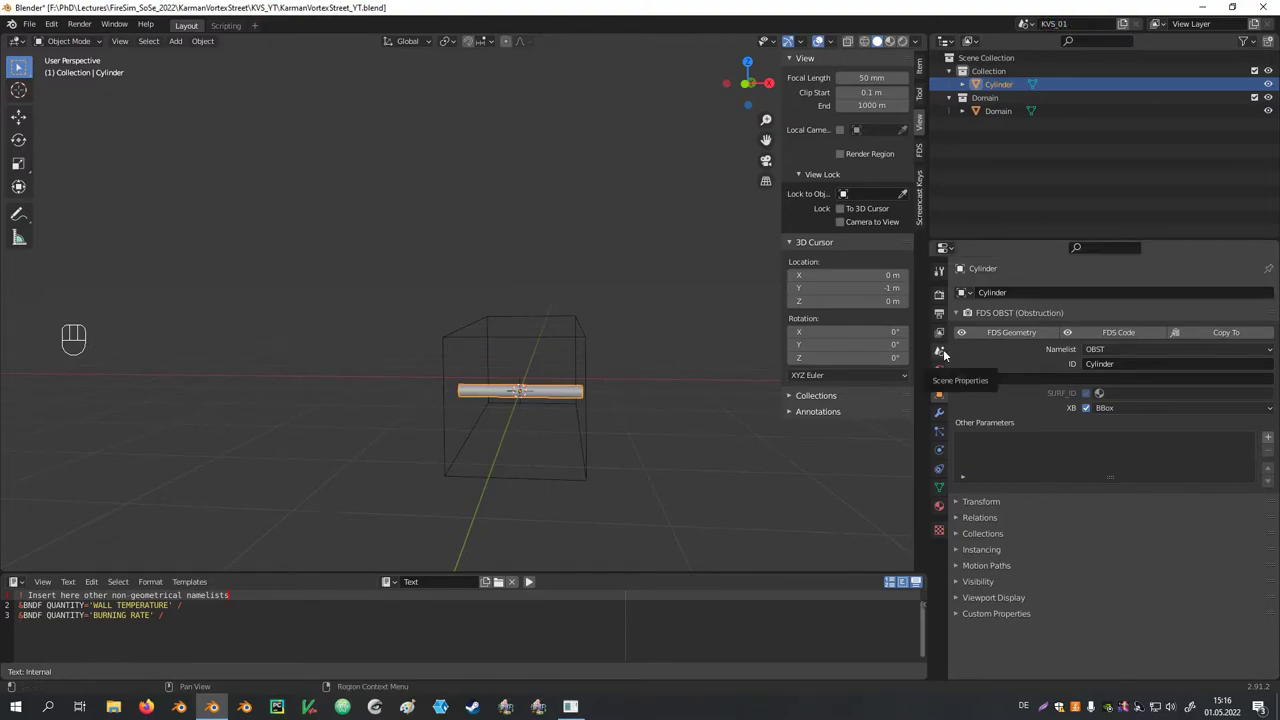
Open the scene's FDS case settings to configure the KVS_01 case directory
left_click(948, 354)
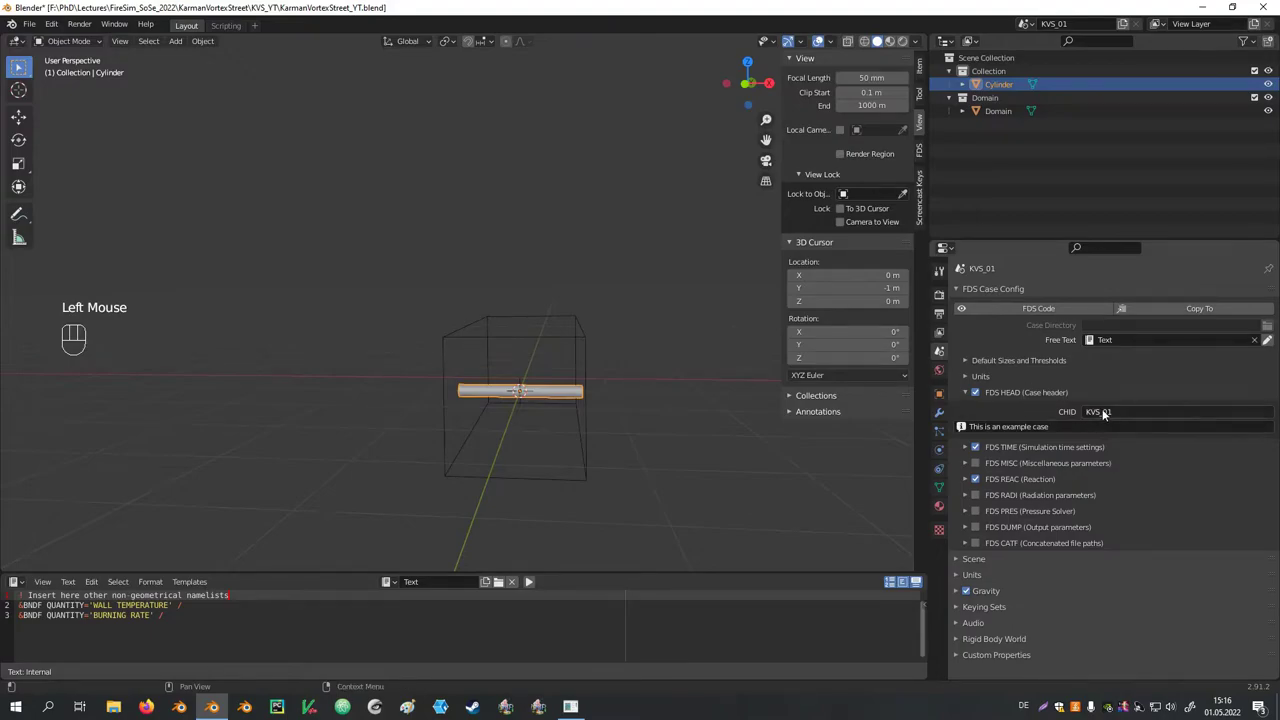
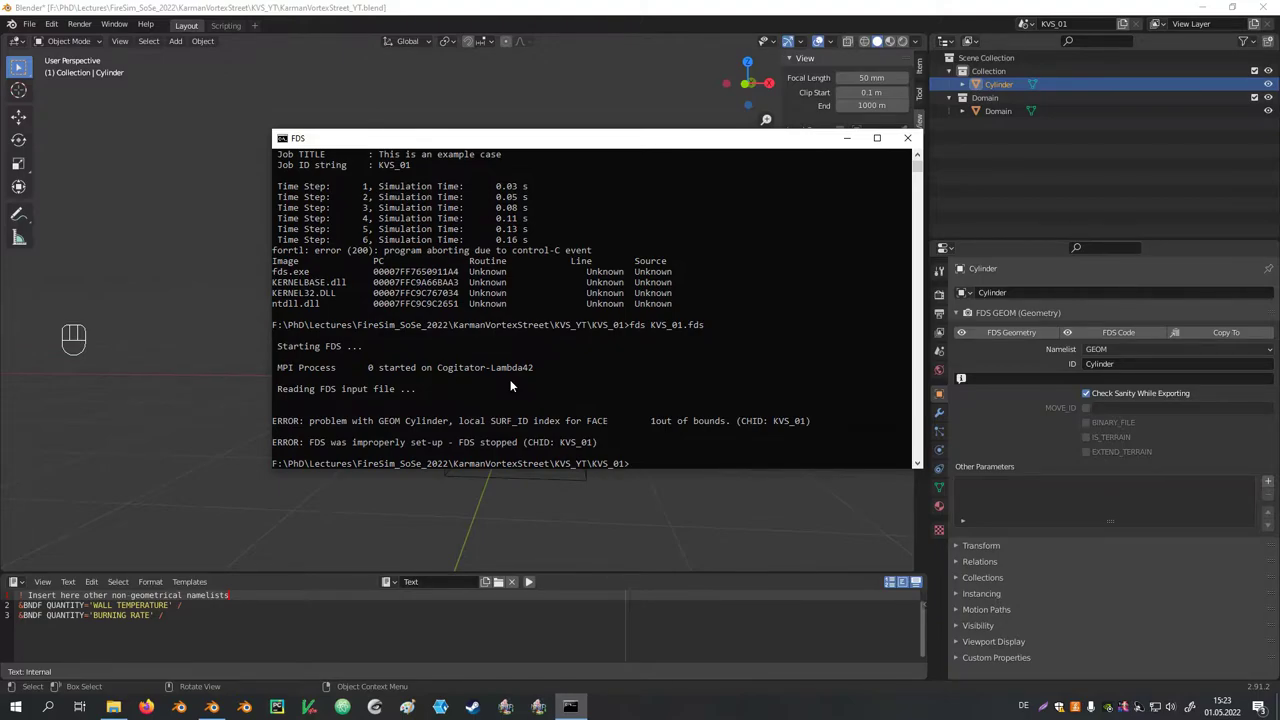
Put the Command Prompt away and return to the Blender scene
left_click(557, 396)
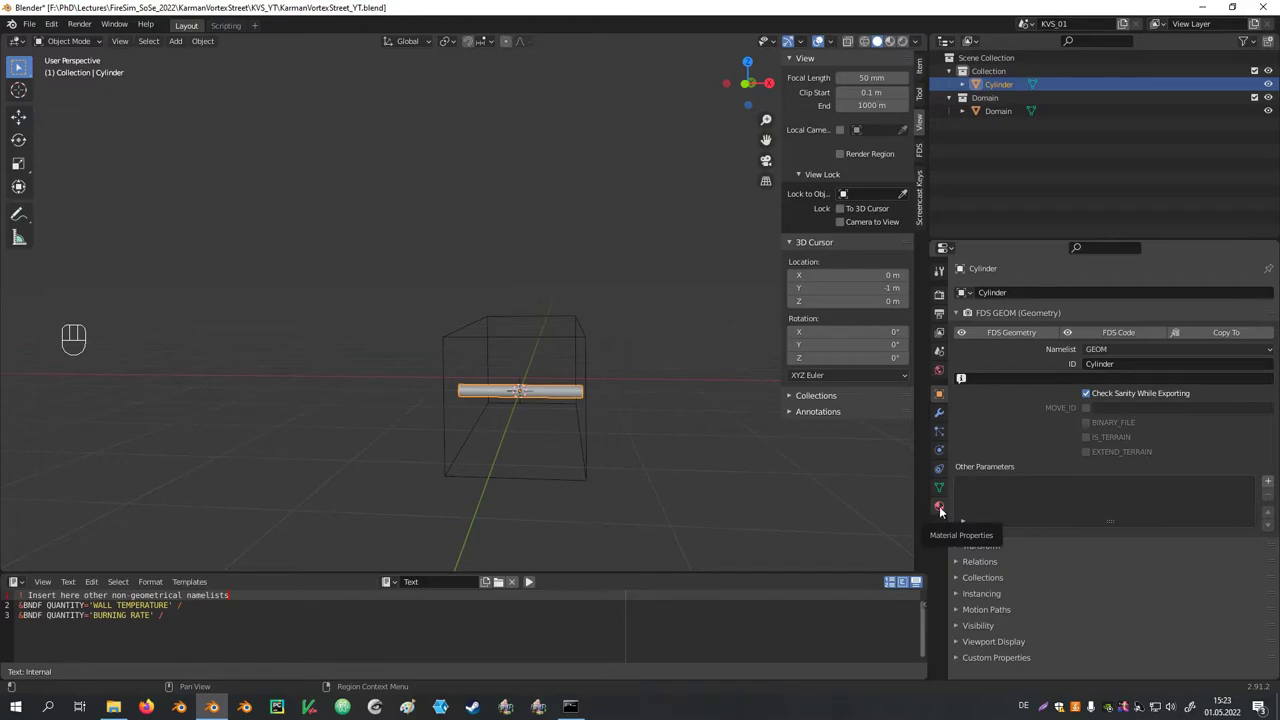
Open the Cylinder's Material Properties to assign the INERT material
left_click(943, 511)
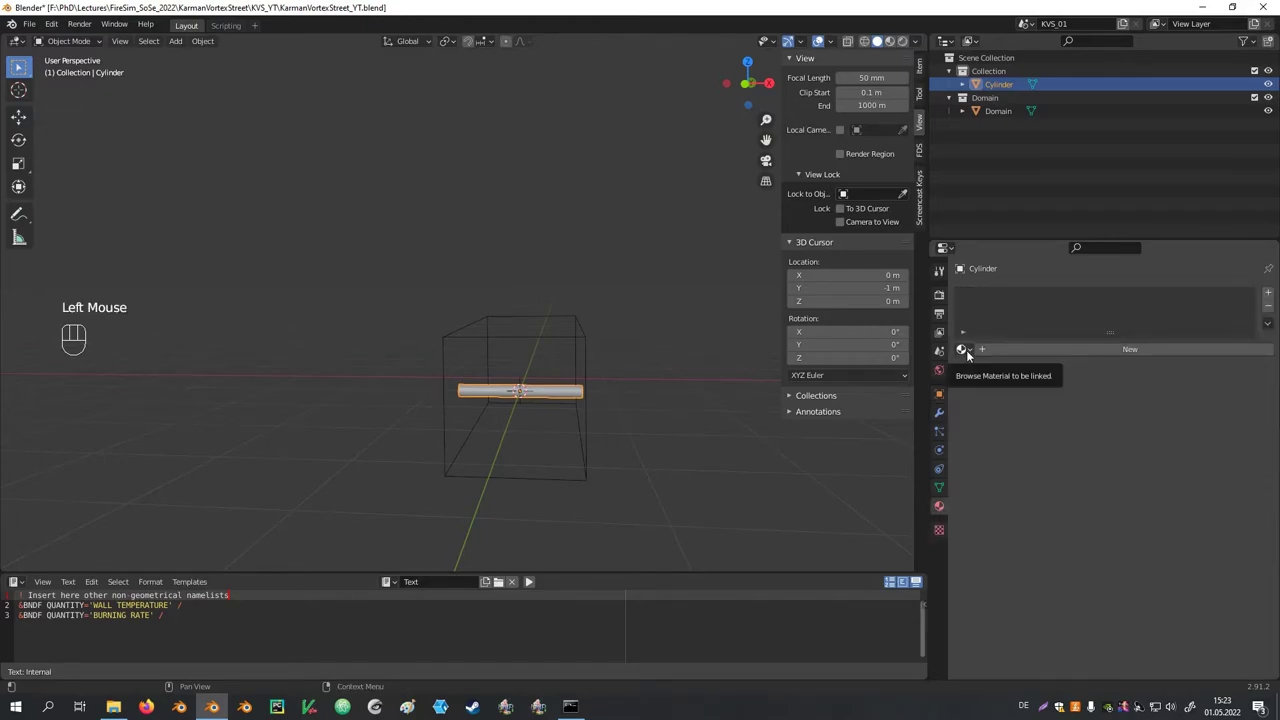
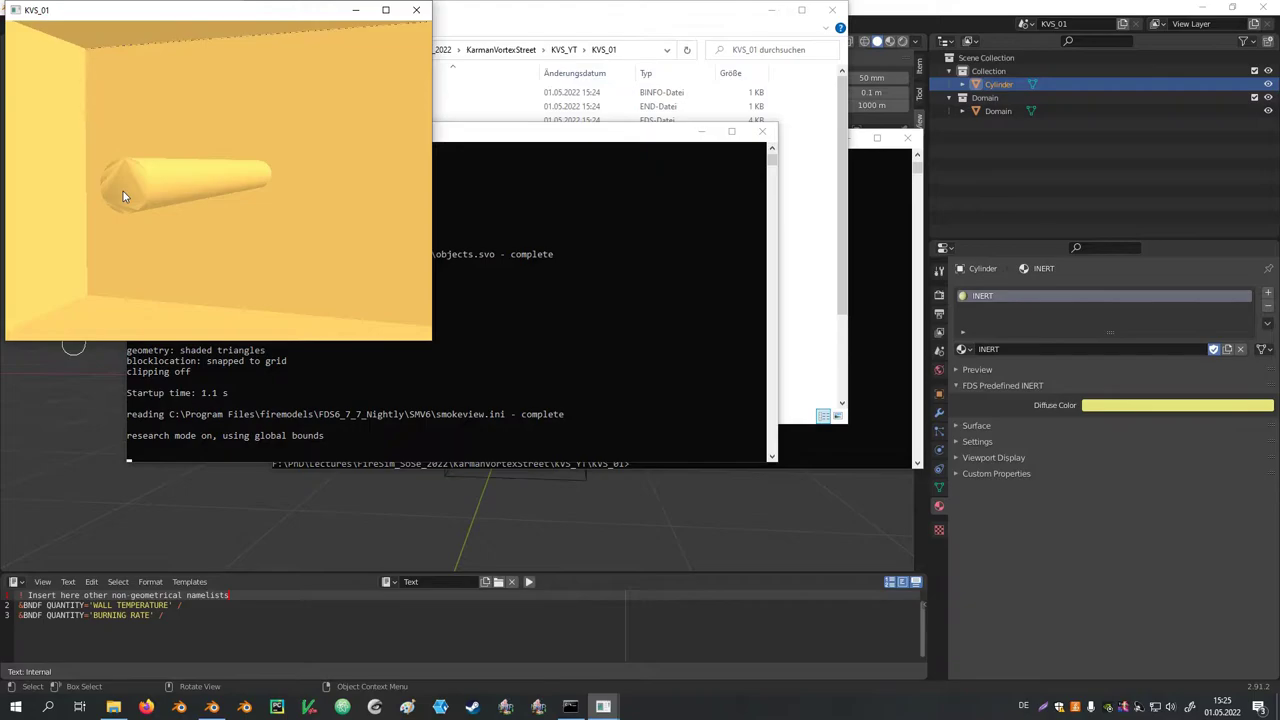
Poke the cylinder's end faces into triangle fans in Edit Mode and return to Object Mode
left_click(572, 395)
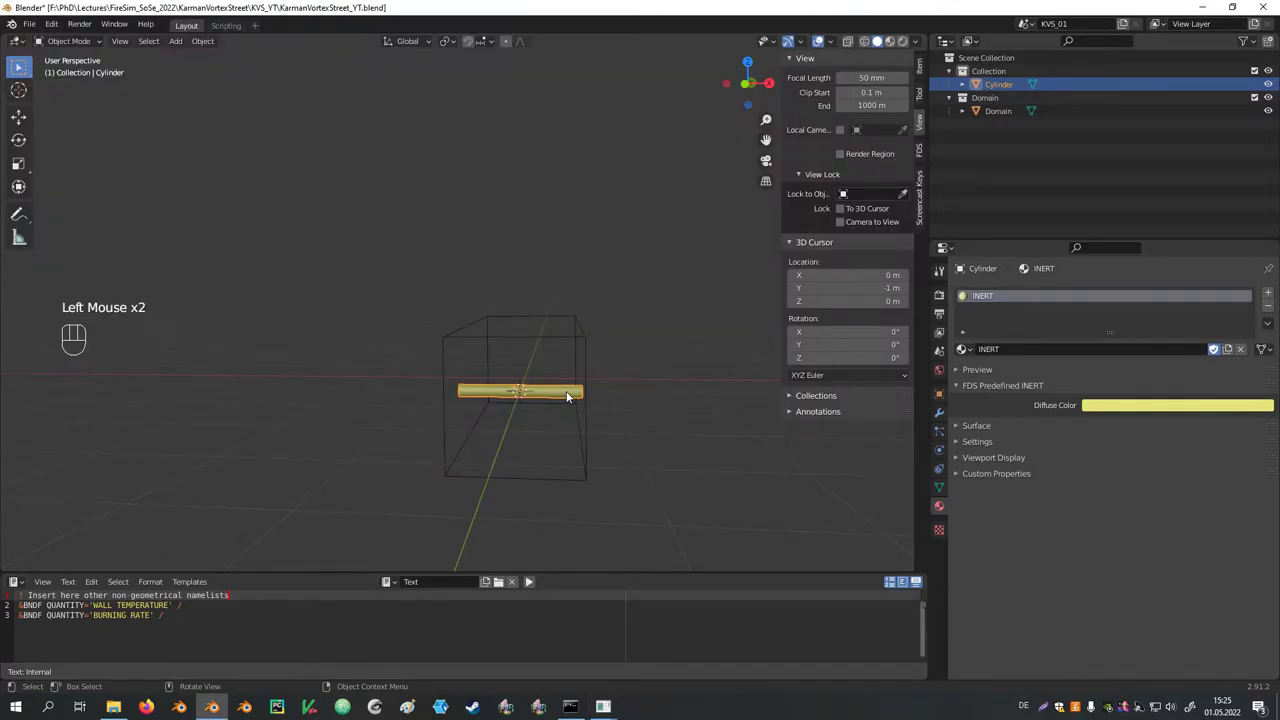
key("Tab")
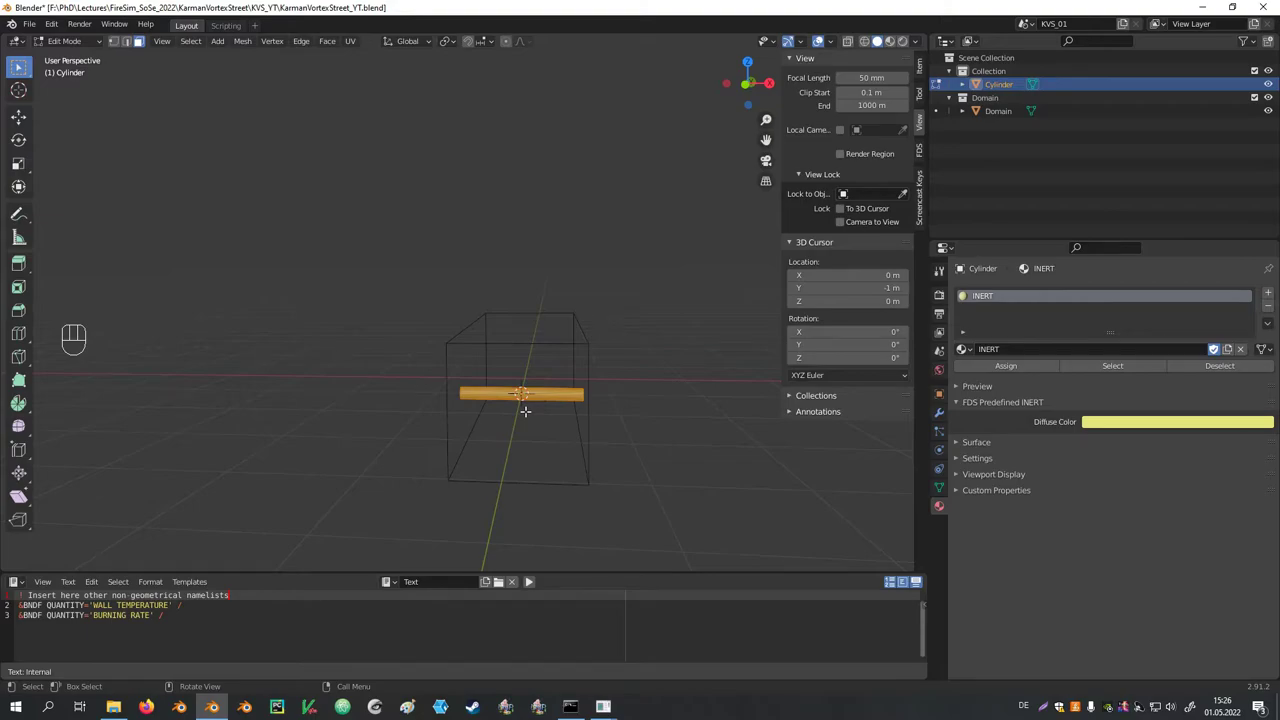
key("KP_Decimal")
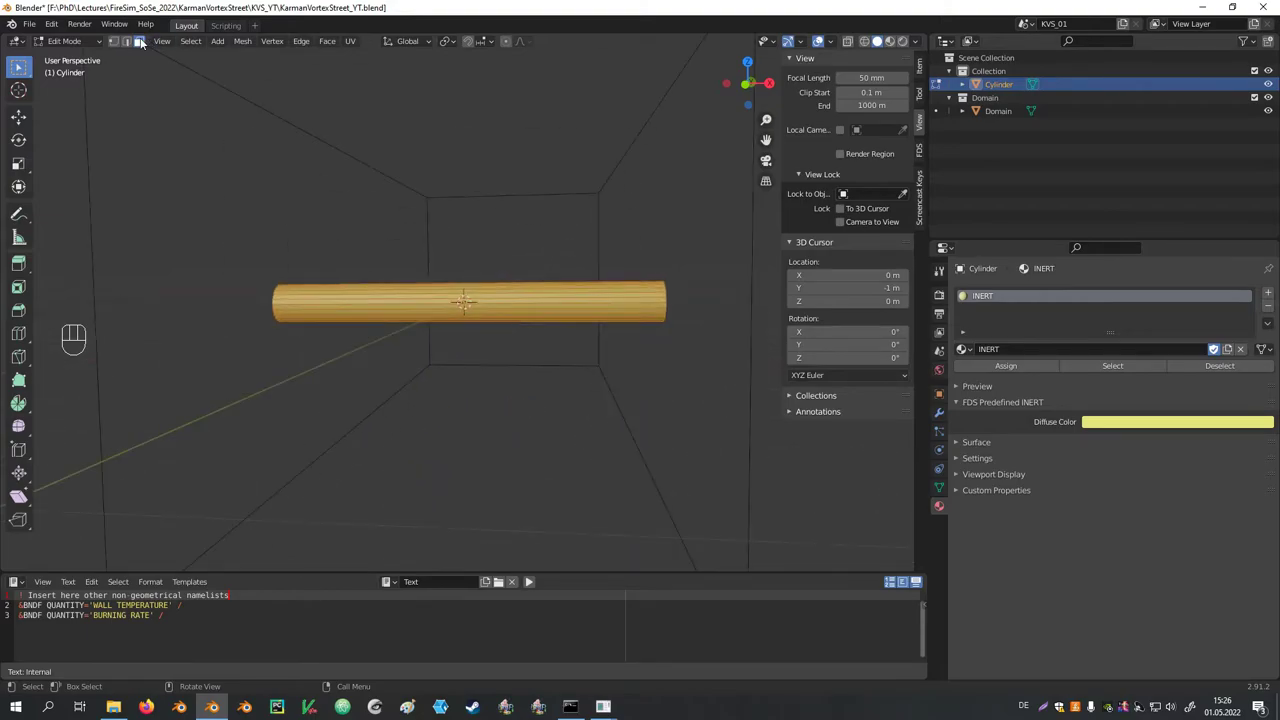
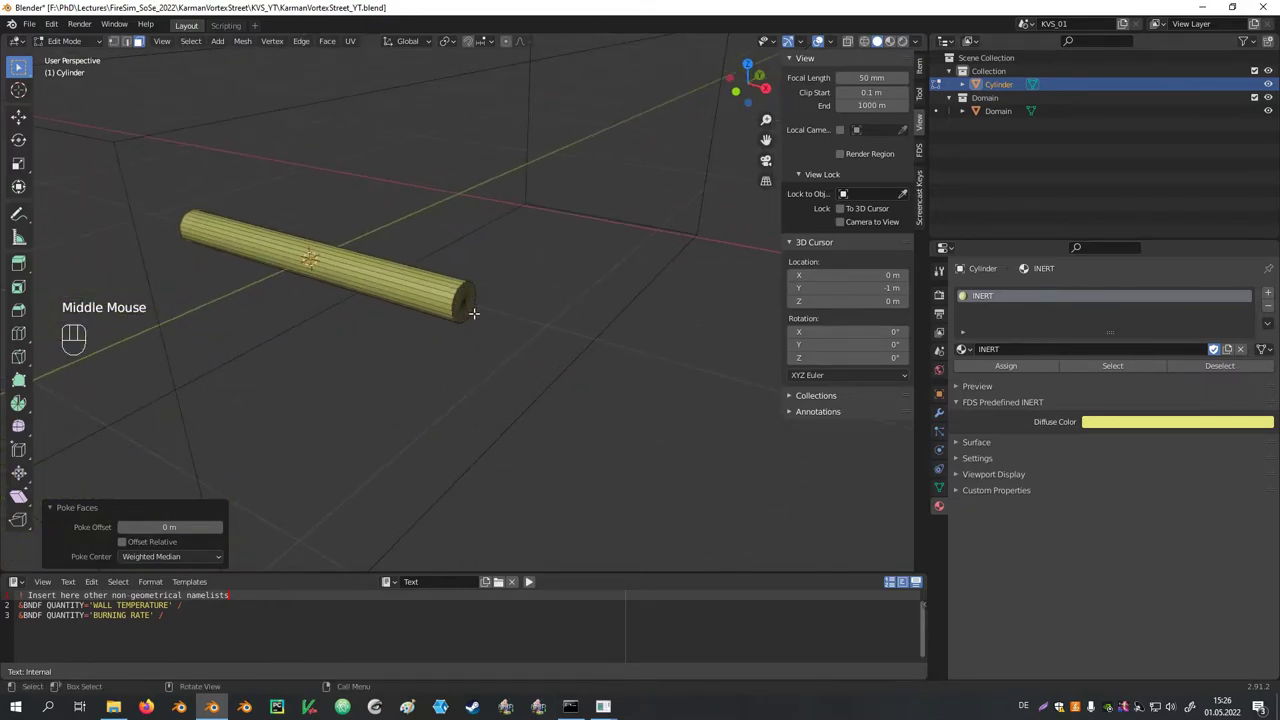
key("Tab")
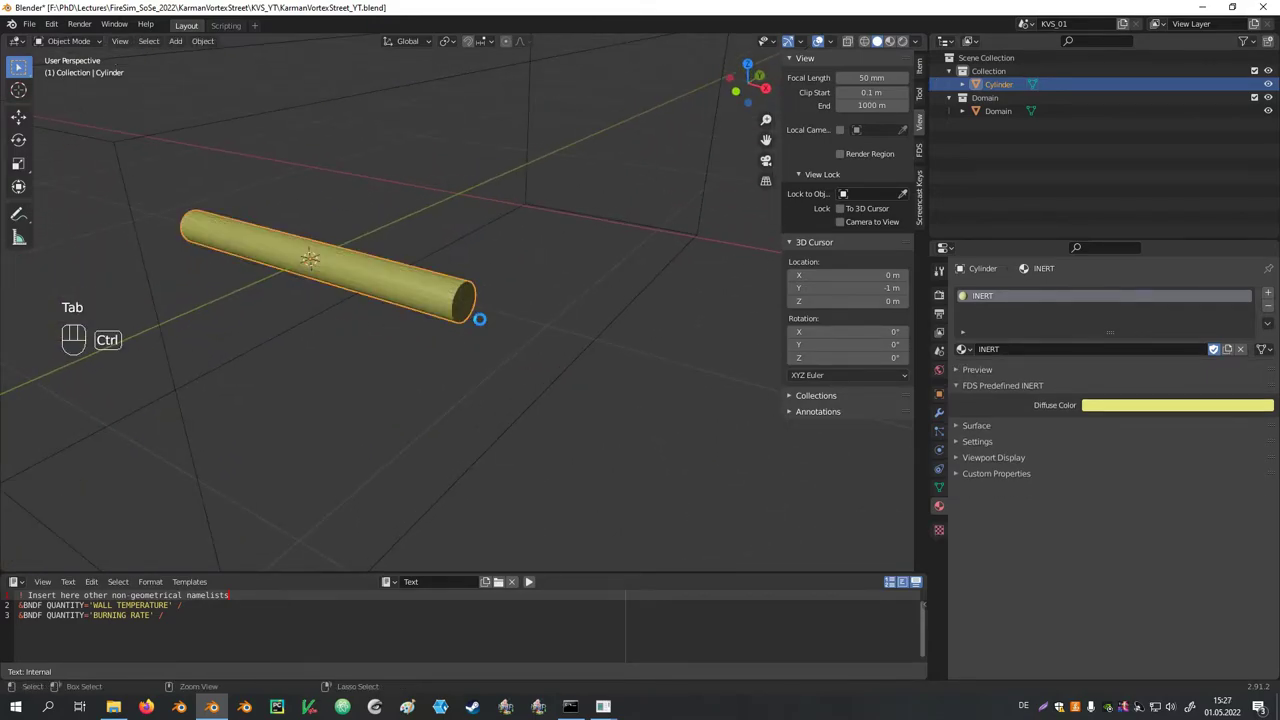
Save, then add a new grey SURF material named Cylinder in a second slot
key("ctrl+s")
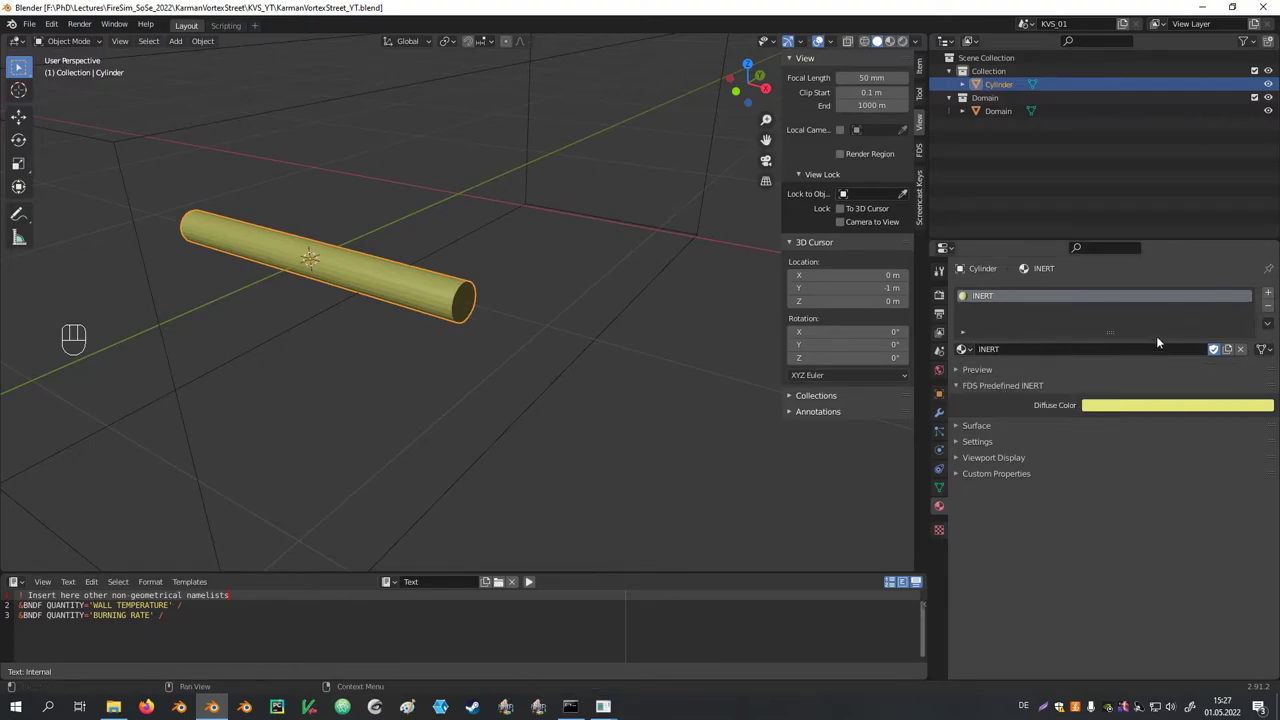
left_click(1274, 293)
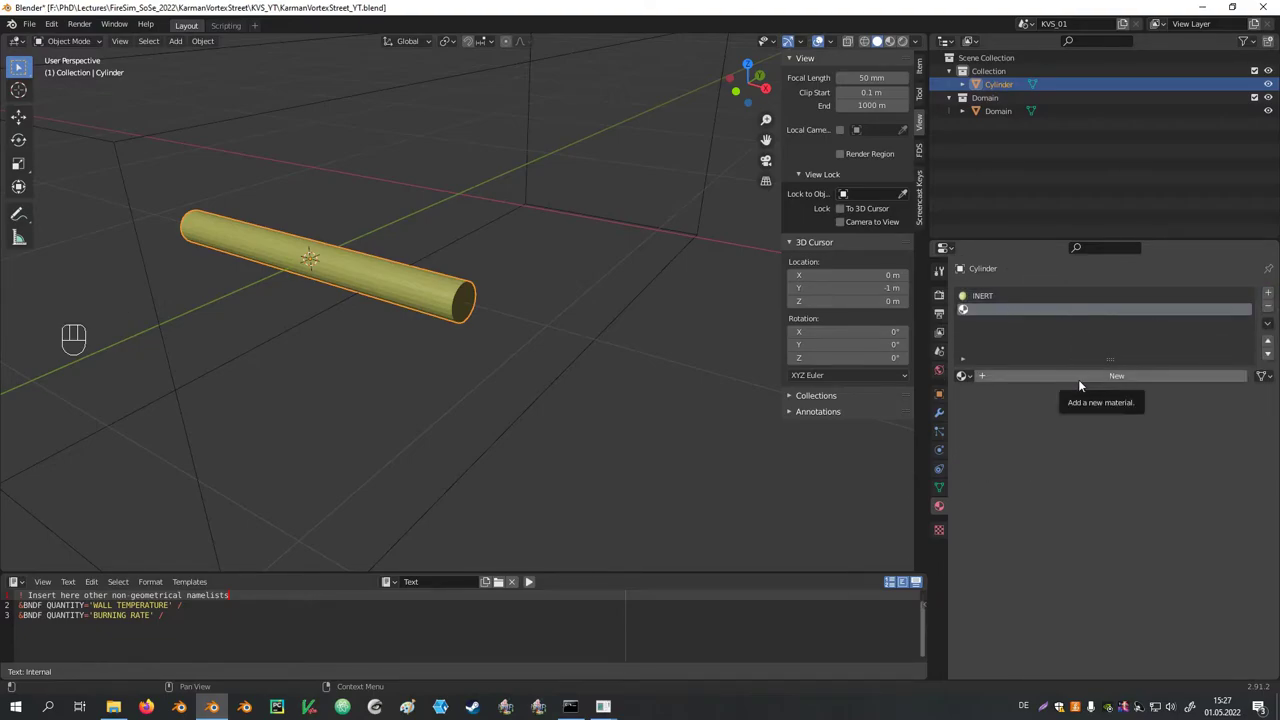
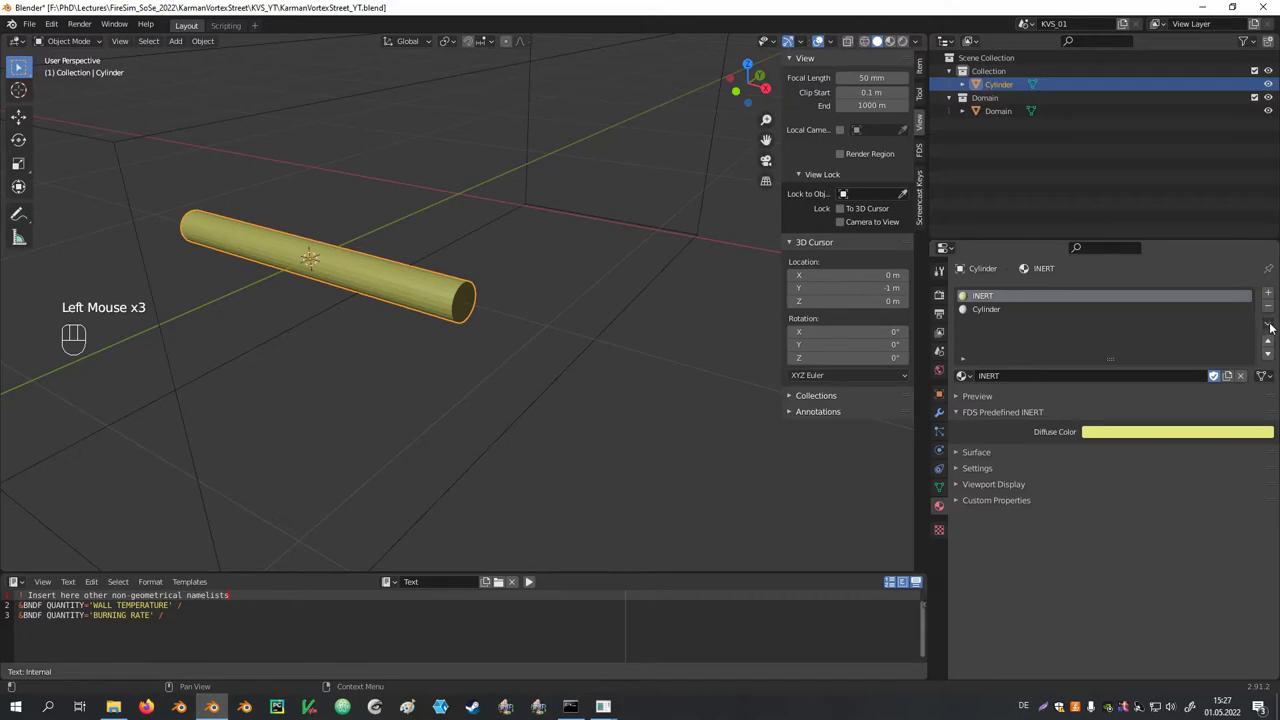
left_click_drag(1274, 327, 990, 314)
left_click(990, 314)
left_click_drag(1271, 326, 1212, 370)
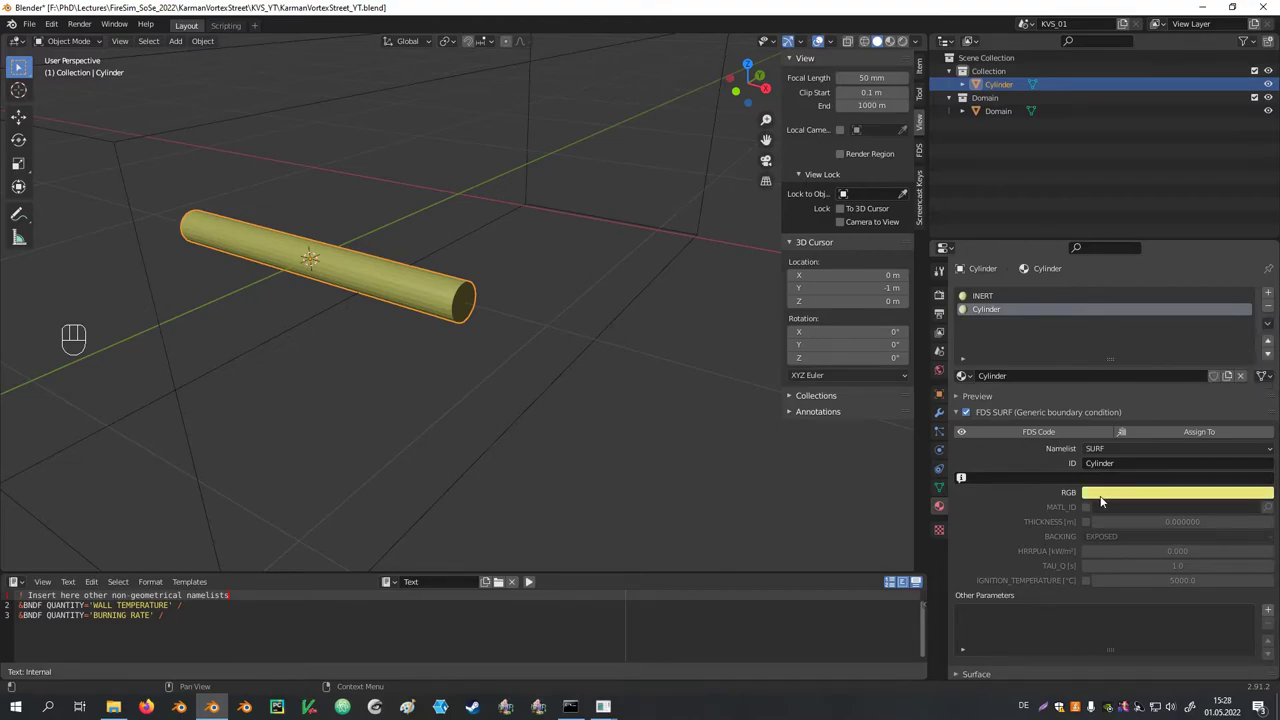
left_click(1116, 497)
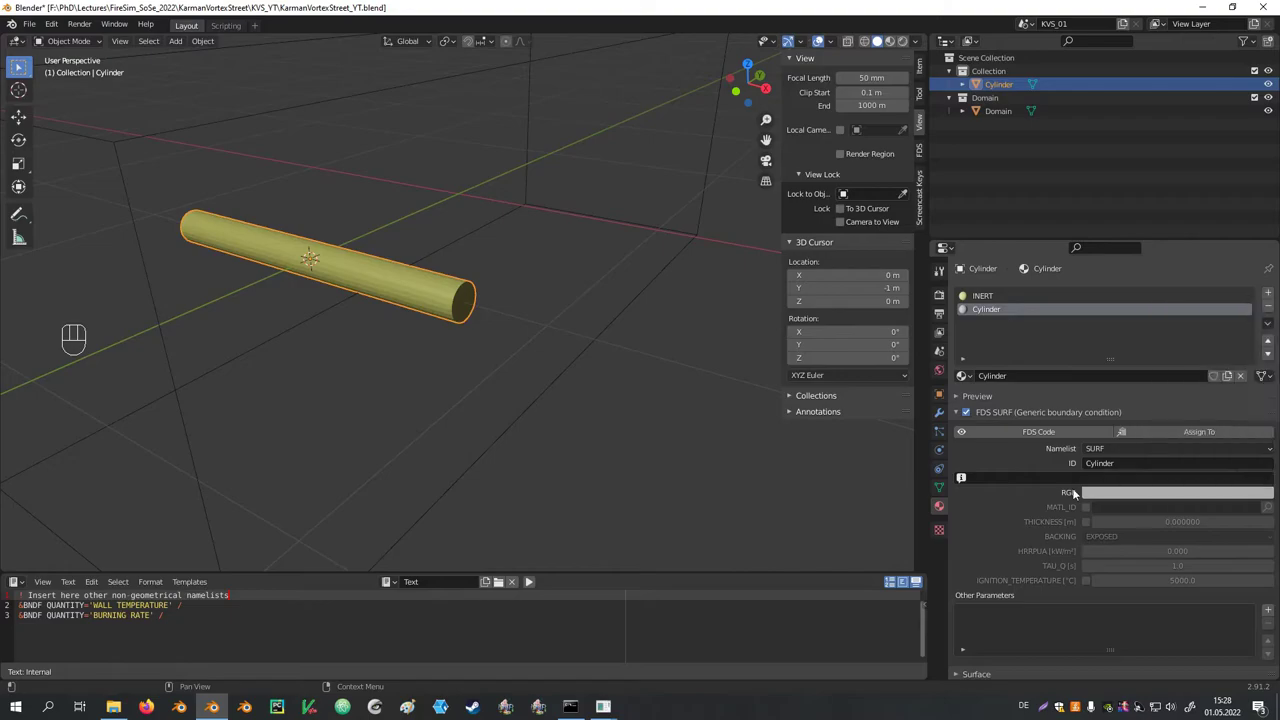
left_click(1065, 497)
Remove the INERT material slot so only the Cylinder SURF remains
left_click(993, 299)
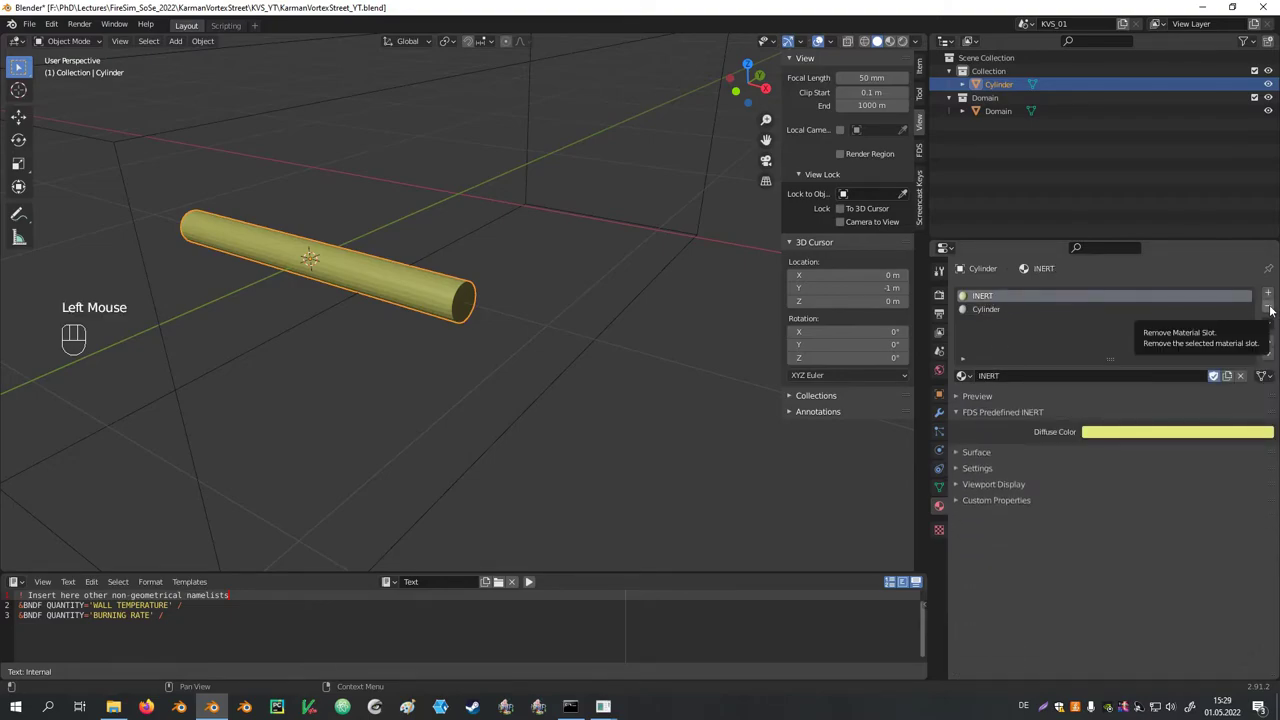
left_click(1275, 309)
left_click_drag(604, 404, 554, 384)
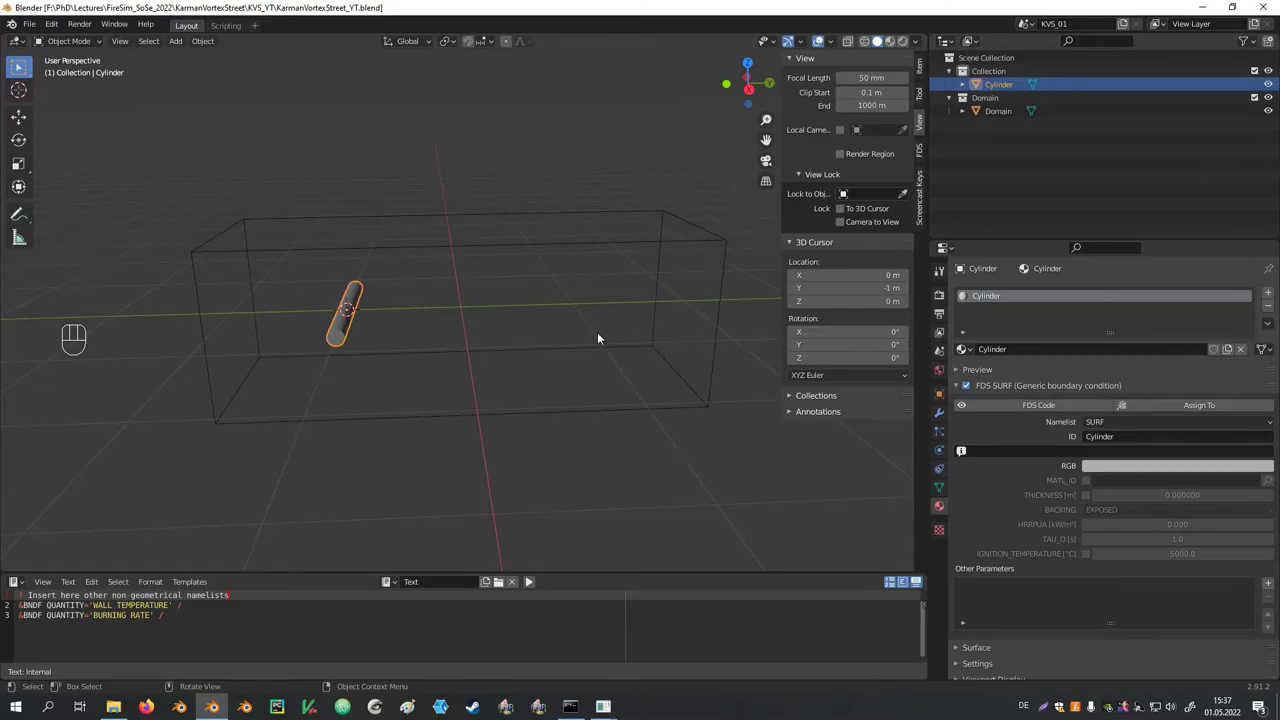
key("shift+a")
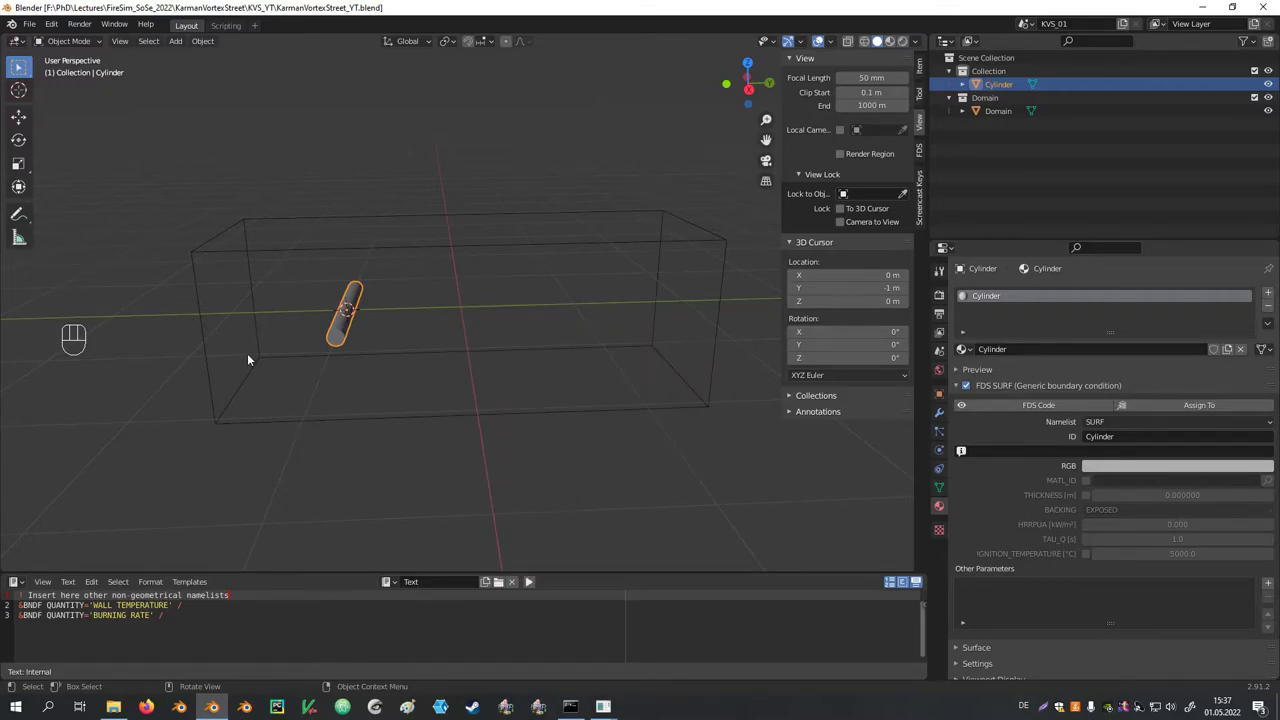
Duplicate one face of the Domain box and separate it into its own object
left_click(224, 258)
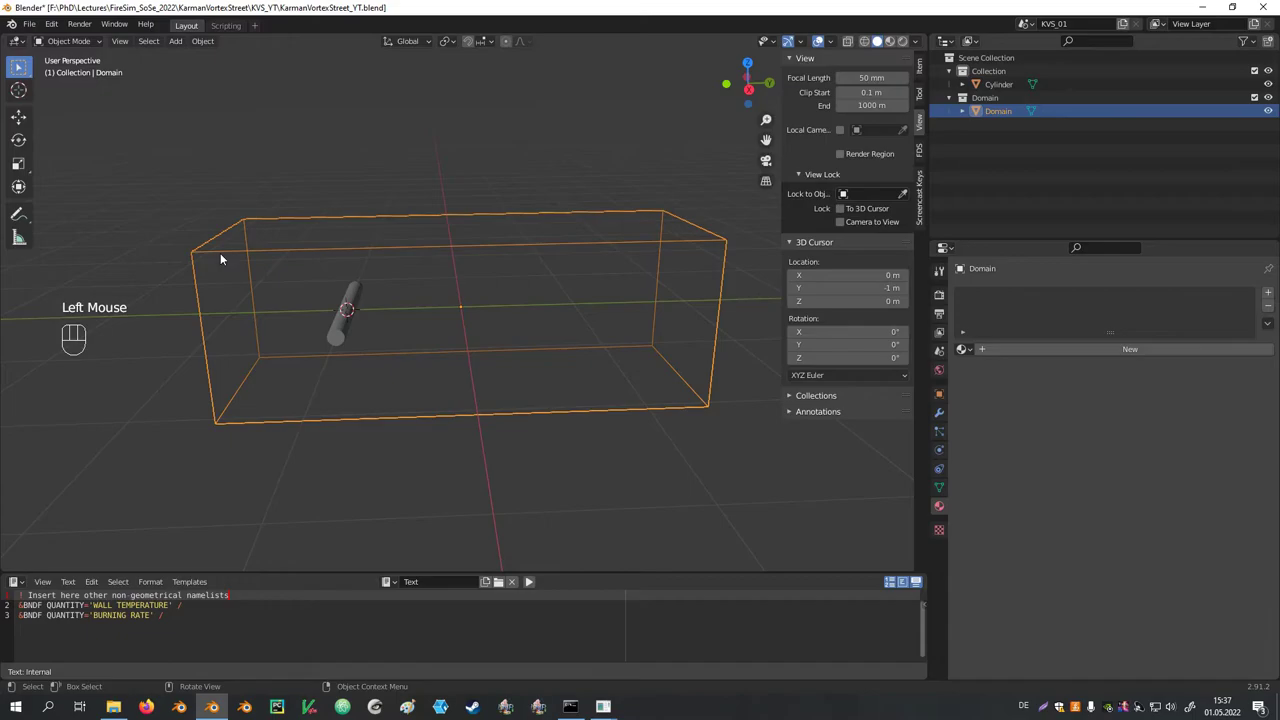
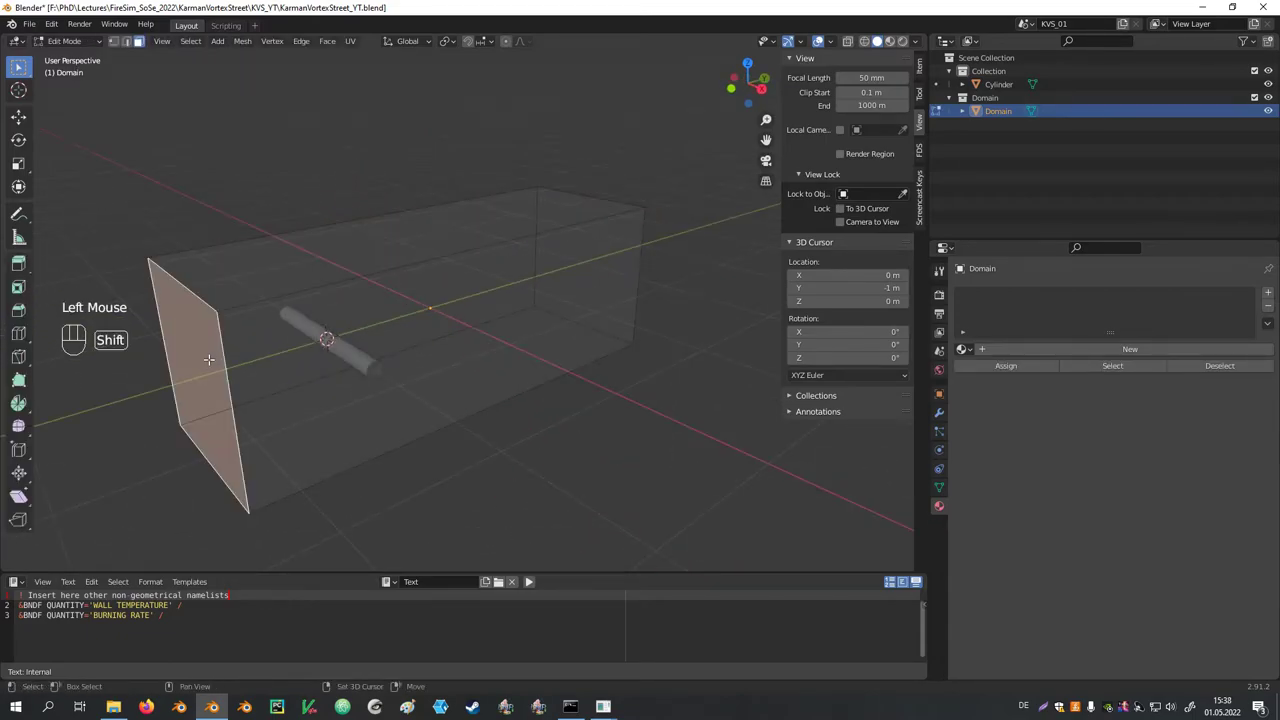
key("shift+d")
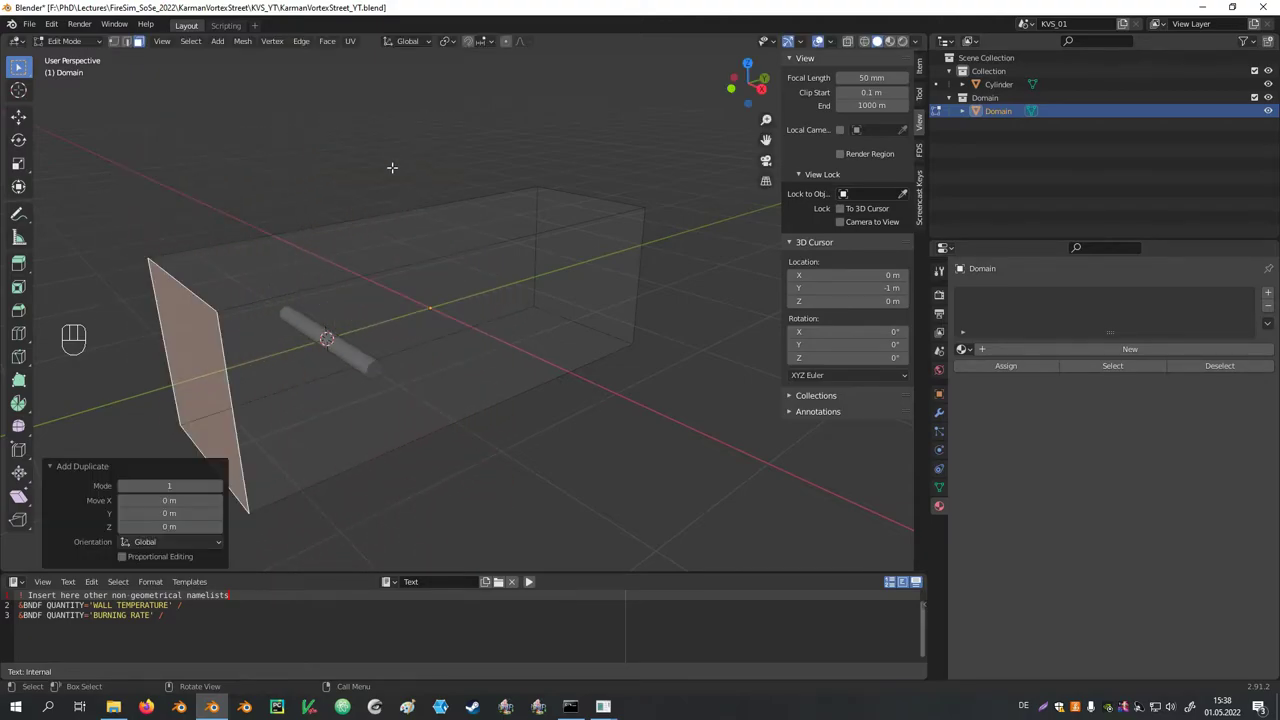
key("p")
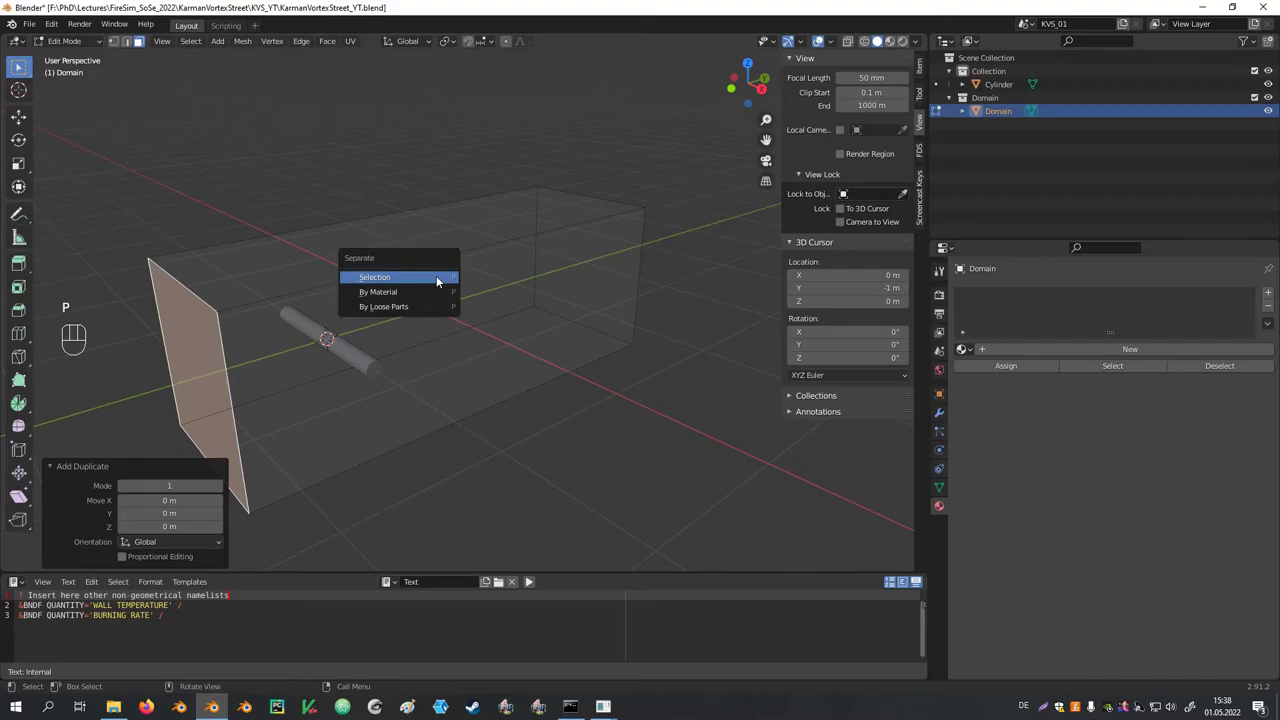
key("Tab")
Rename Domain.001 to Inlet and move it into the Collection with the Cylinder
left_click(1008, 115)
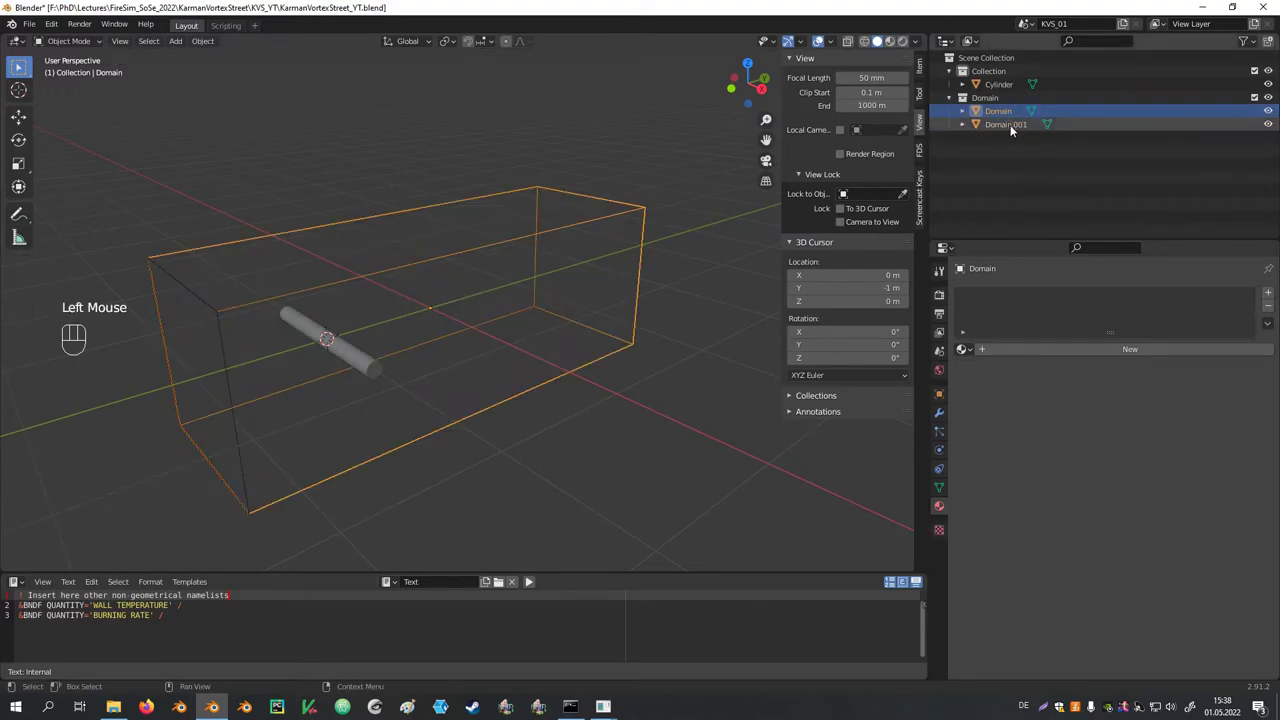
left_click(1016, 129)
left_click(1014, 128)
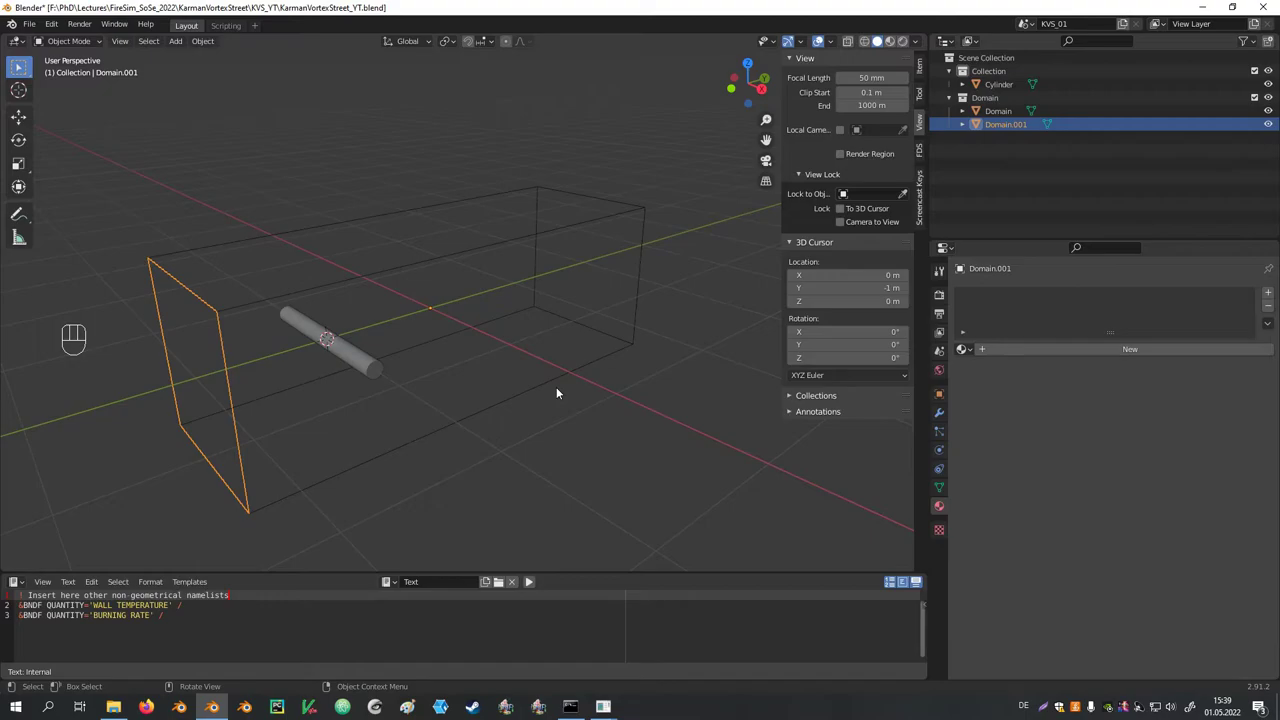
key("F2")
key("m")
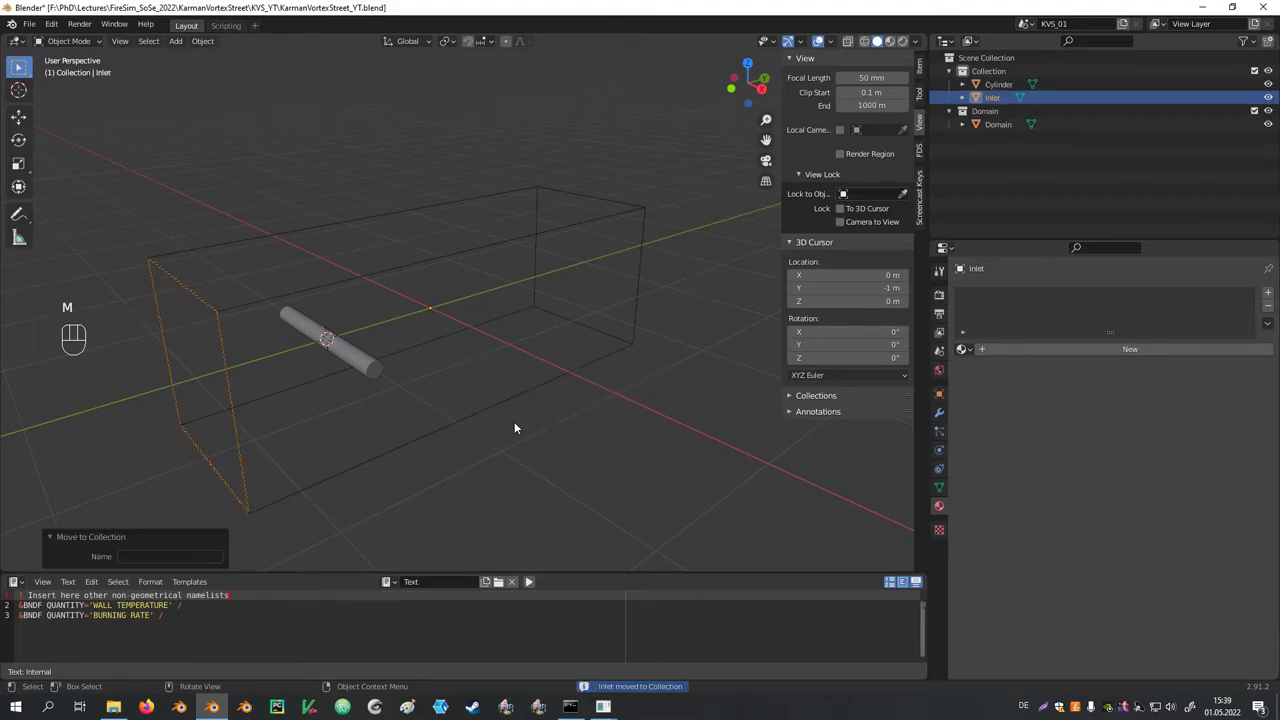
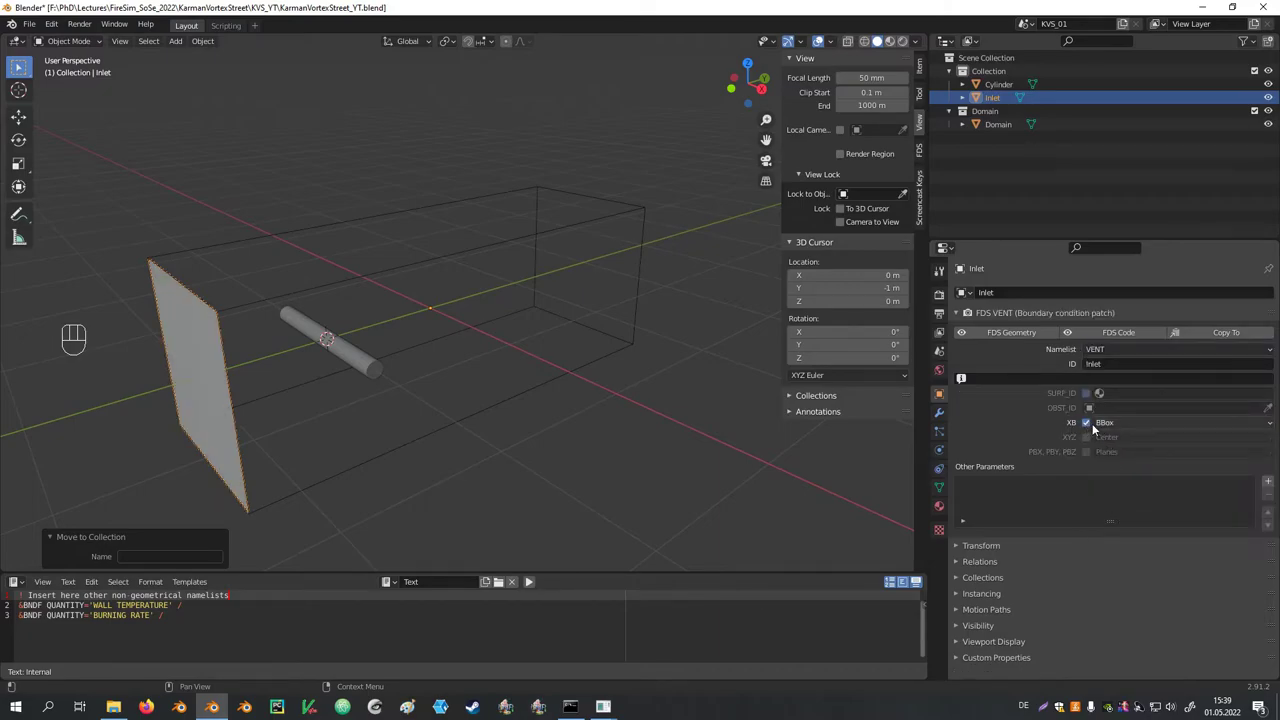
Make Inlet an FDS VENT with ID Inlet and XB taken from its faces
left_click_drag(1135, 425, 1012, 423)
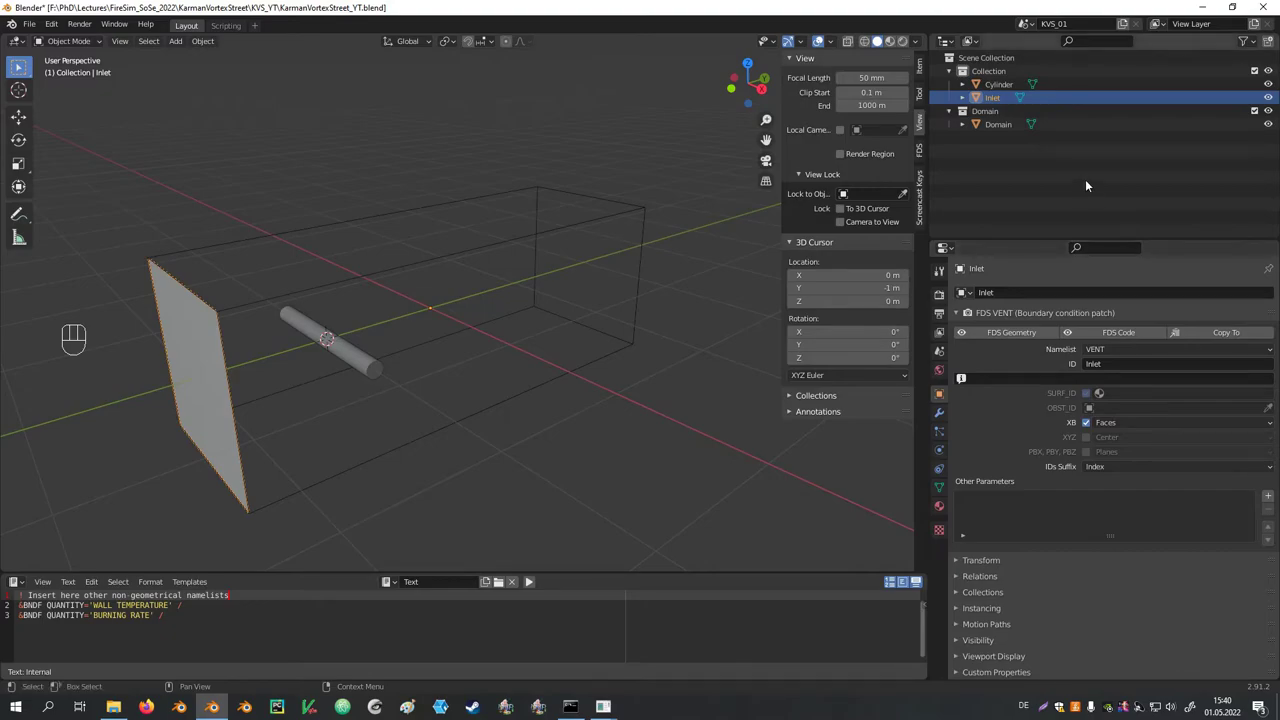
Disable viewport selection for Domain (MESH 70 × 200 × 70 cells) and reselect the Inlet
left_click_drag(1256, 46, 1155, 92)
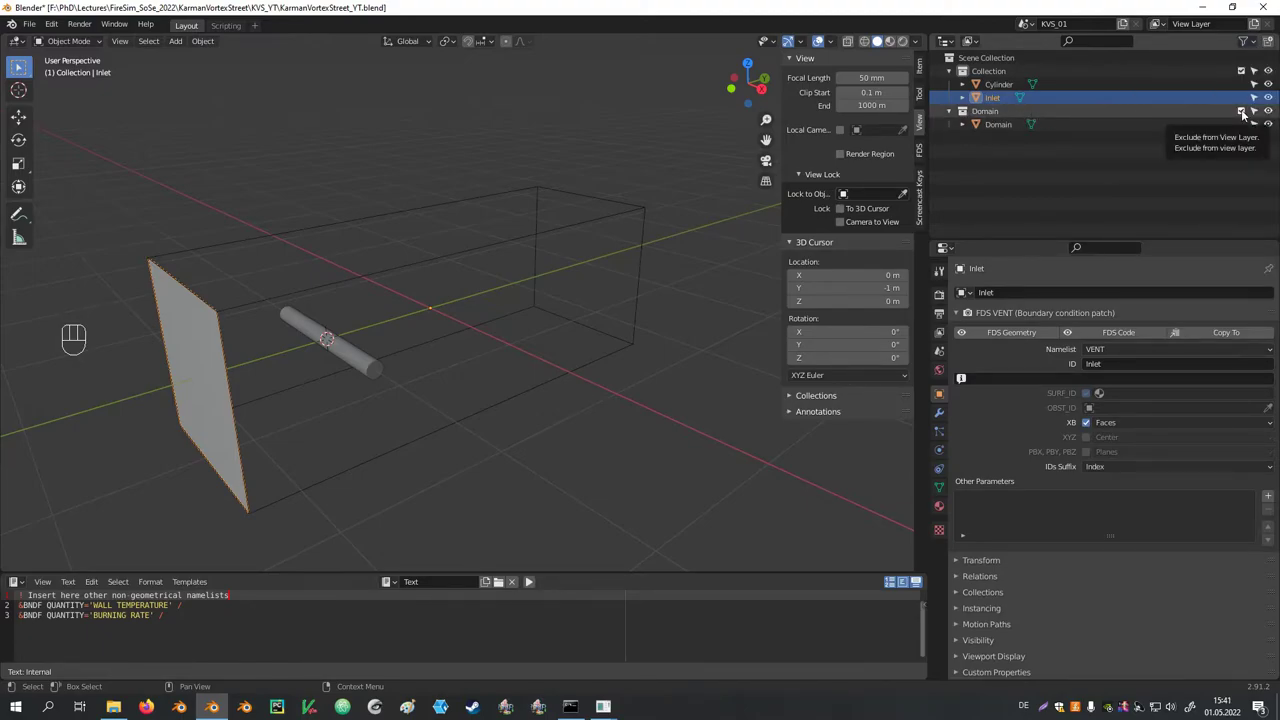
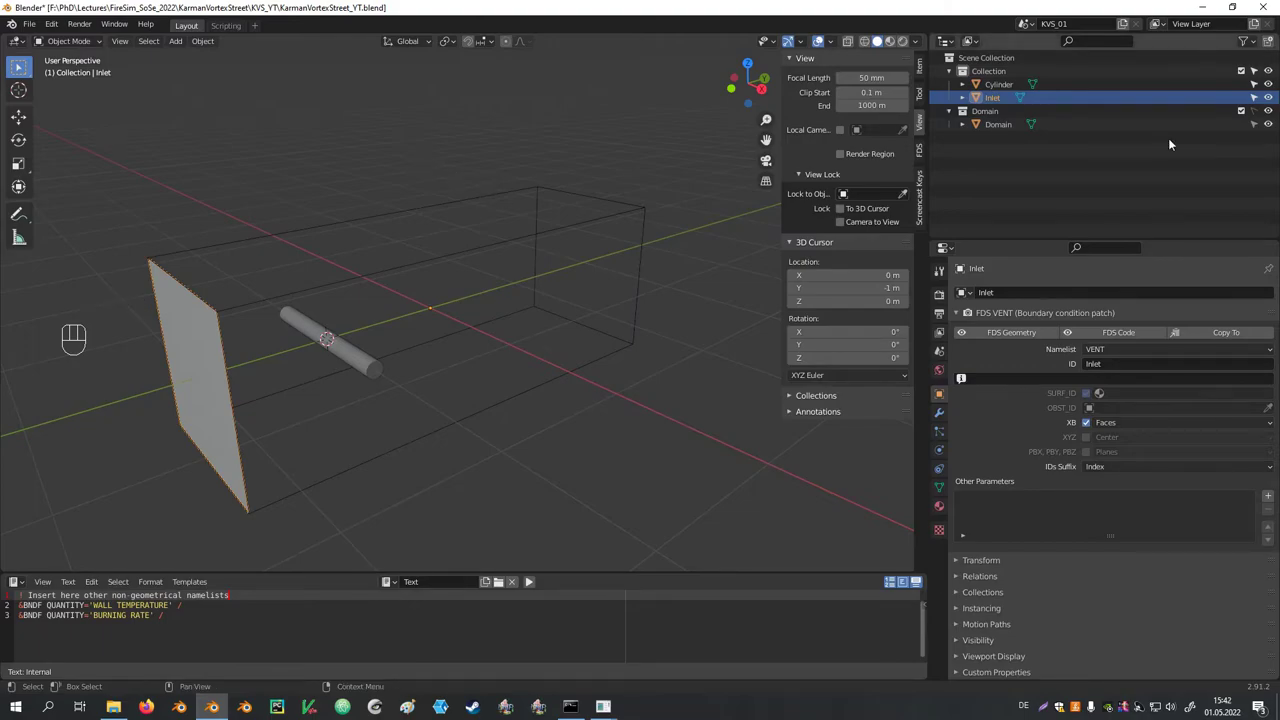
left_click(1009, 134)
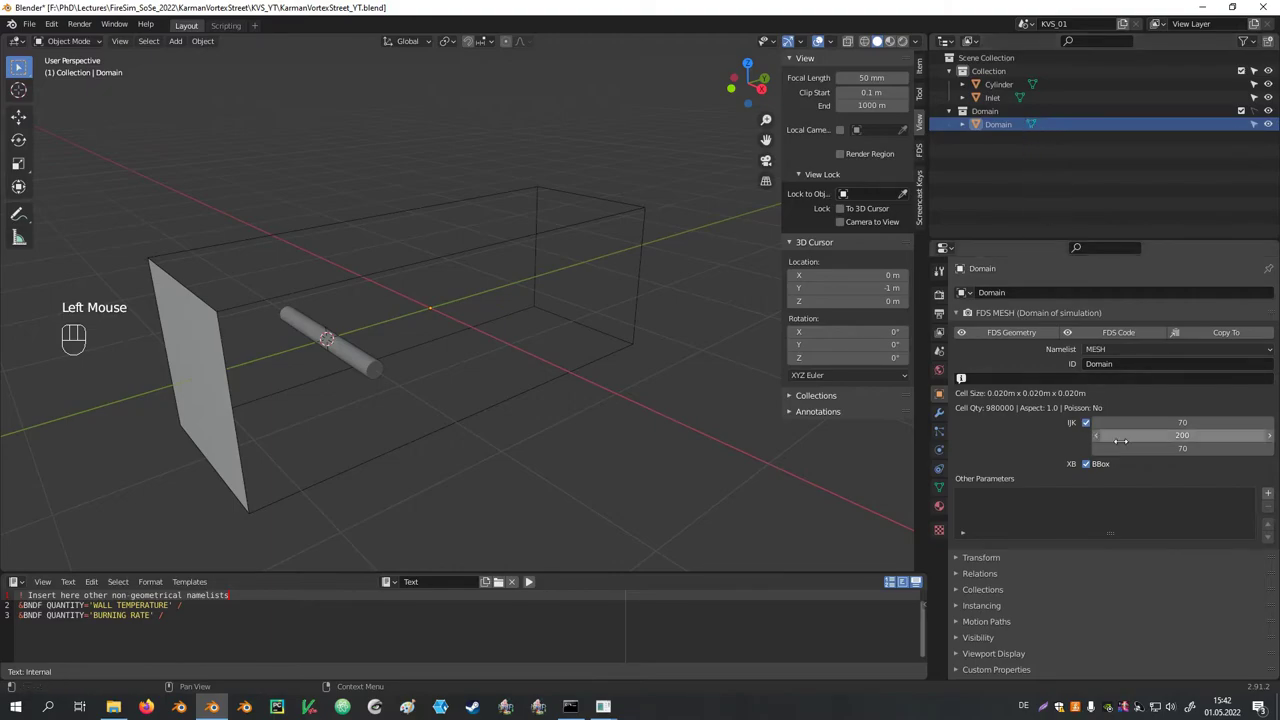
left_click(486, 322)
left_click_drag(436, 186, 556, 294)
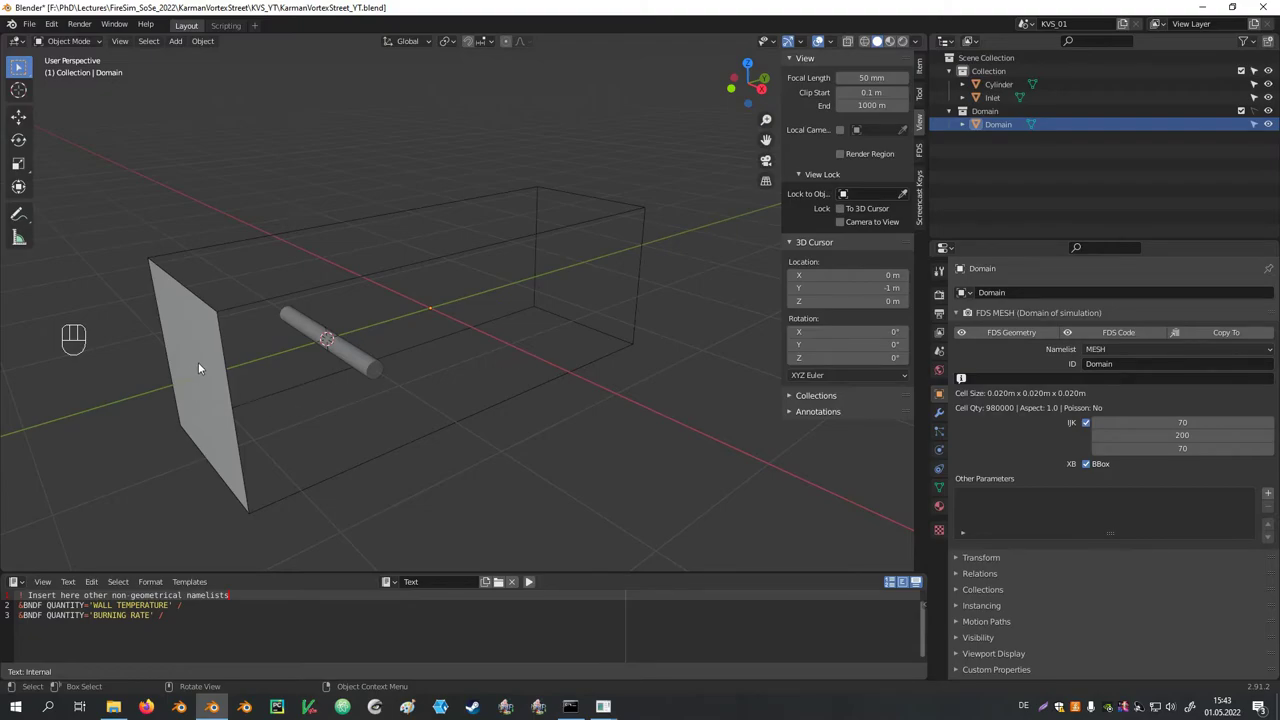
left_click(203, 367)
Give Inlet a new SURF material named Inlet with extra parameter VEL=-0.04
left_click(939, 510)
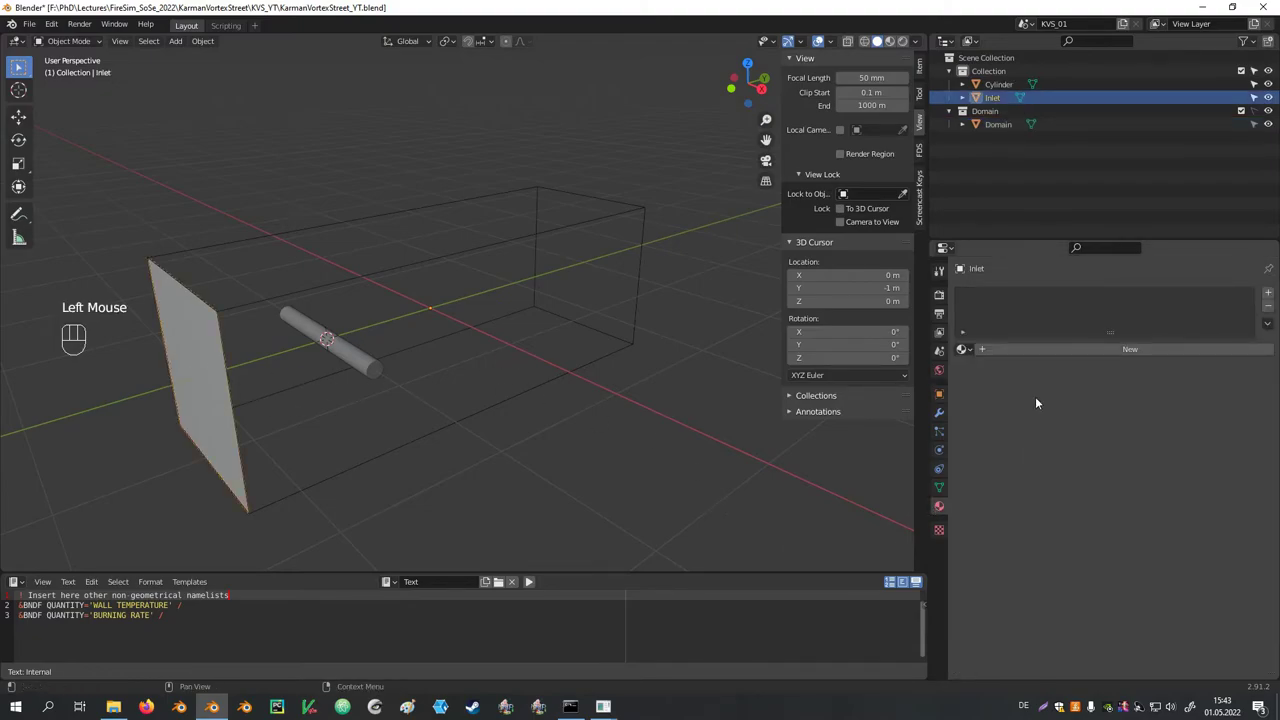
left_click(999, 352)
left_click_drag(999, 352, 1017, 439)
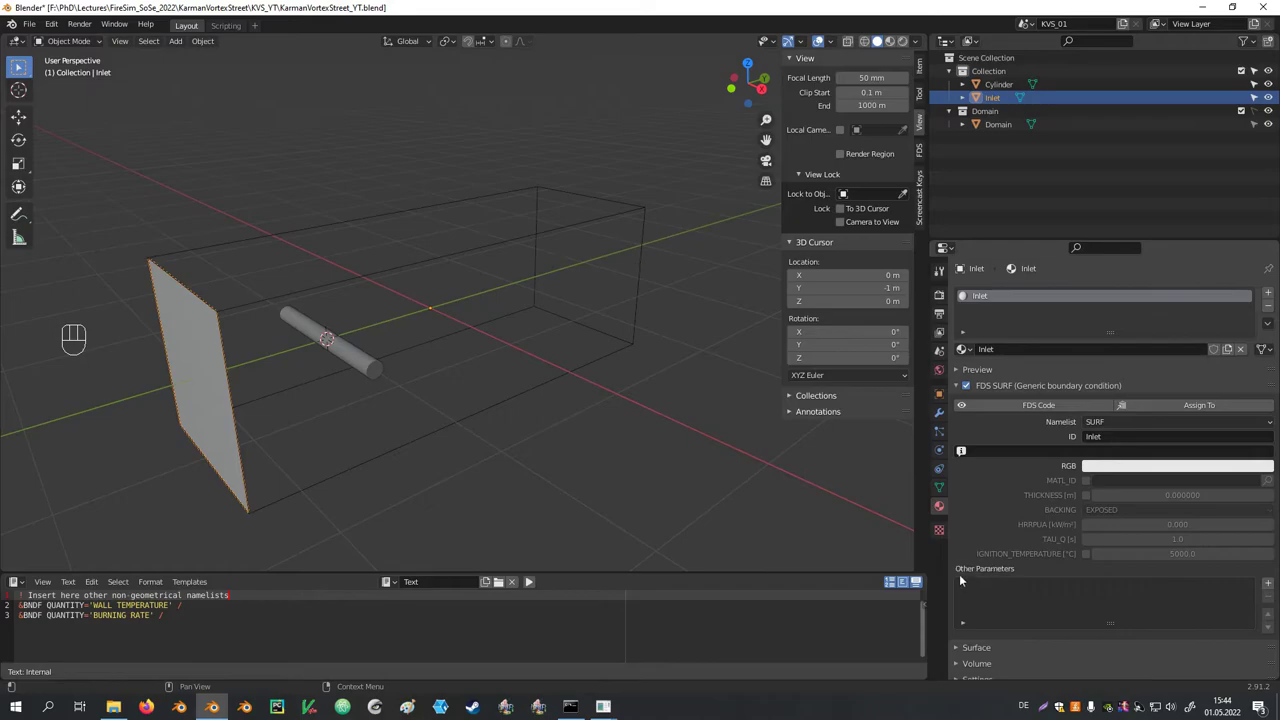
left_click(1272, 586)
left_click_drag(1034, 589, 994, 499)
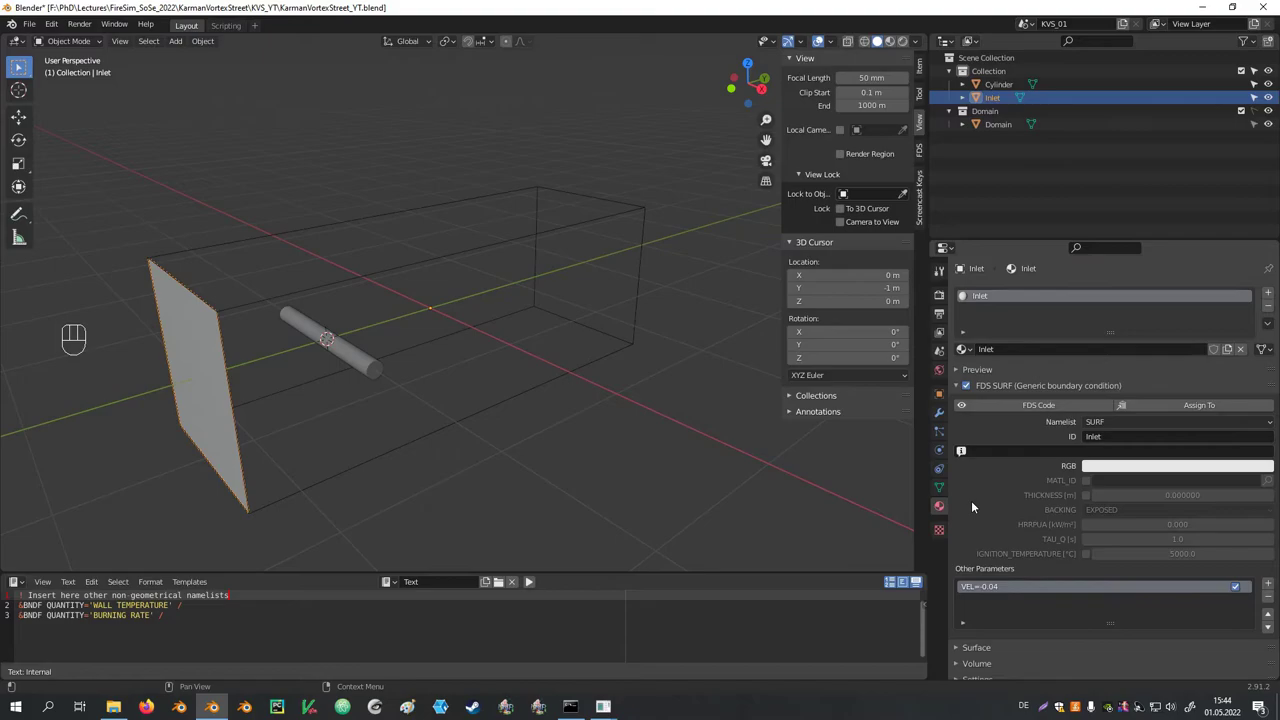
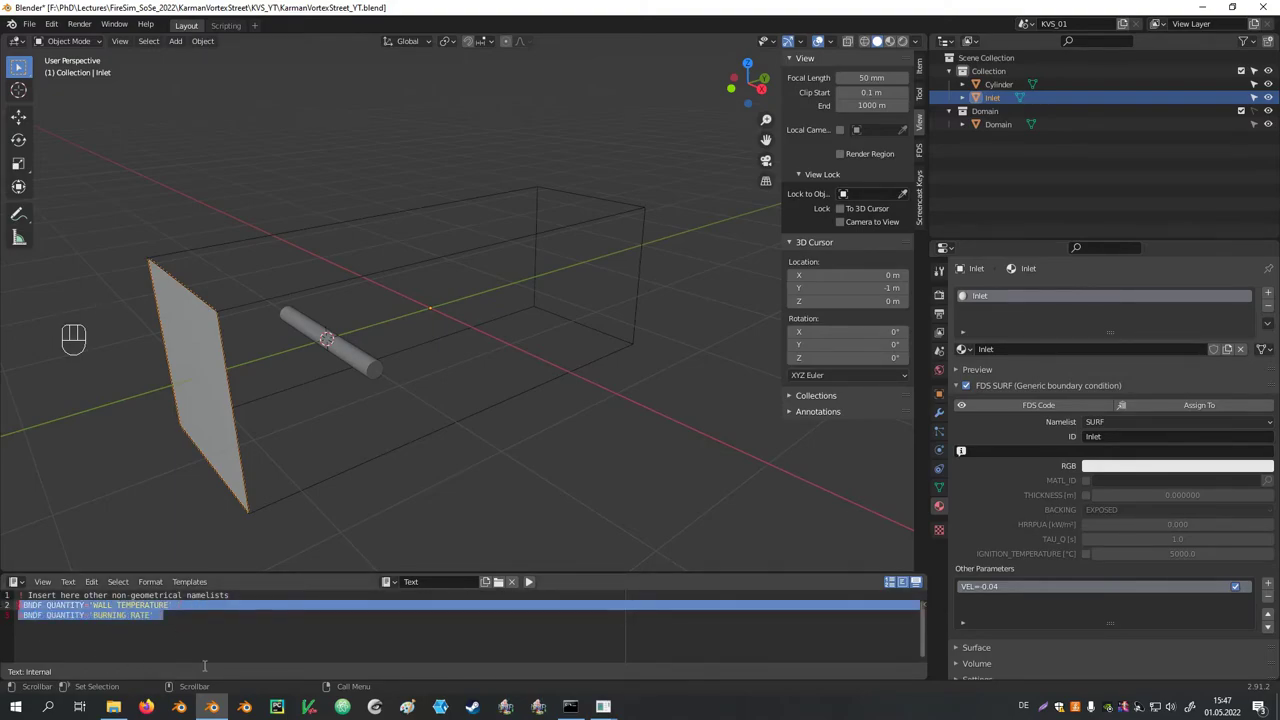
Delete the two &BNDF lines and list &VENT MB='YMAX', SURF_ID='OPEN' / instead
key("BackSpace")
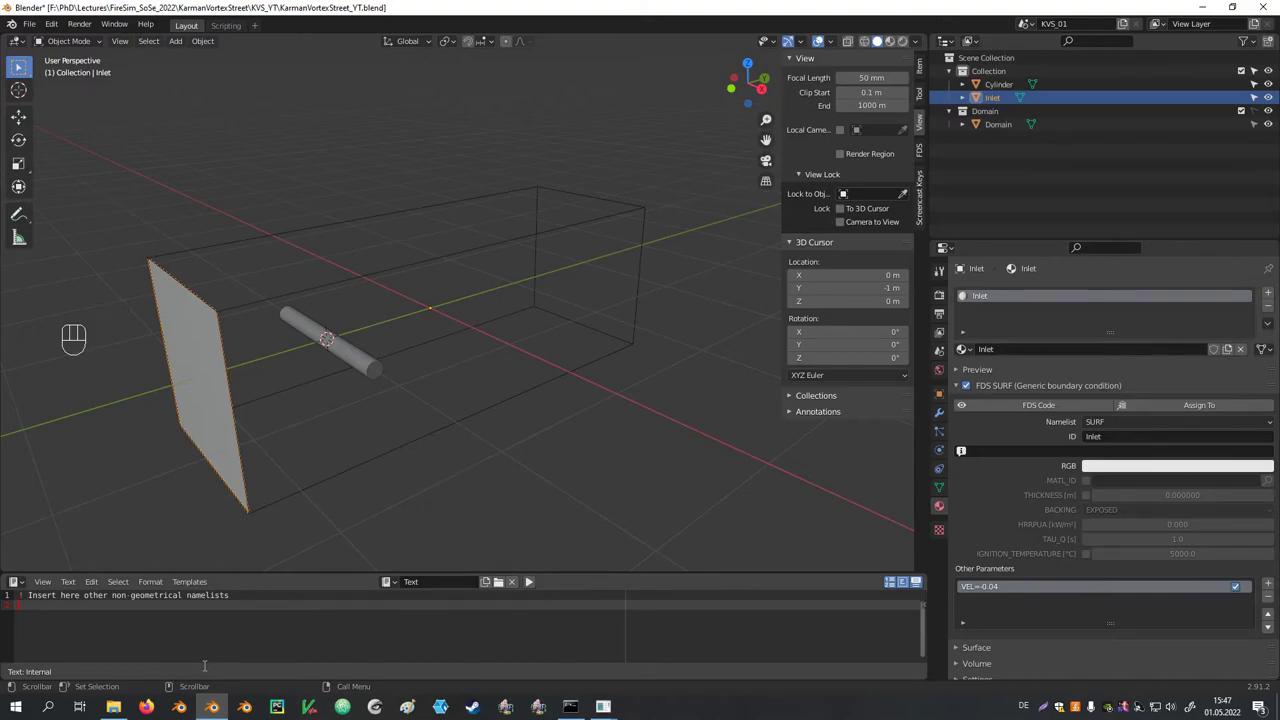
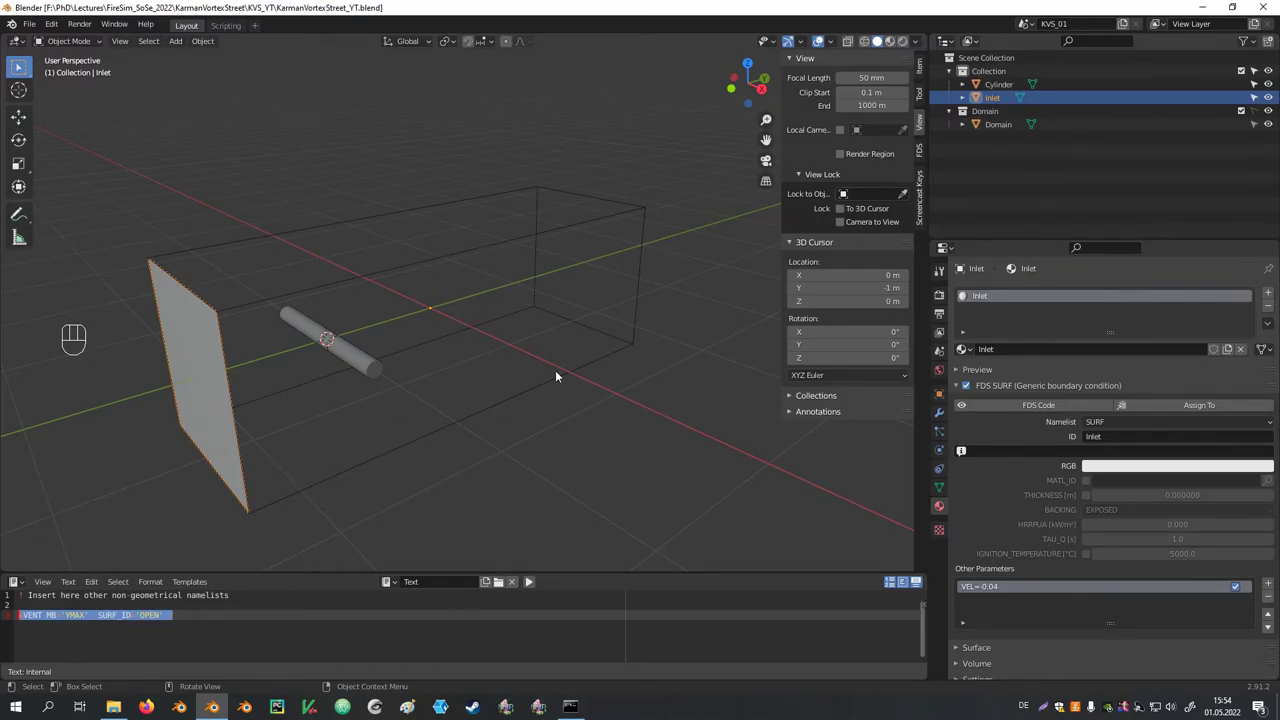
Add a Plane, rotate it 90° about Y and fit it across the domain's middle cross-section
key("shift+a")
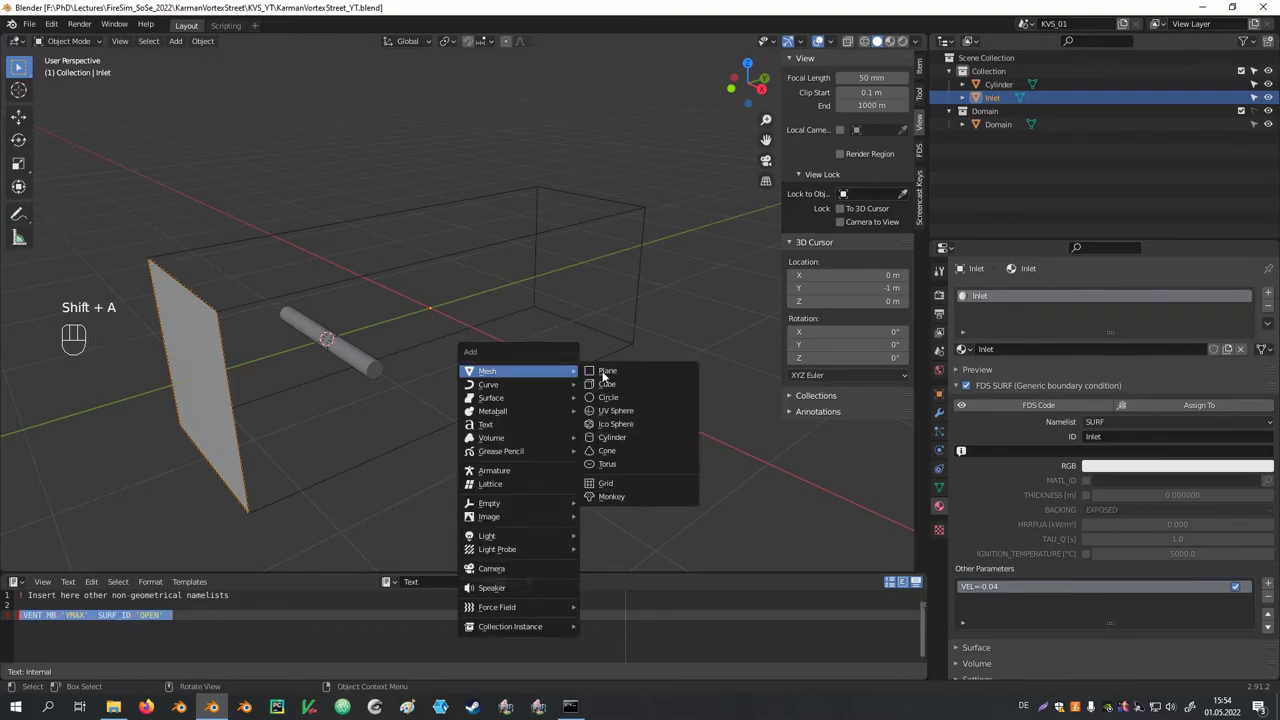
key("Tab")
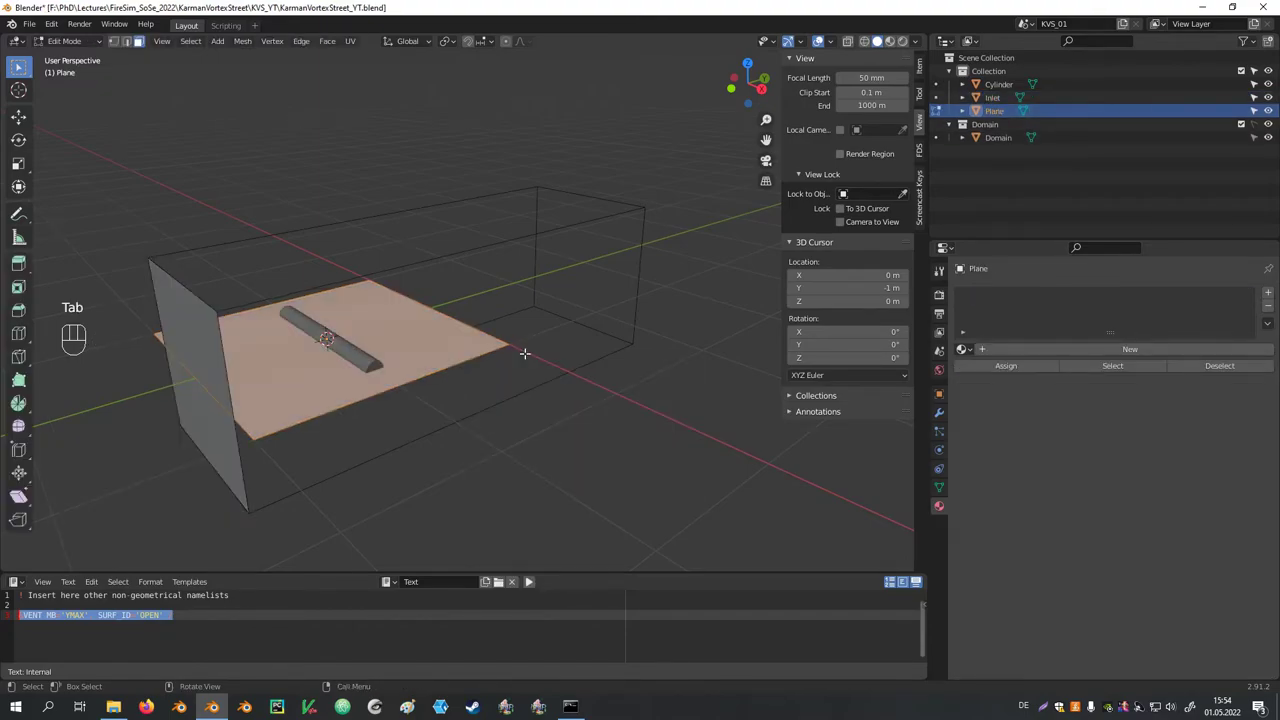
key("r")
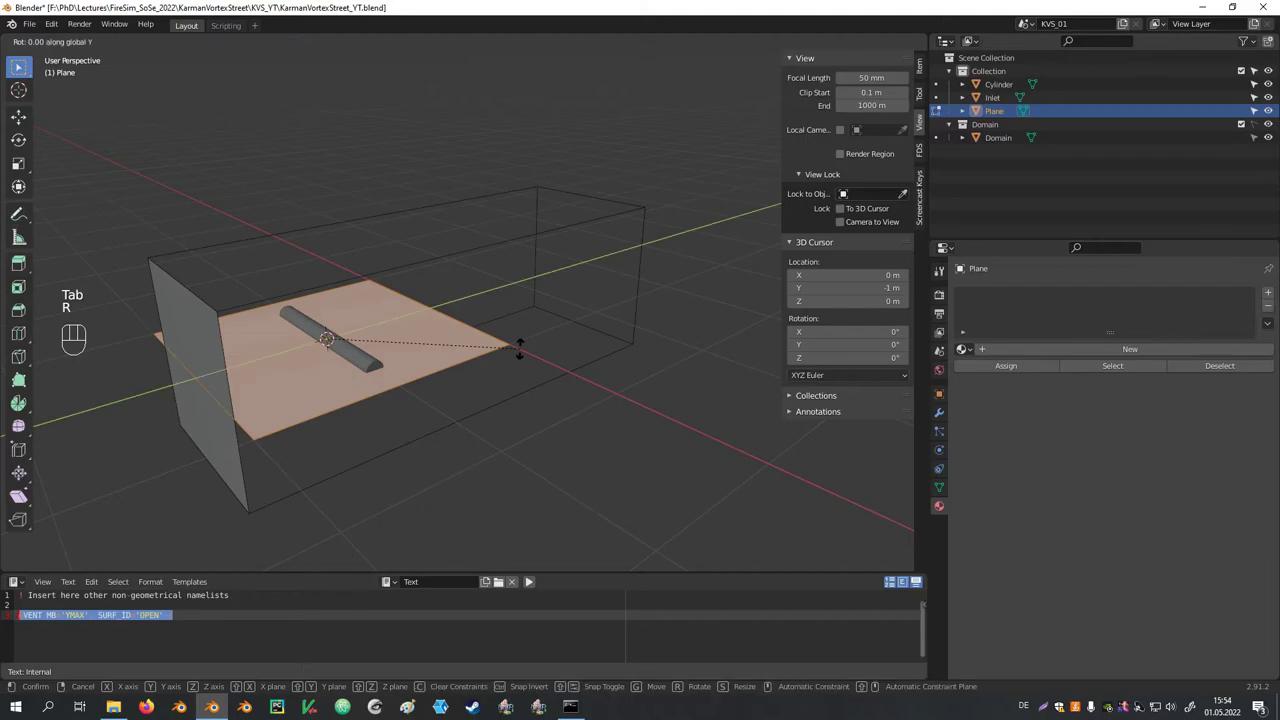
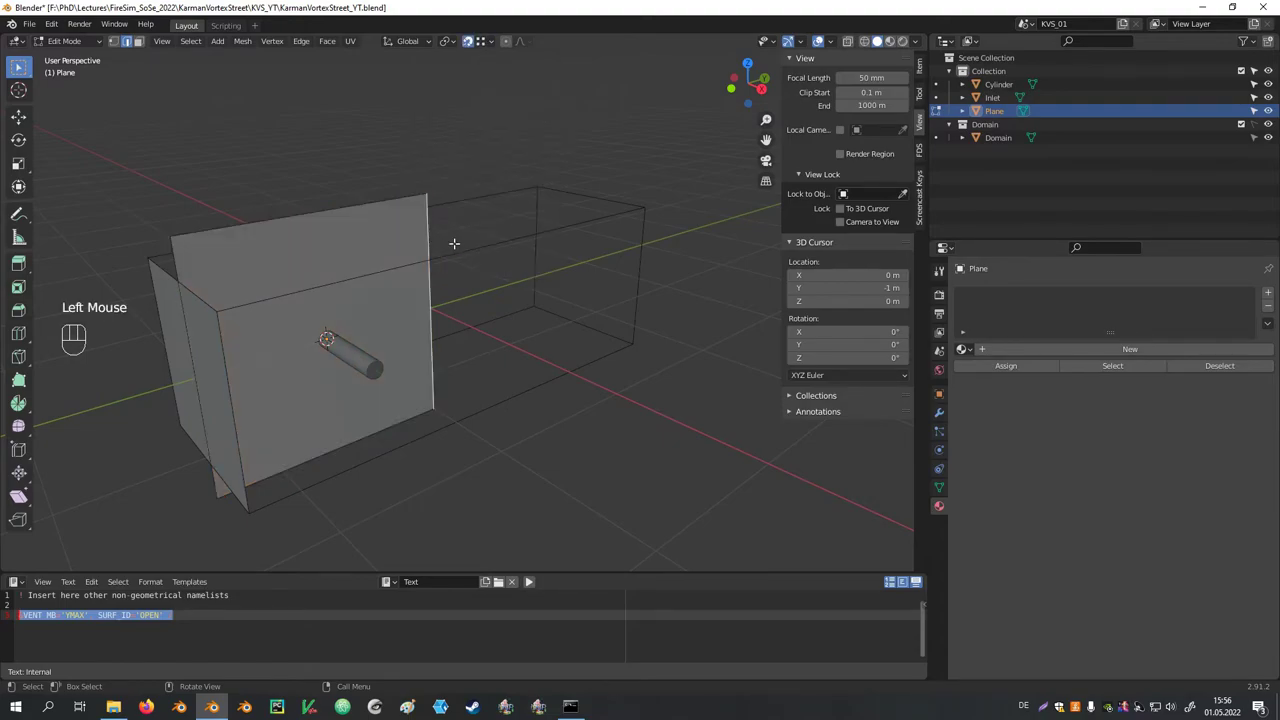
key("g")
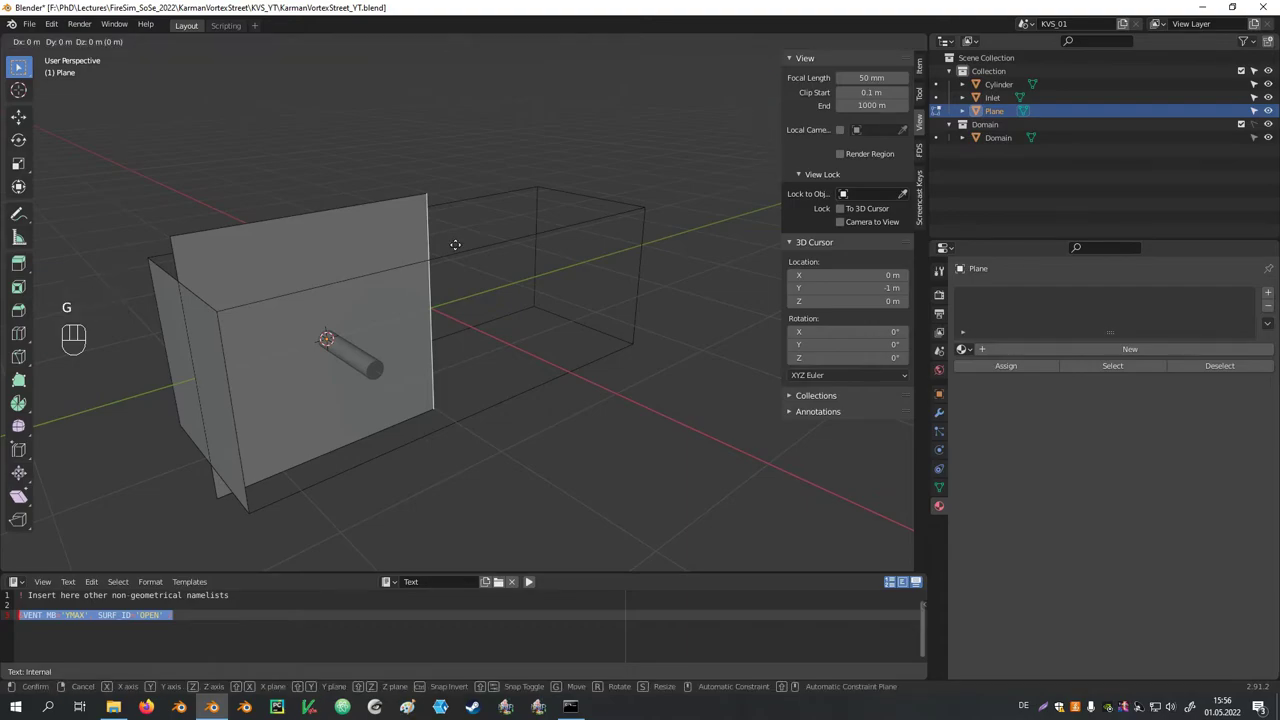
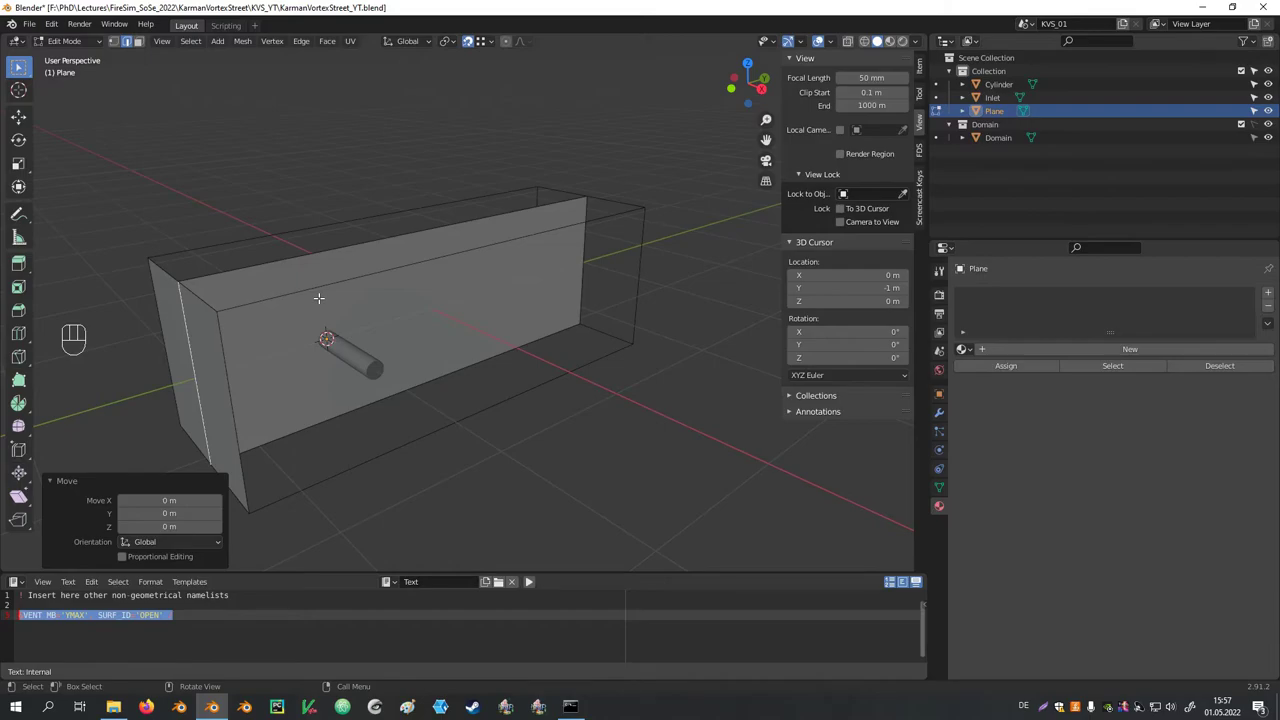
Rename the plane Velocity in a new SLCF collection as a VELOCITY slice with XB Faces, hidden
key("Tab")
key("F2")
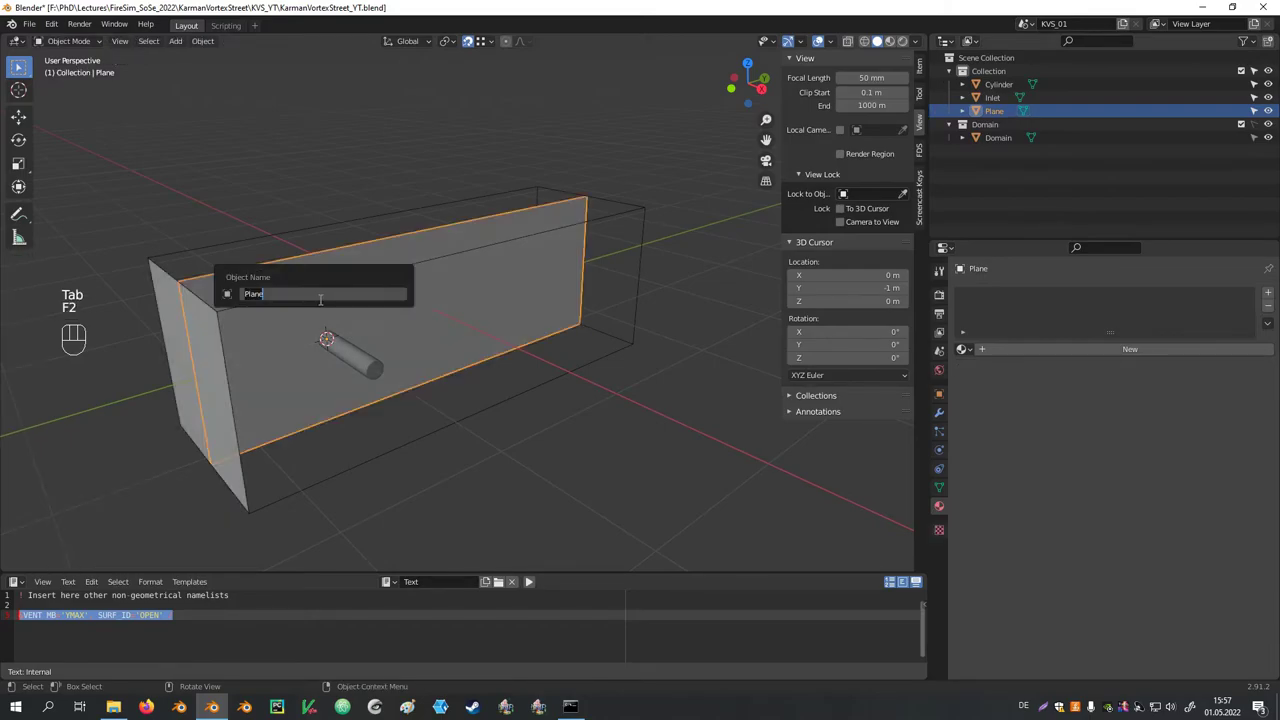
key("m")
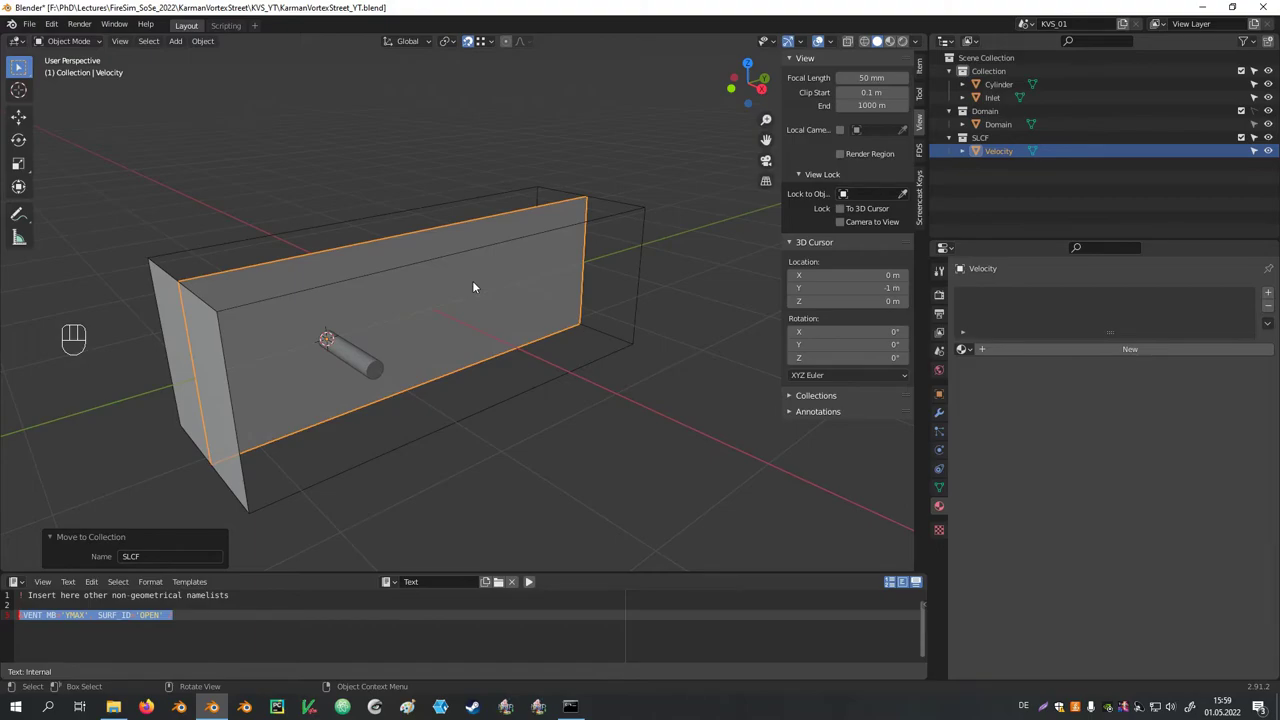
left_click(946, 400)
left_click_drag(1136, 353, 1128, 496)
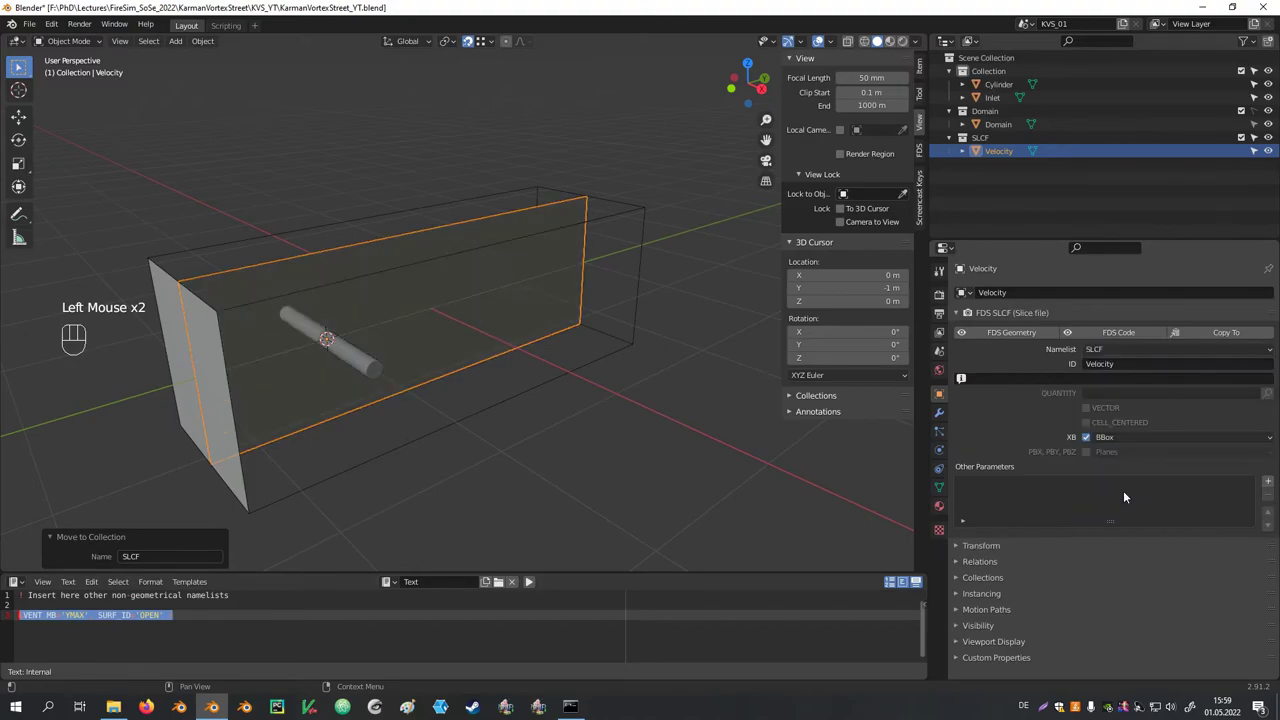
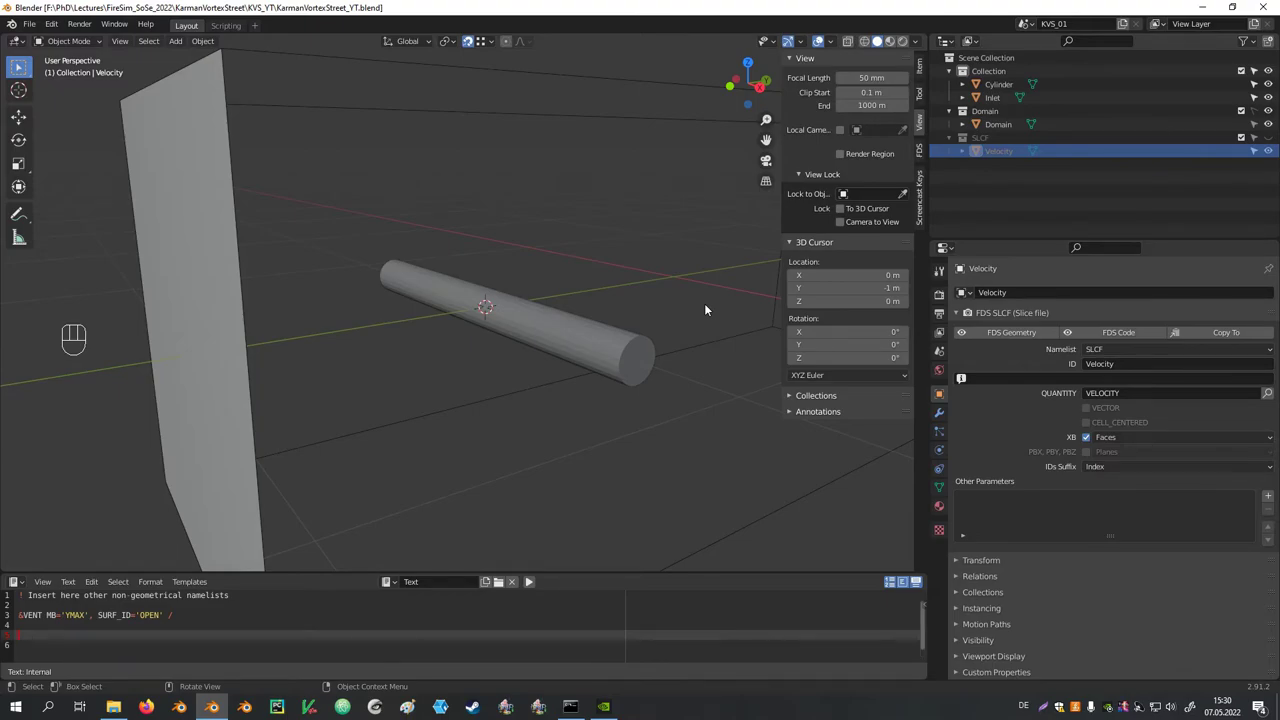
Snap the cursor to the cylinder, add a 0.02 m cube named ParticleSpawn there and view from top
left_click(621, 358)
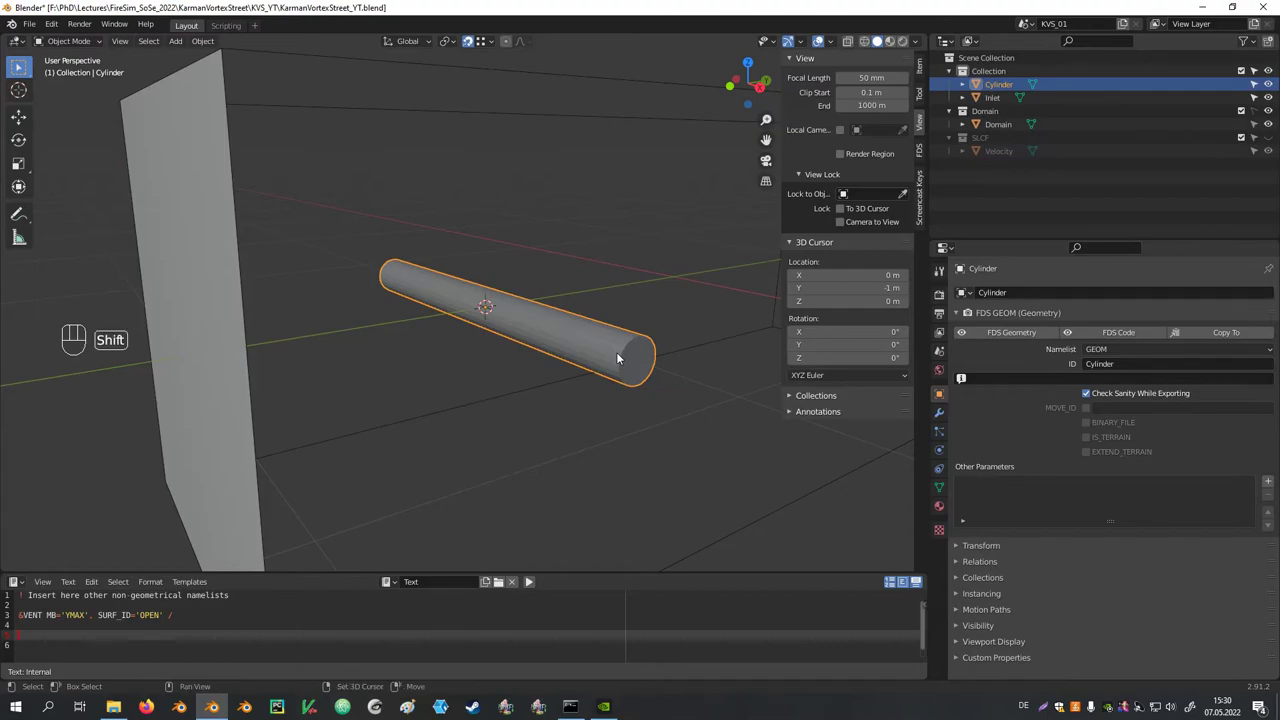
key("shift+s")
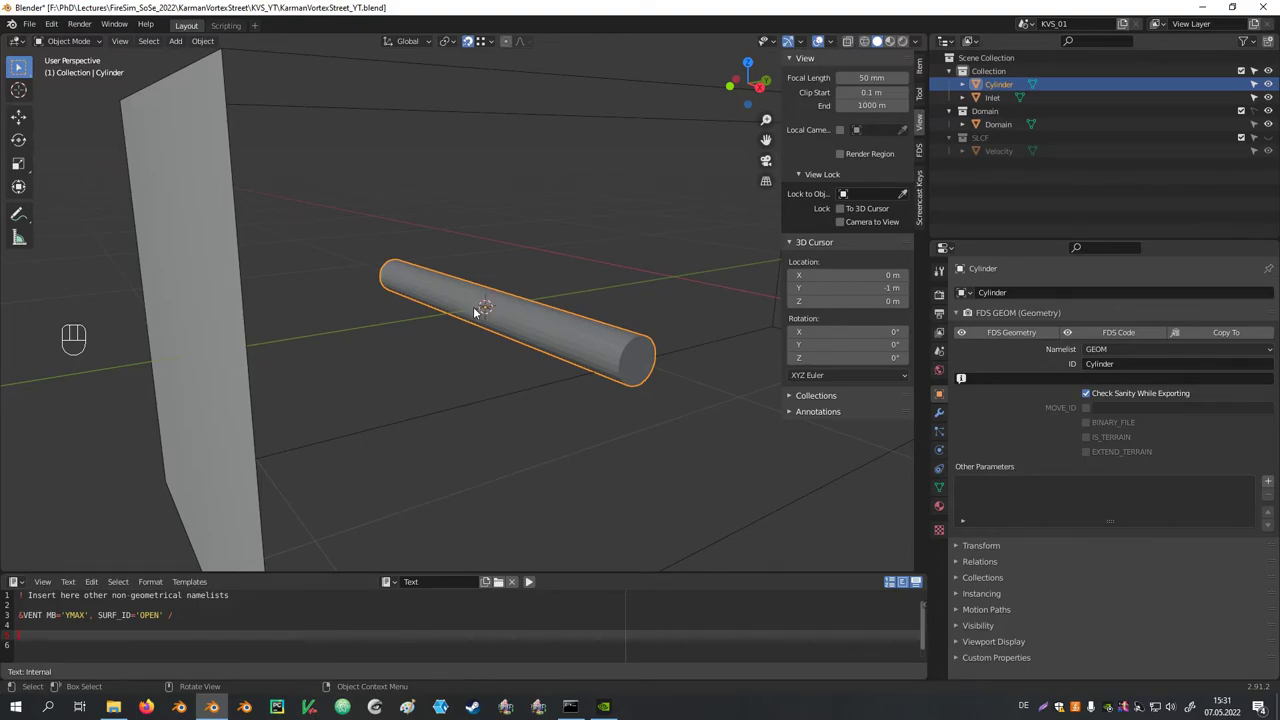
key("shift+a")
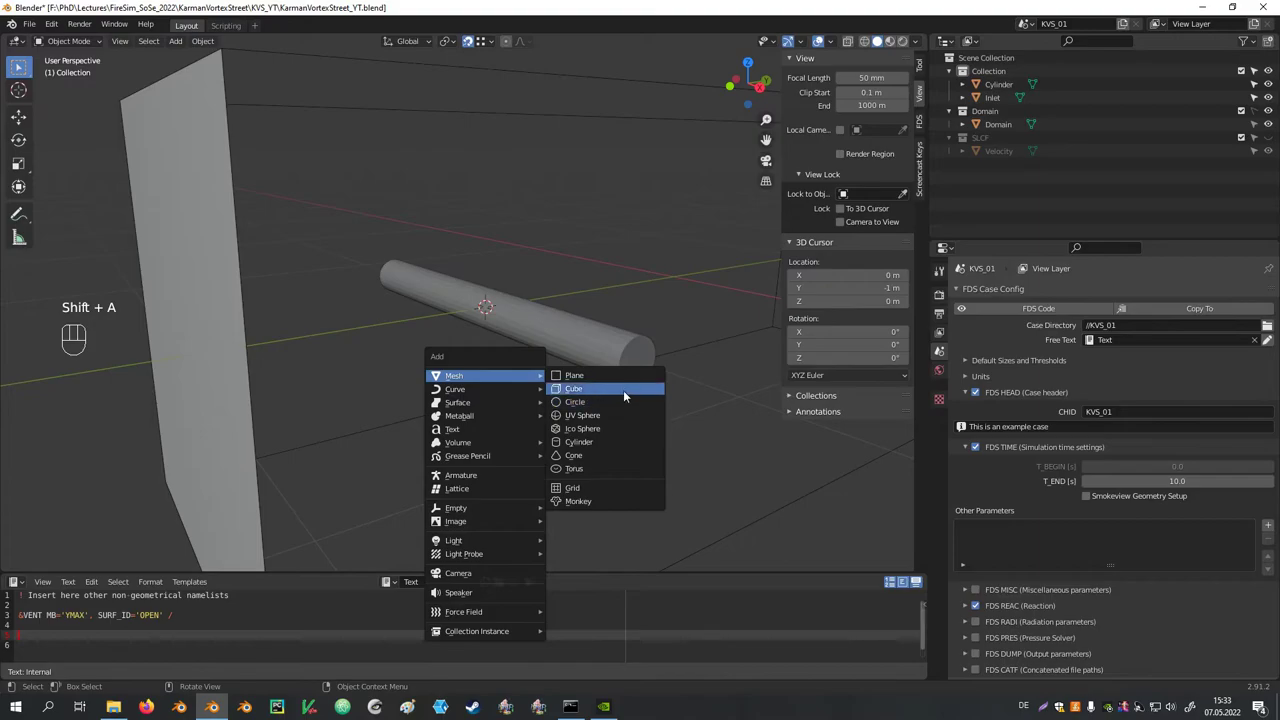
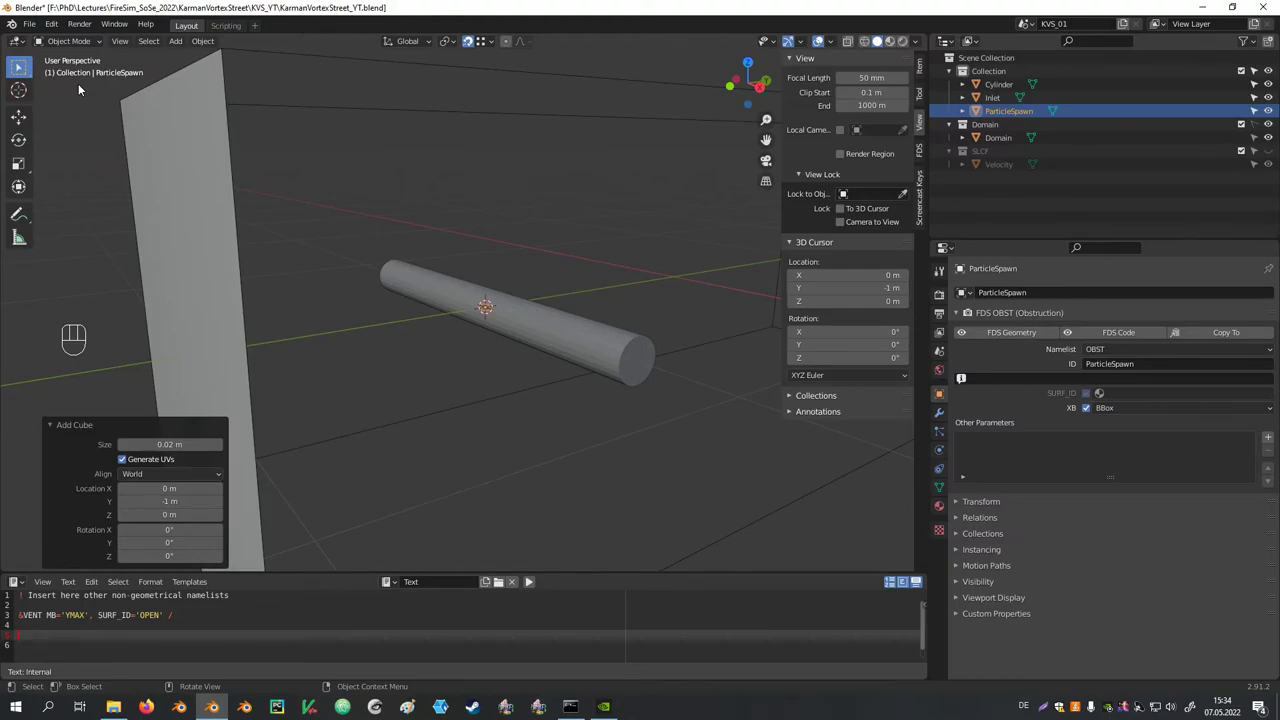
key("KP_7")
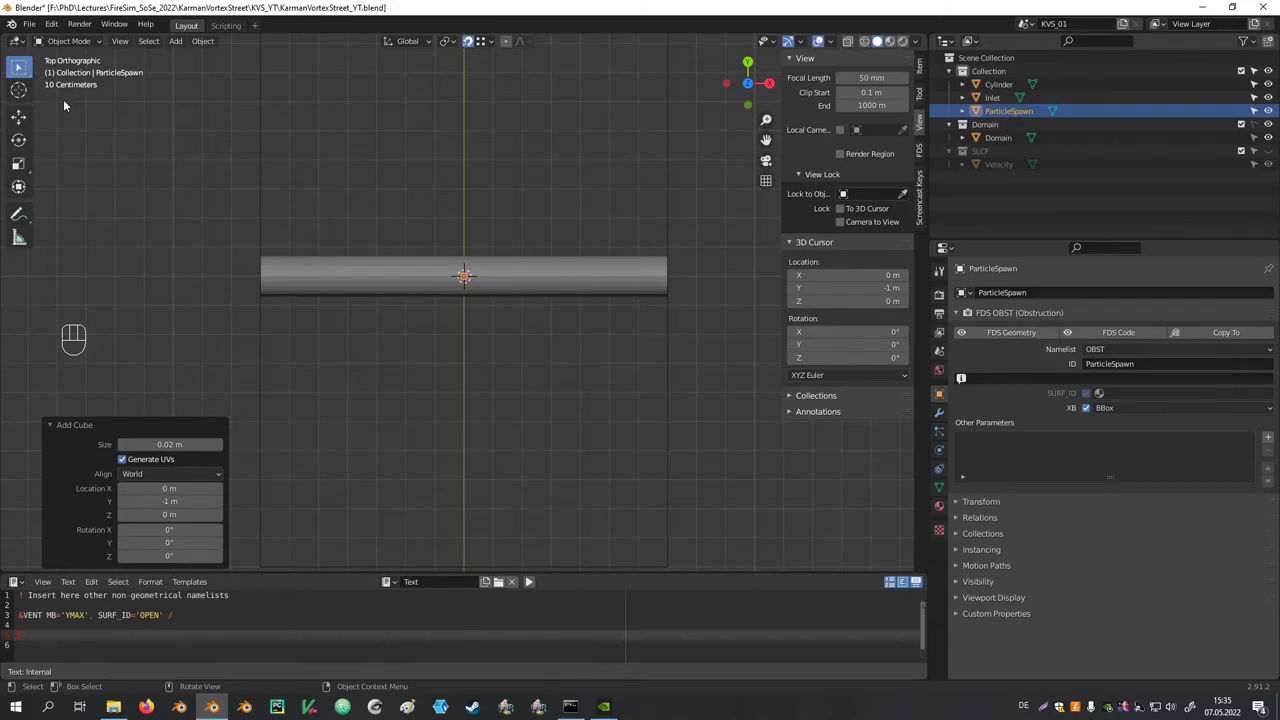
Raise the ParticleSpawn cube 0.01 m along Z after checking front and side views
key("KP_1")
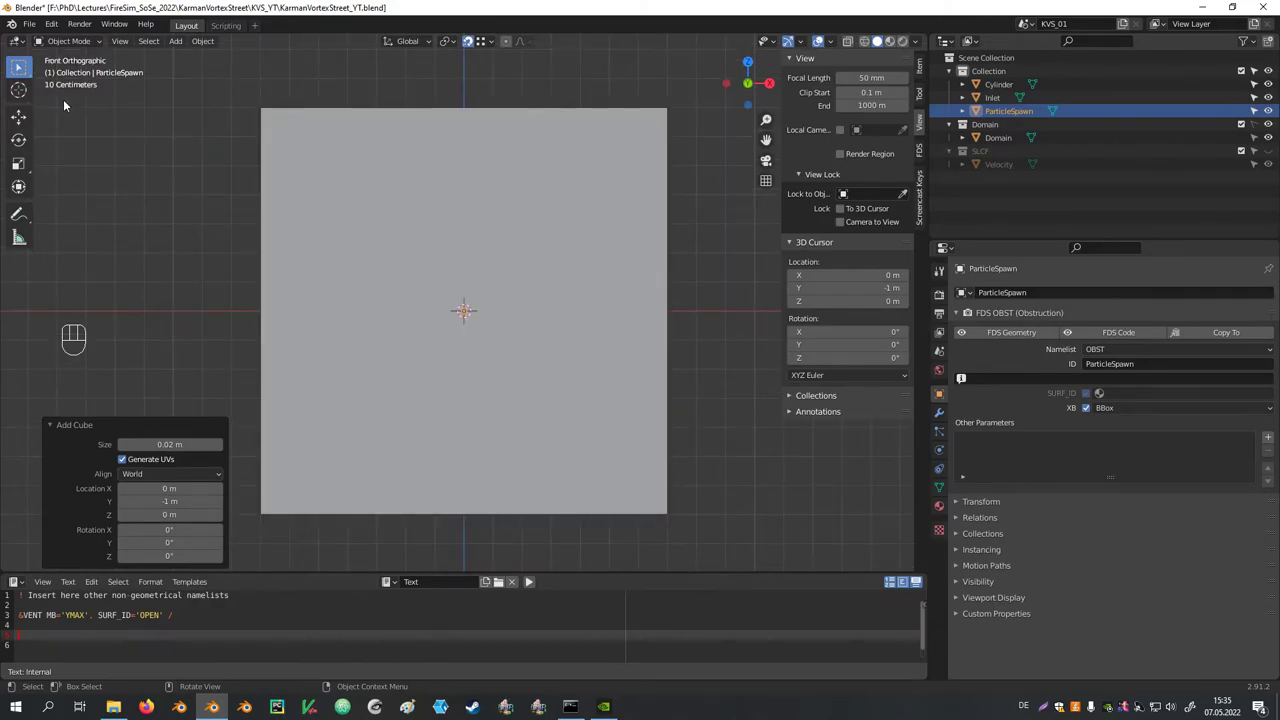
key("KP_3")
scroll("up", 3)
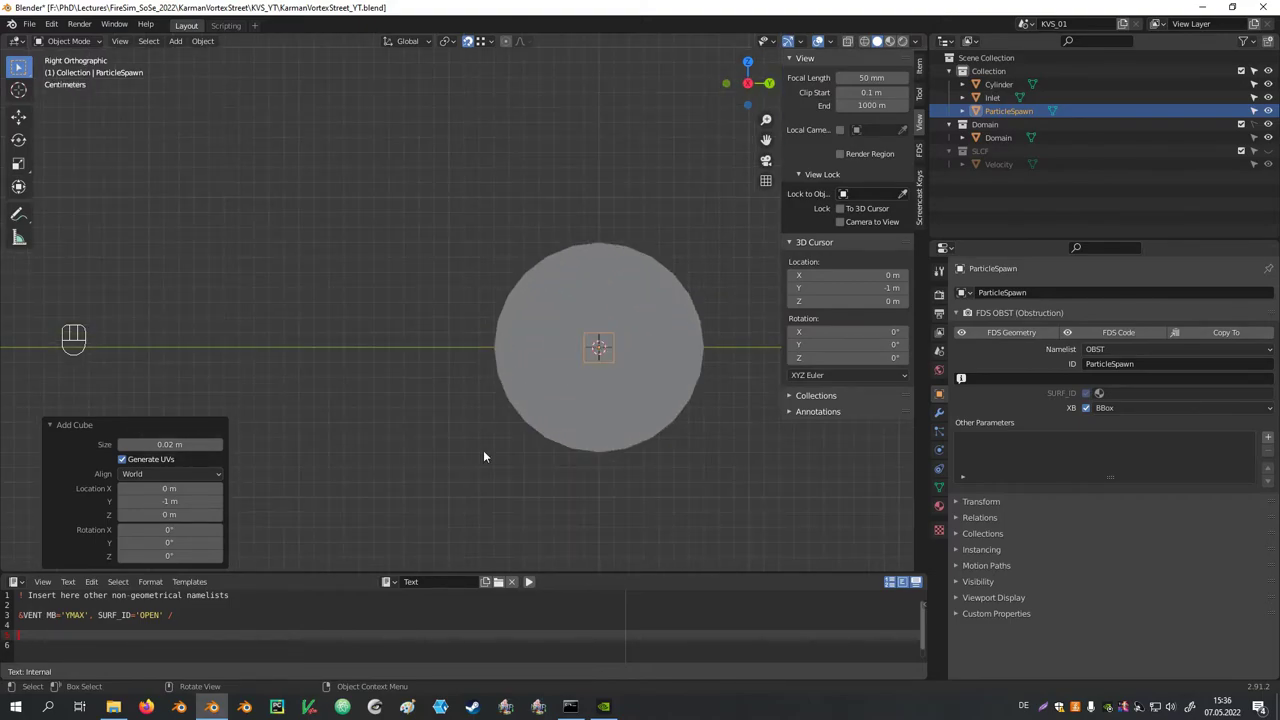
key("g")
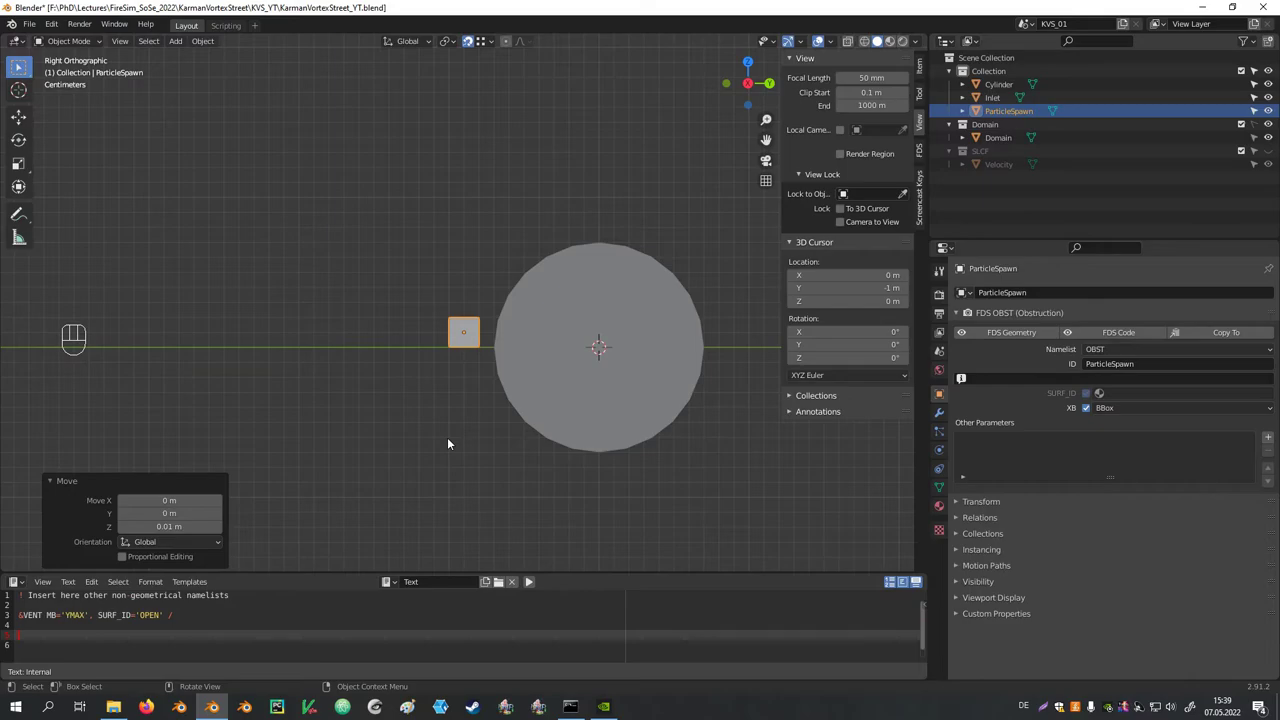
left_click_drag(462, 376, 614, 430)
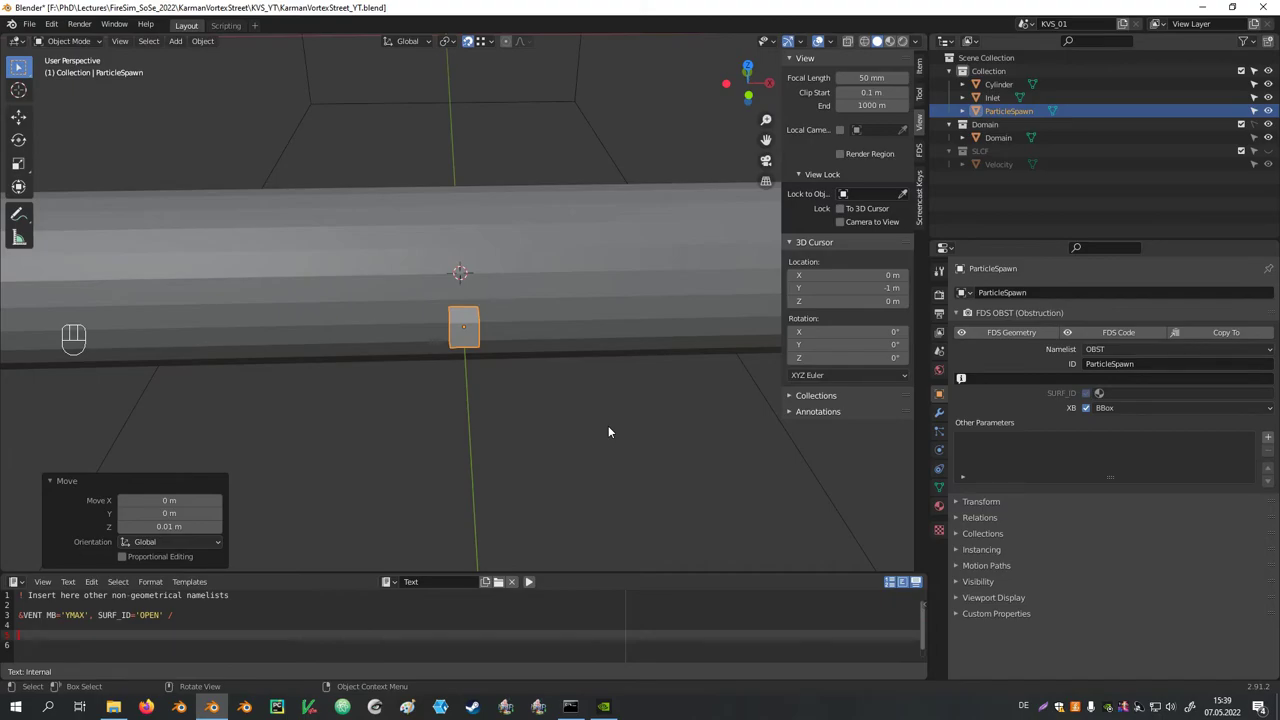
Stretch the ParticleSpawn mesh by a factor of 2 along X in Edit Mode
key("Tab")
key("s")
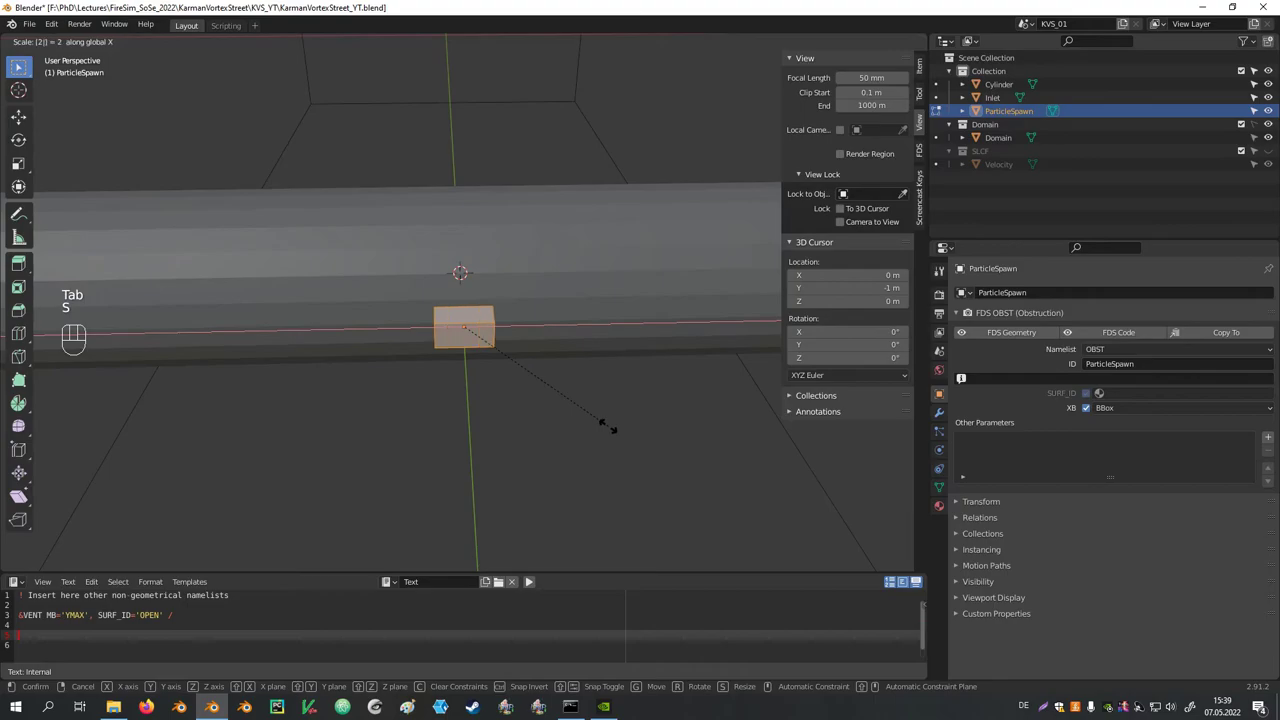
key("Tab")
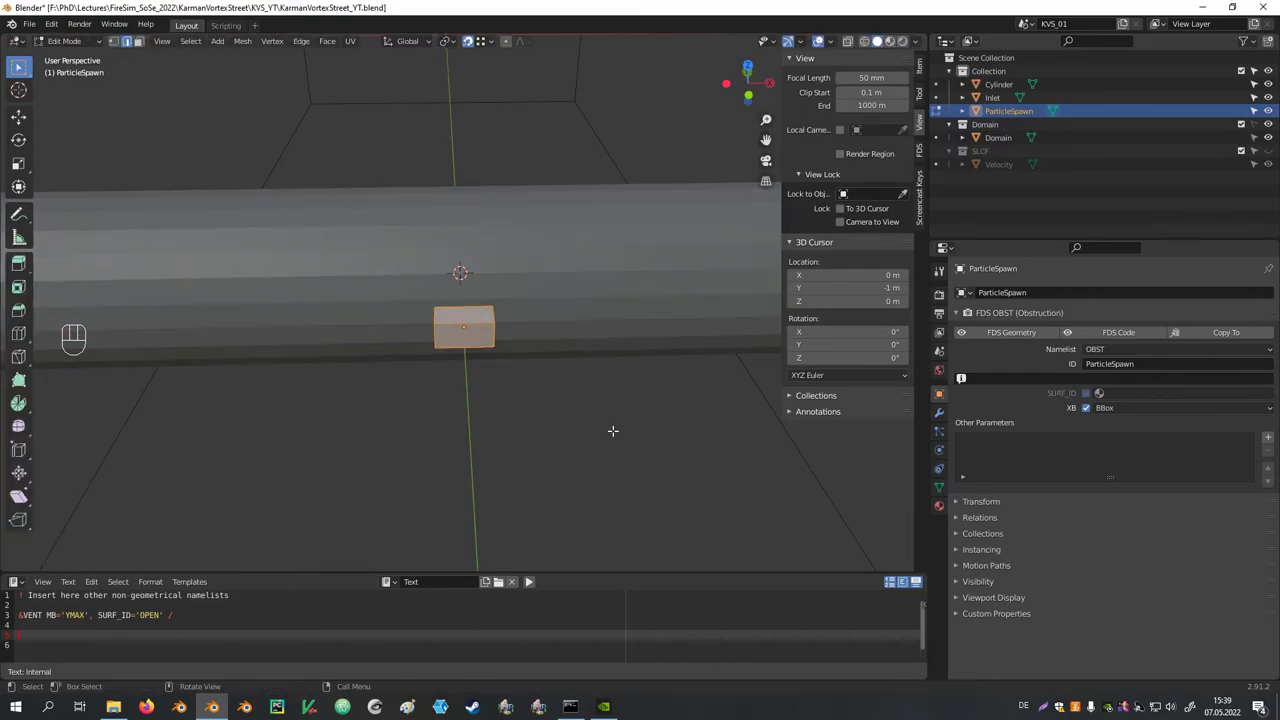
key("Tab")
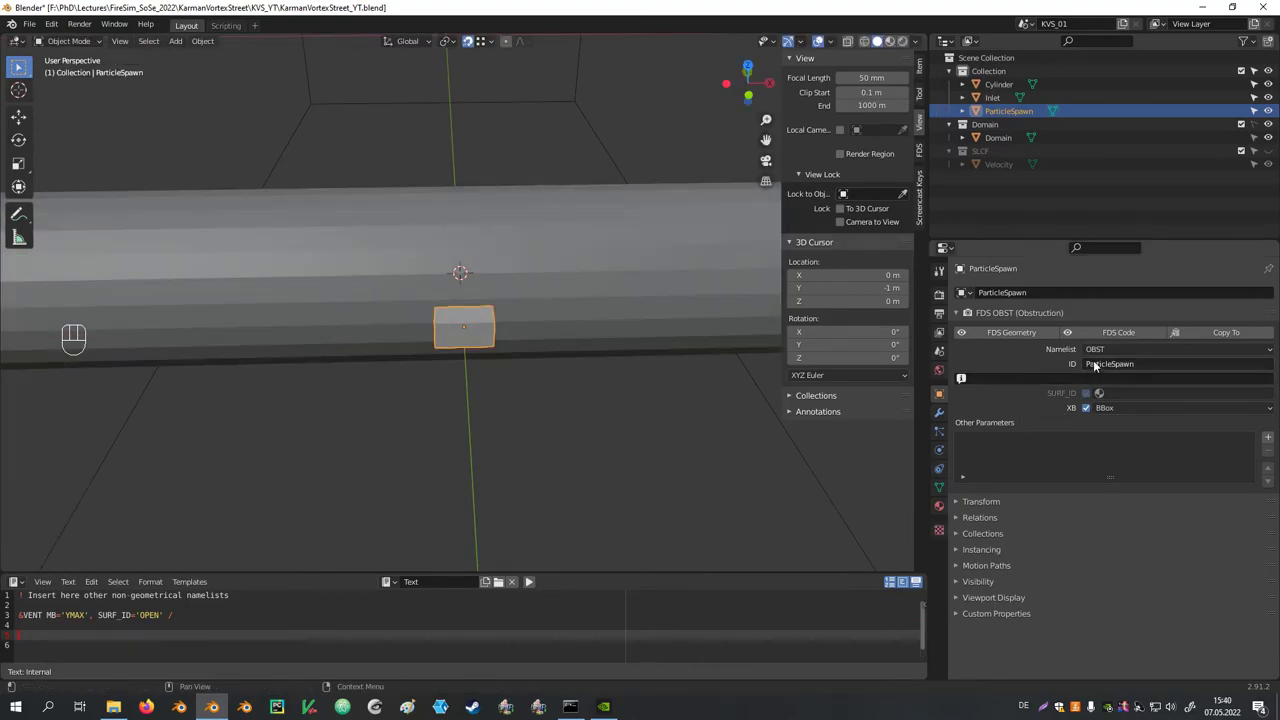
Make ParticleSpawn an FDS INIT volume with PART_ID='Tracers' and N_PARTICLES=100 for the Tracers particle
left_click_drag(1103, 352, 1123, 429)
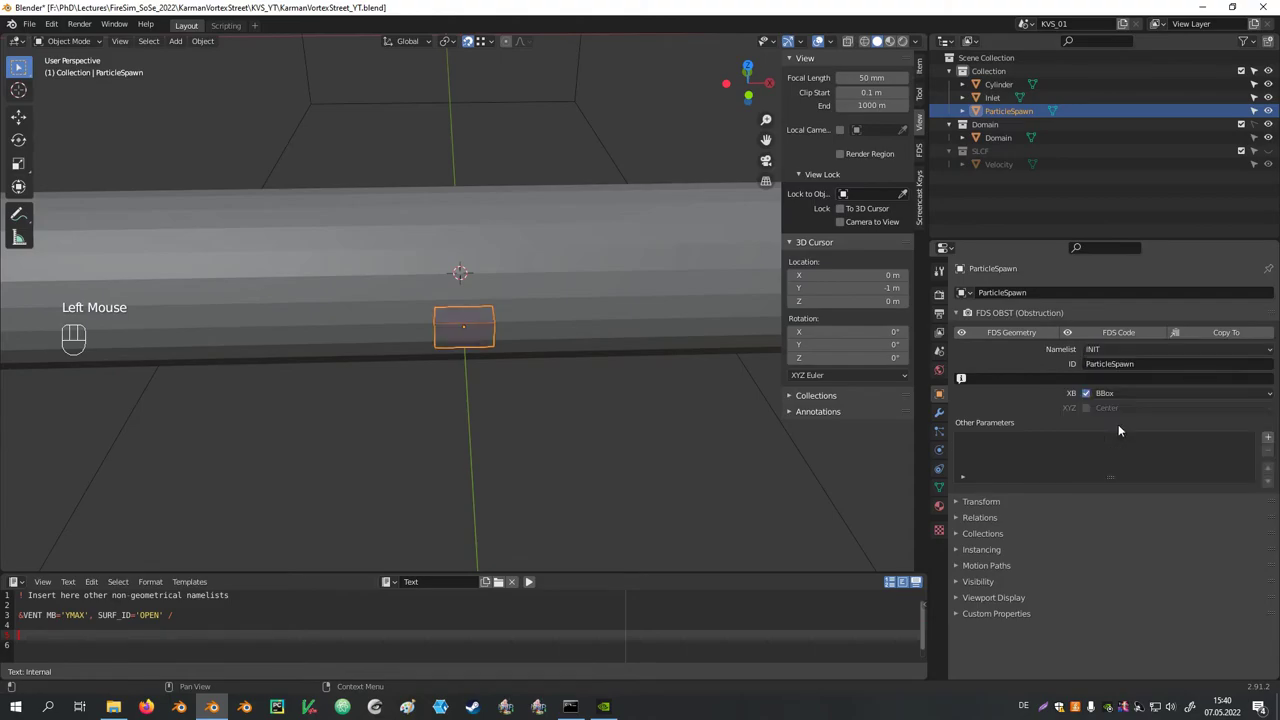
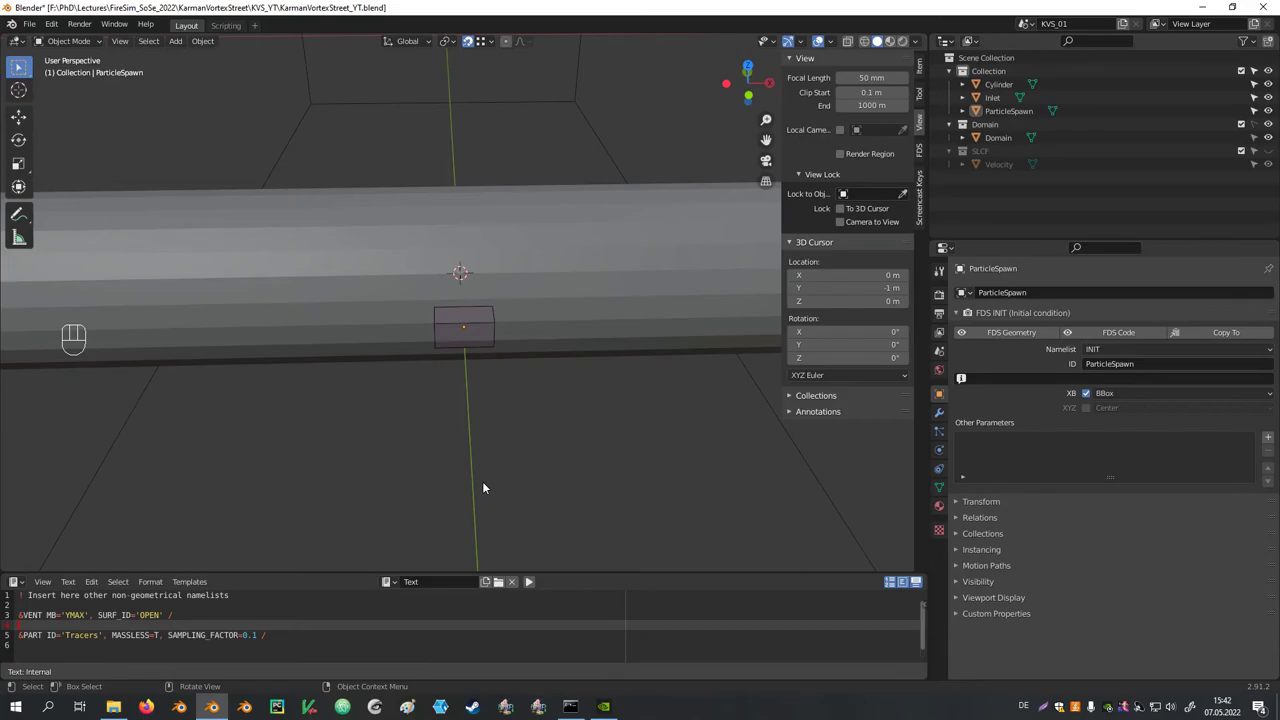
left_click(483, 341)
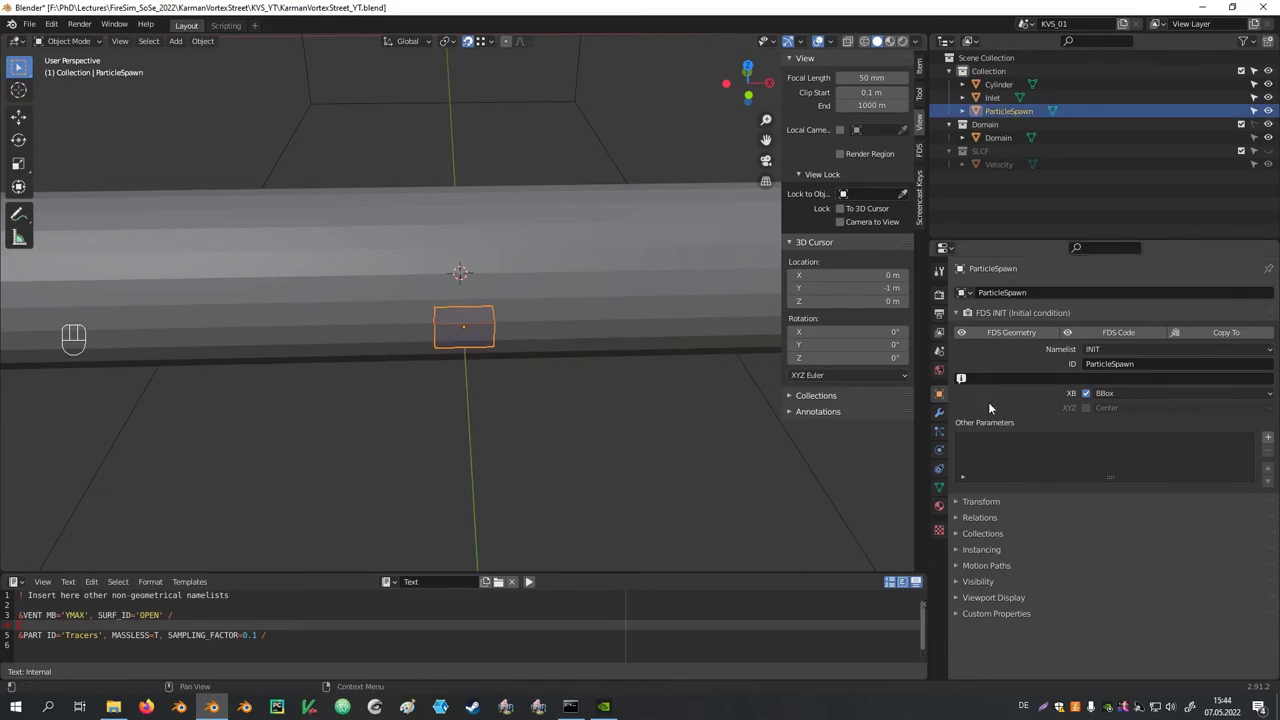
left_click(1273, 441)
left_click(1040, 442)
key("ctrl+v")
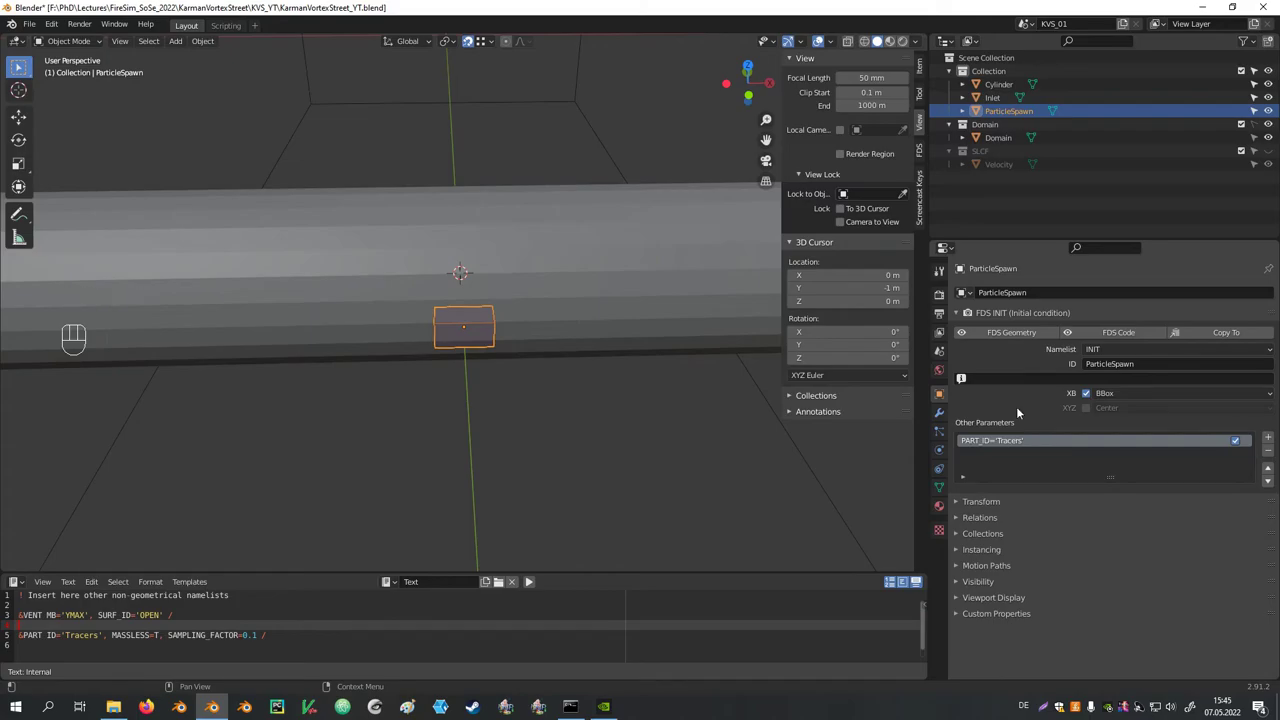
left_click_drag(1021, 412, 1027, 408)
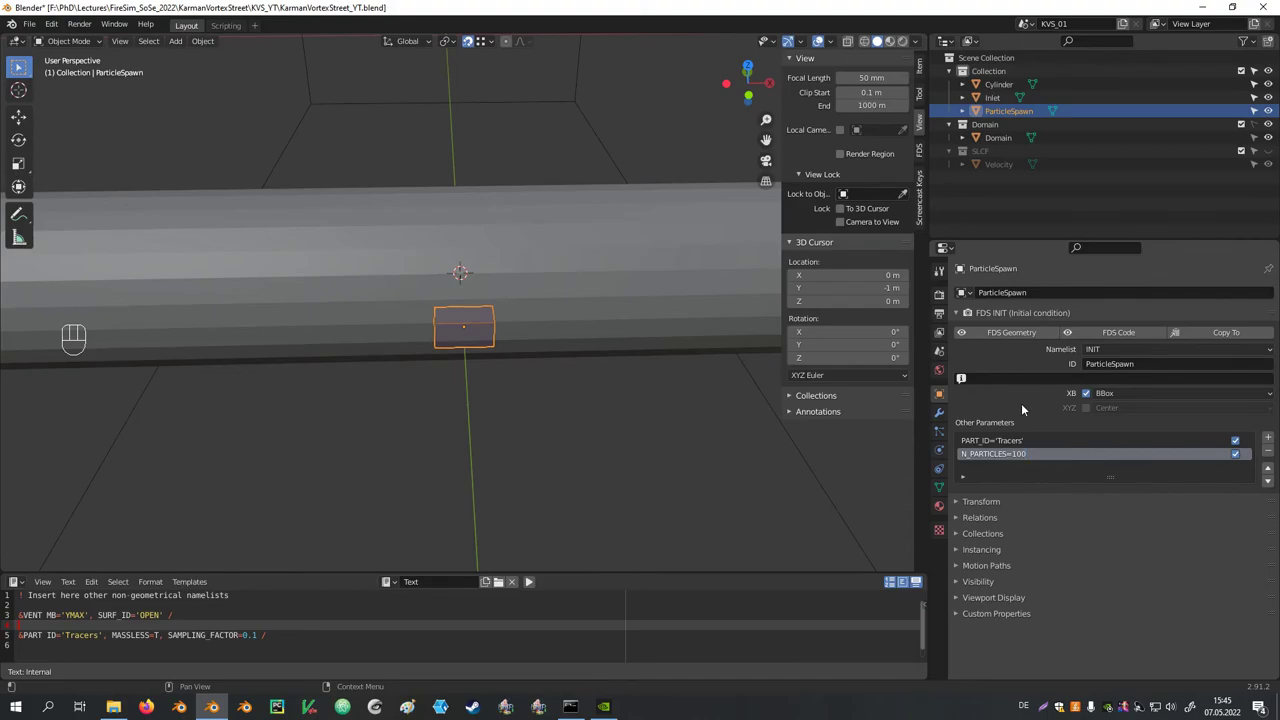
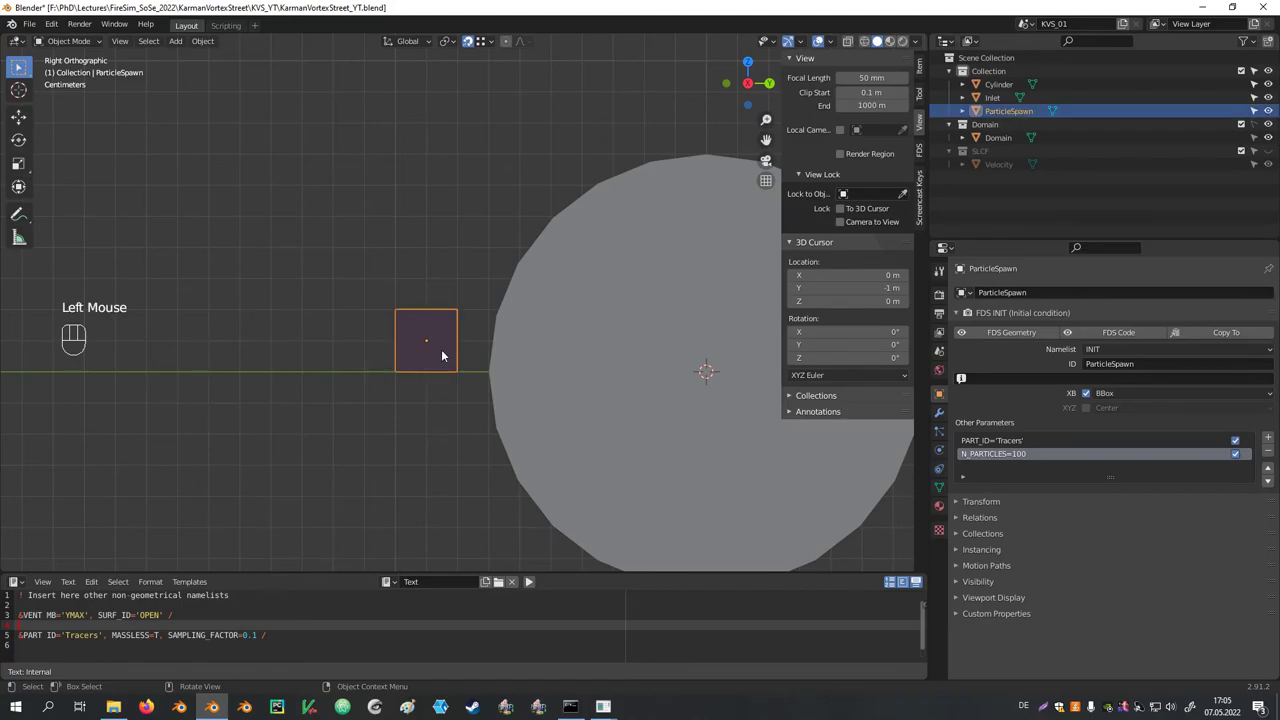
Move ParticleSpawn 0.02 m up along Z and add DT_INSERT=0.33 to its INIT parameters
key("g")
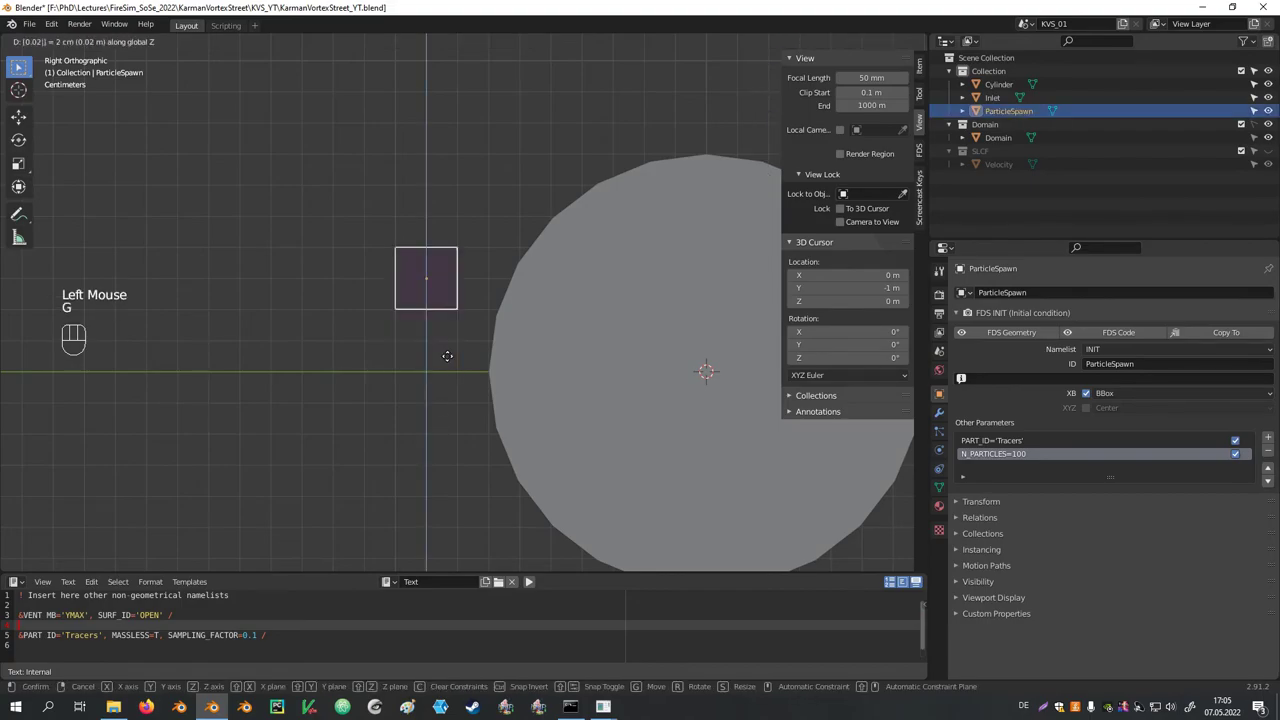
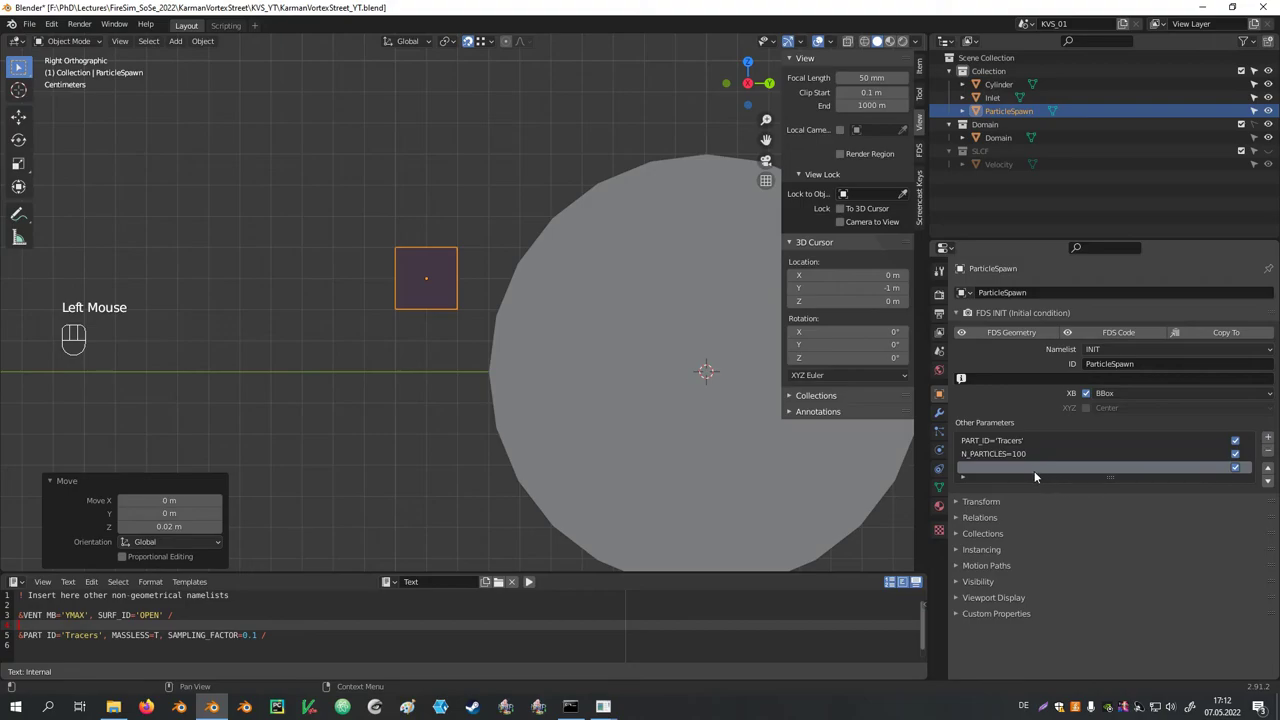
double_click(1013, 468)
key("ctrl+v")
left_click(1023, 416)
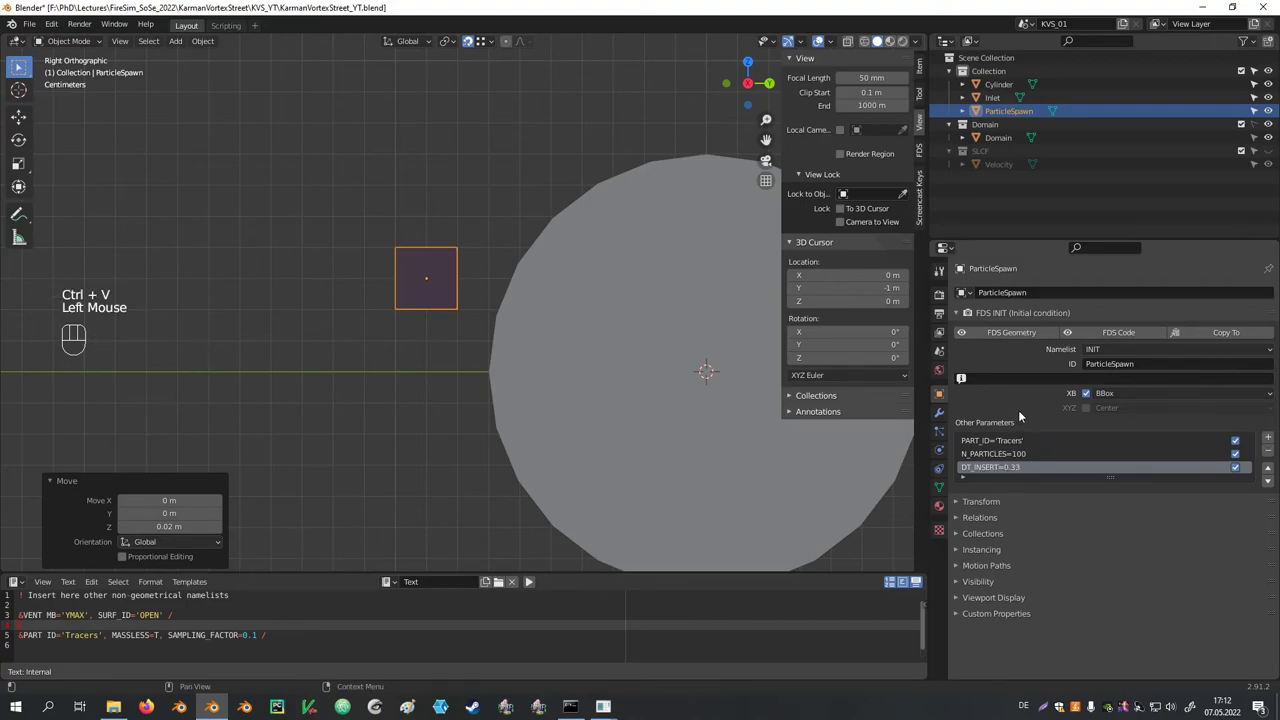
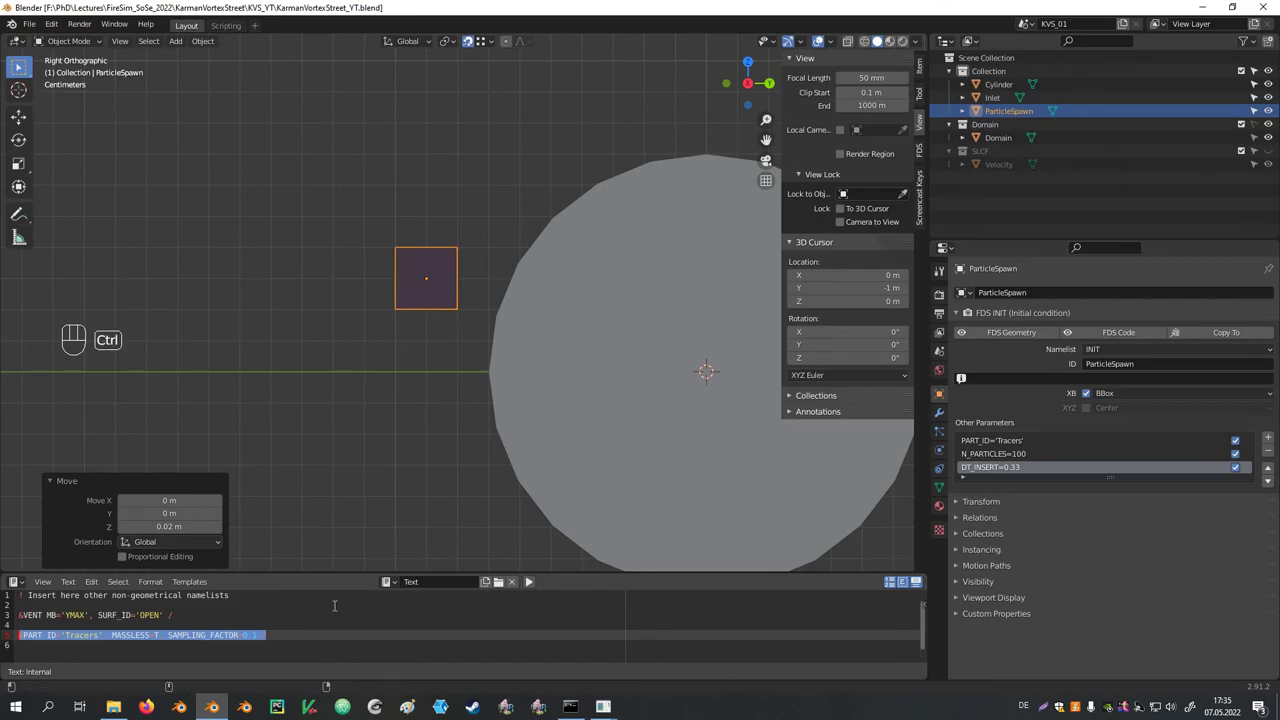
Duplicate the spawn volume 0.06 m lower as ParticleSpawnRed with PART_ID='TracersRed', keeping ParticleSpawnBlue above
key("ctrl+v")
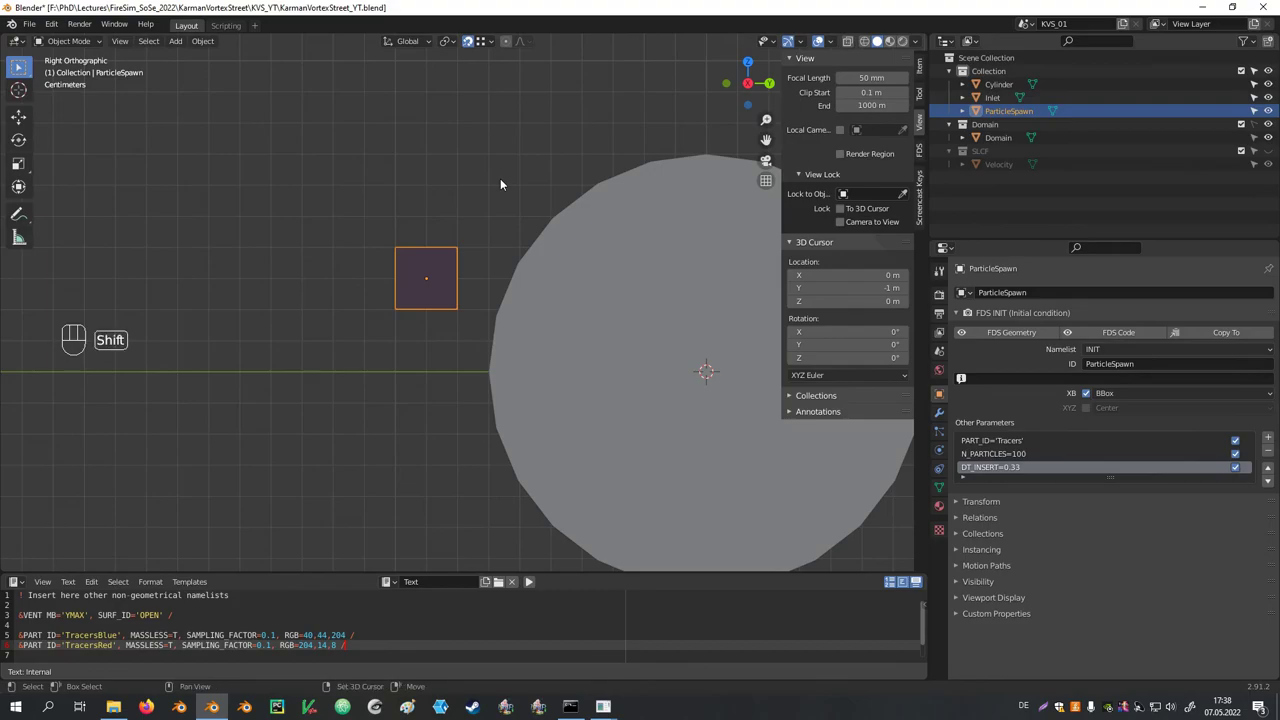
key("shift+d")
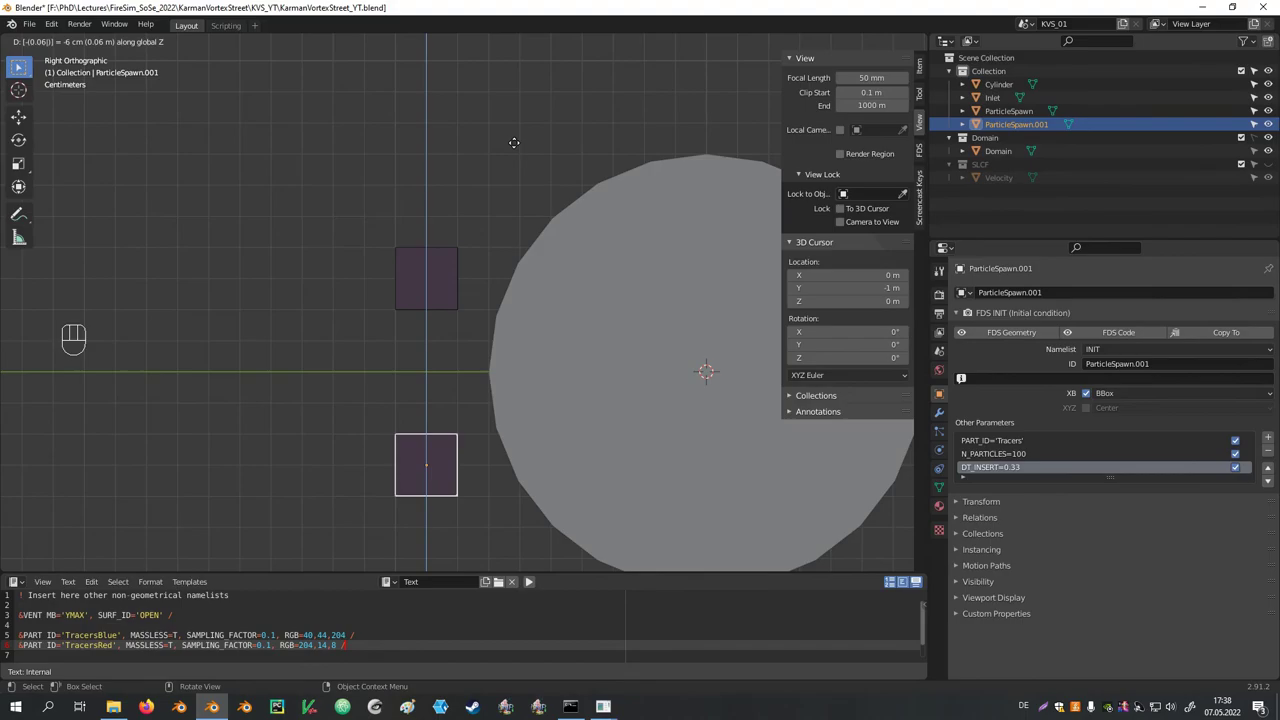
key("F2")
key("BackSpace")
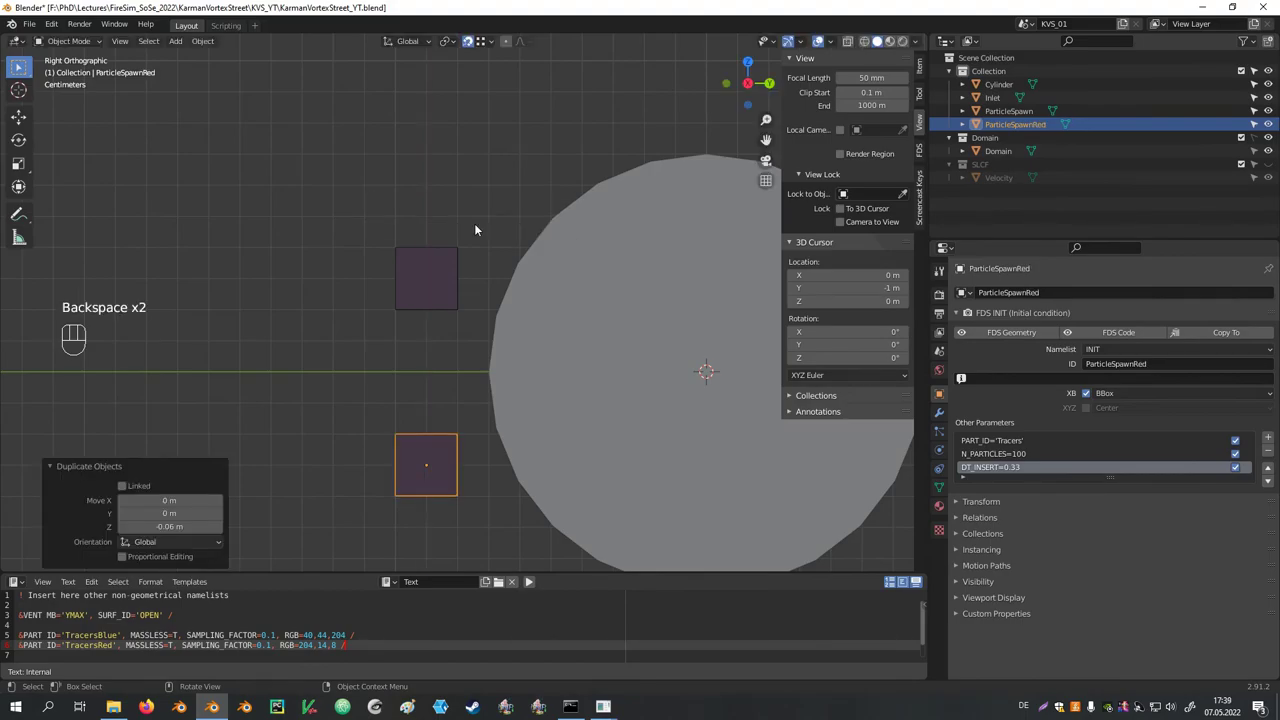
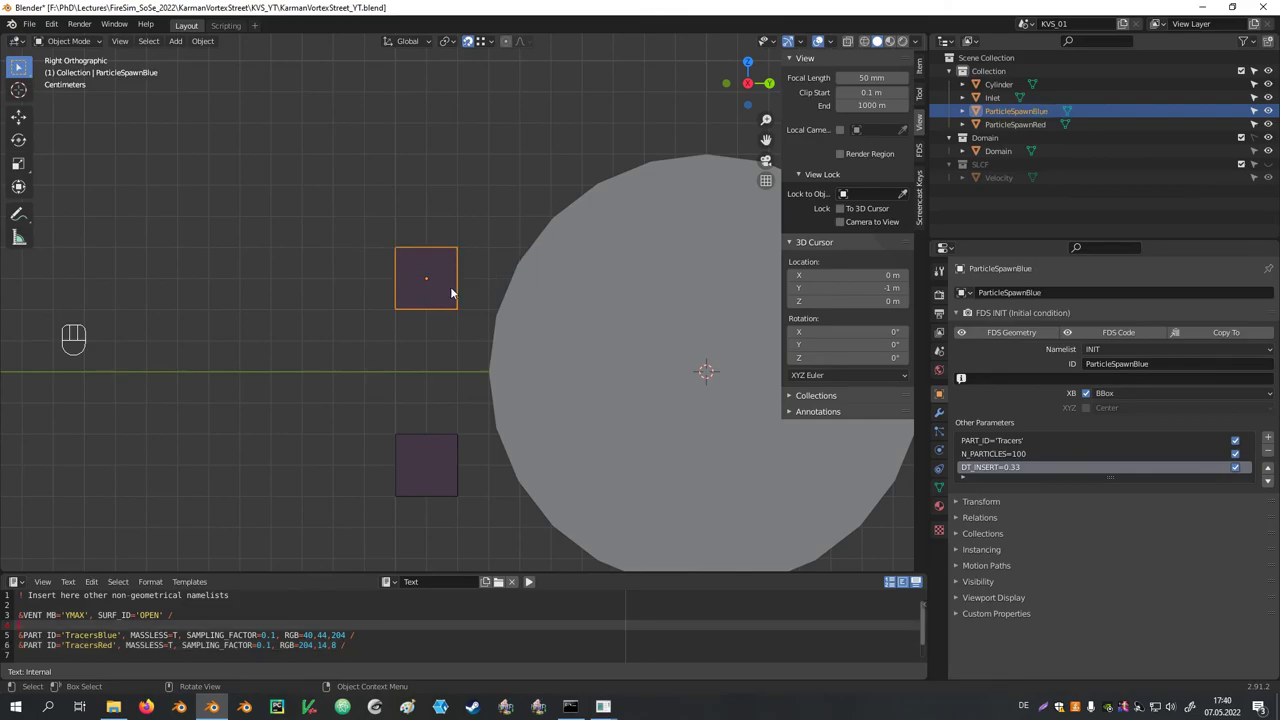
left_click_drag(1017, 456, 1020, 402)
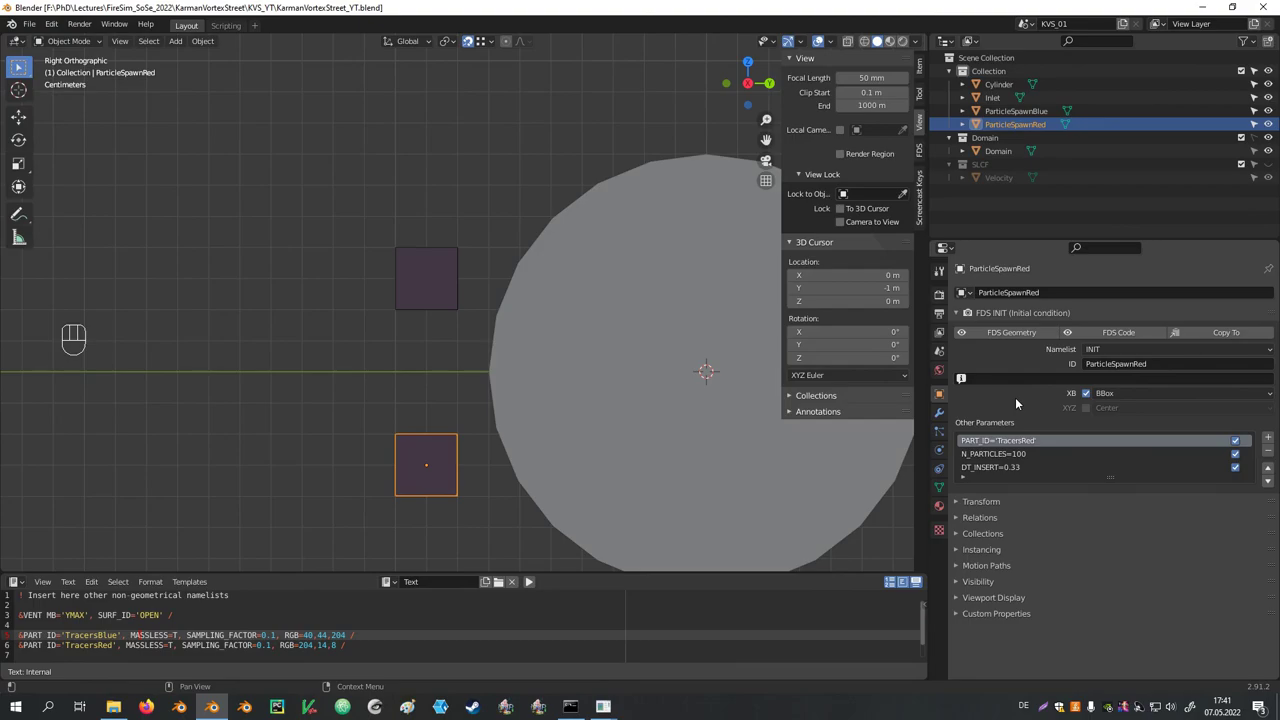